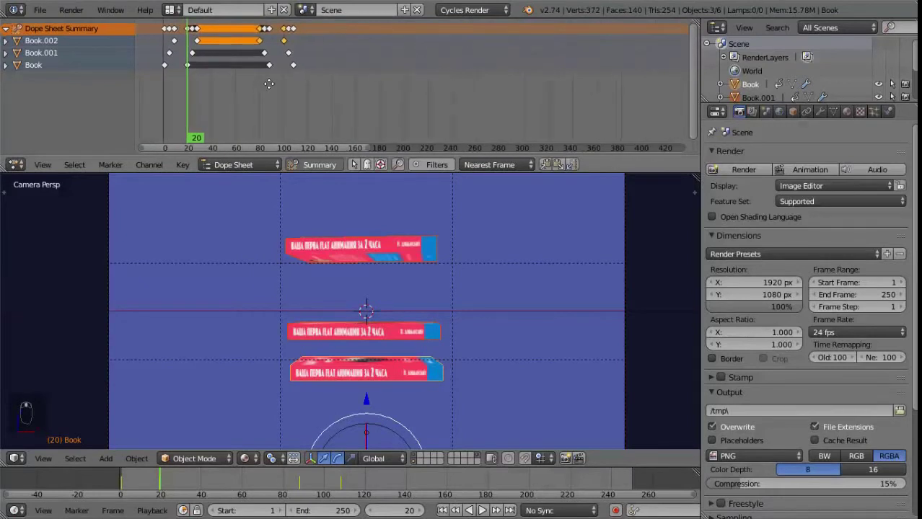
Slide the book keyframes earlier so the stack settles by frame 20
{"action": "left_click_drag", "start_coordinate": [240, 75], "coordinate": [258, 56]}
{"action": "middle_click", "coordinate": [259, 56]}
{"action": "key", "text": "g"}
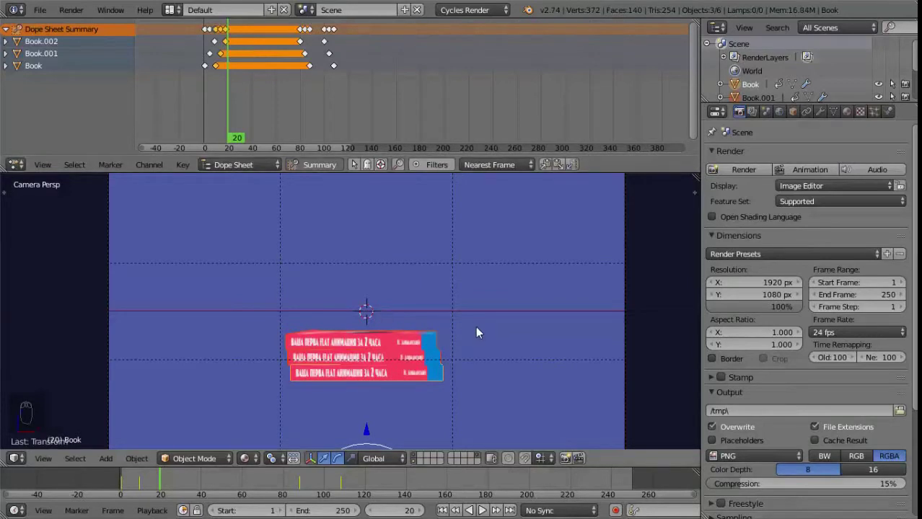
Join the Dope Sheet area into the 3D viewport to enlarge the camera view
{"action": "left_click_drag", "start_coordinate": [674, 160], "coordinate": [625, 275]}
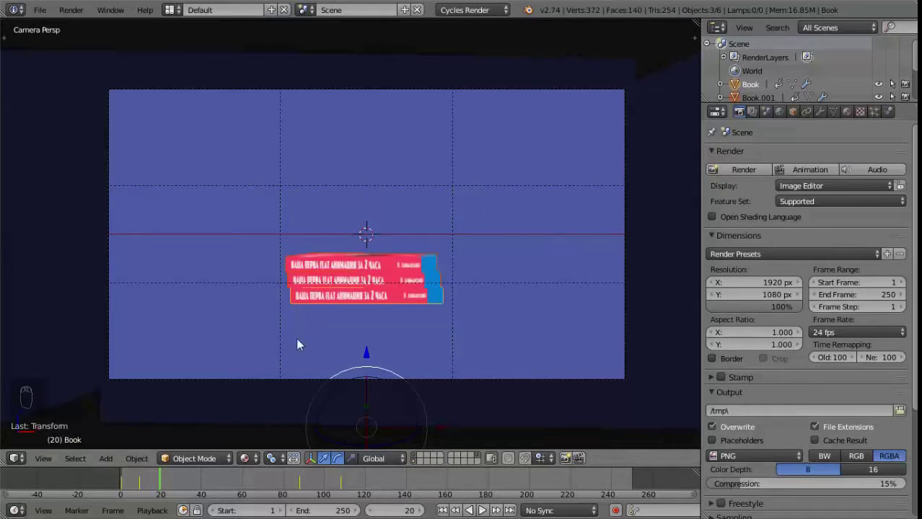
{"action": "left_click_drag", "start_coordinate": [476, 300], "coordinate": [426, 468]}
Scale the Лучшая цена text down and move it just beneath the book stack
{"action": "key", "text": "a"}
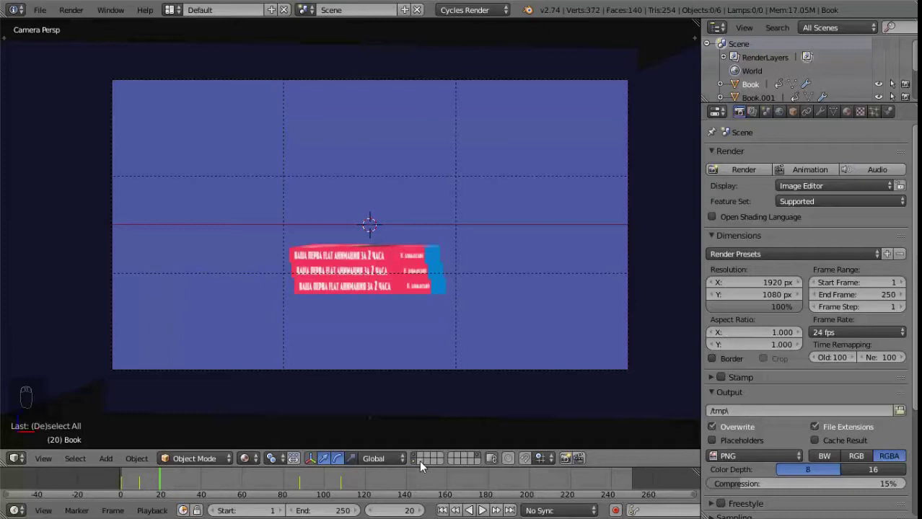
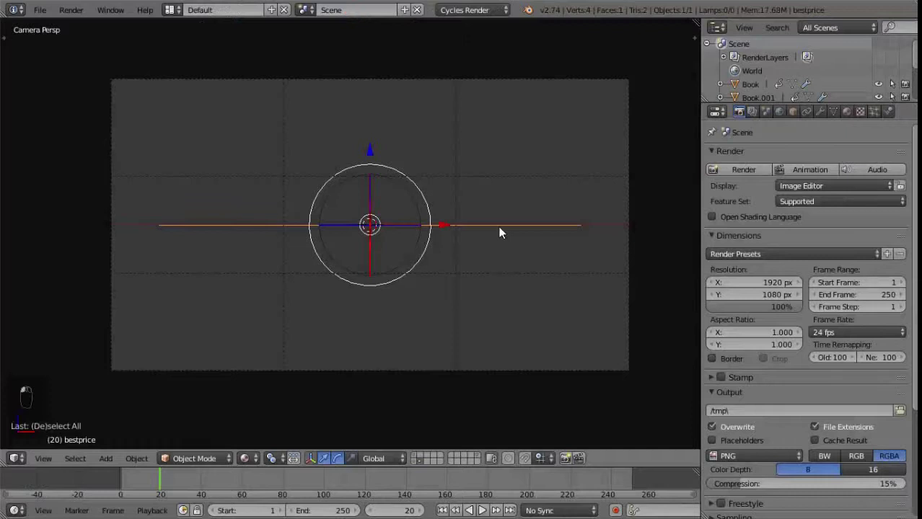
{"action": "key", "text": "r"}
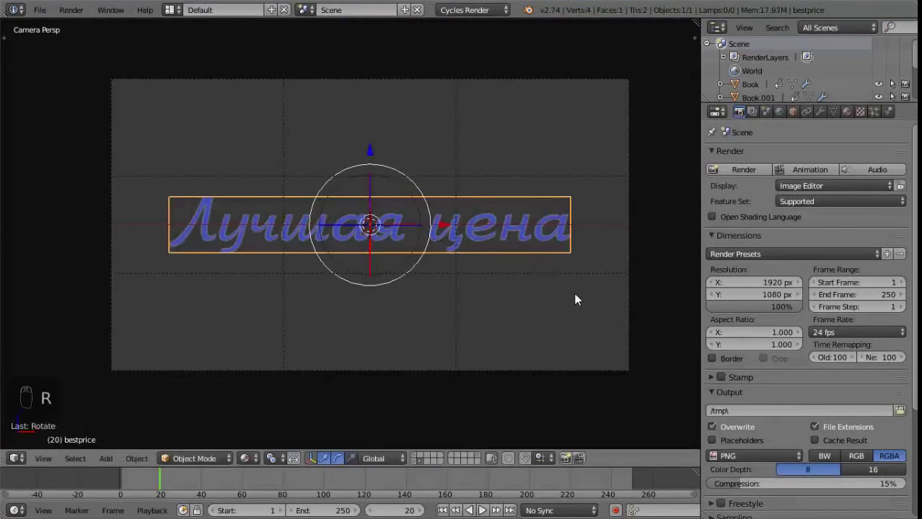
{"action": "key", "text": "s"}
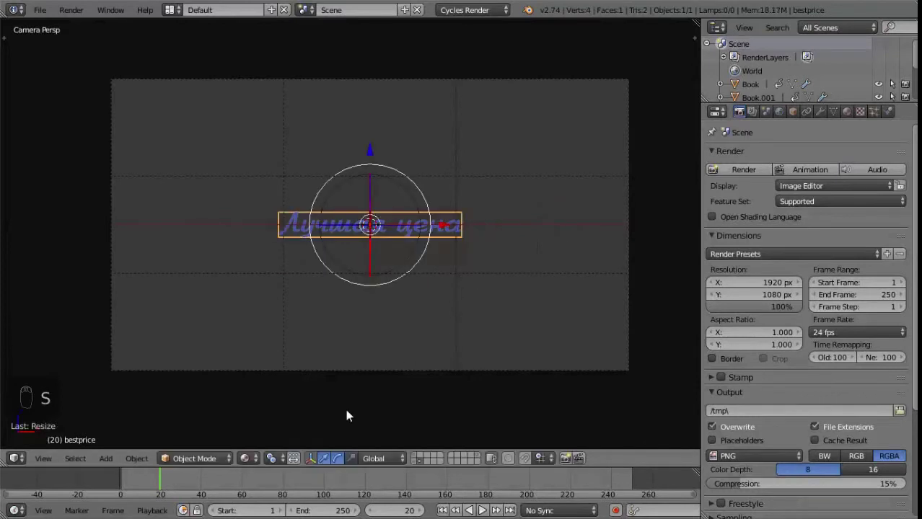
{"action": "left_click_drag", "start_coordinate": [418, 468], "coordinate": [378, 249]}
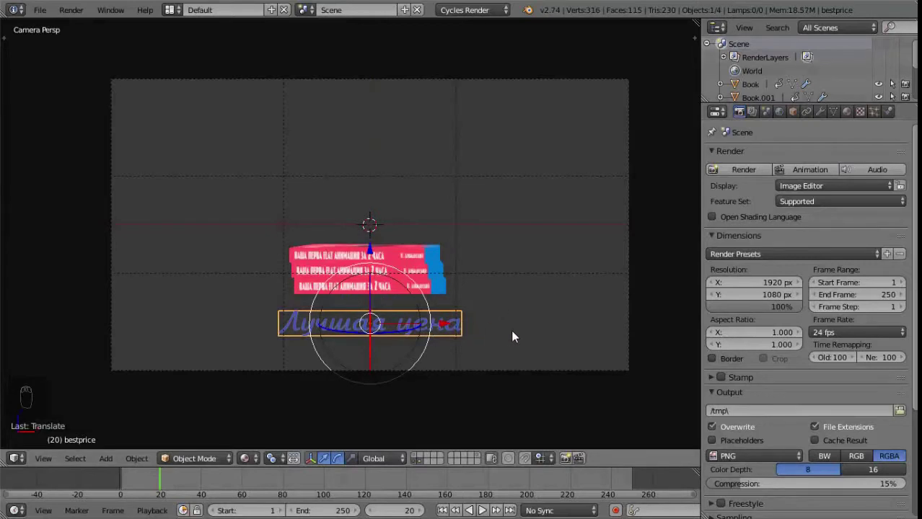
{"action": "key", "text": "s"}
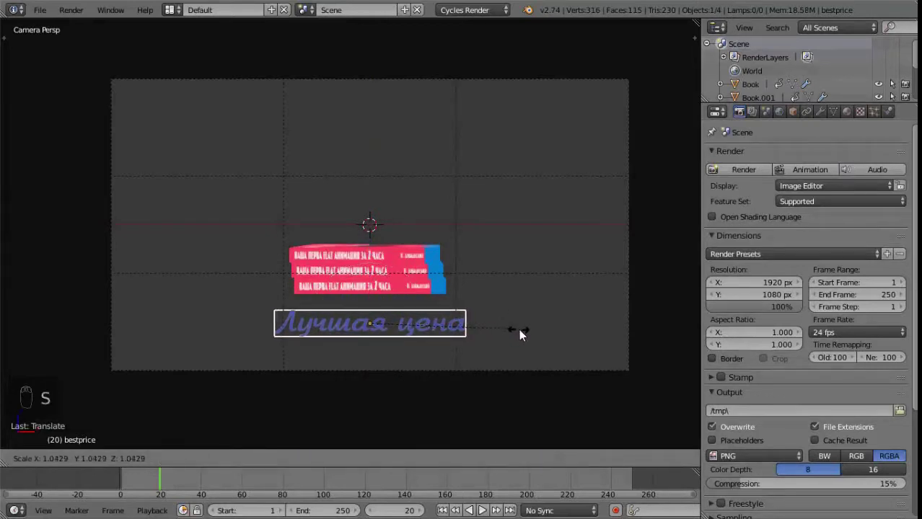
{"action": "left_click", "coordinate": [524, 337]}
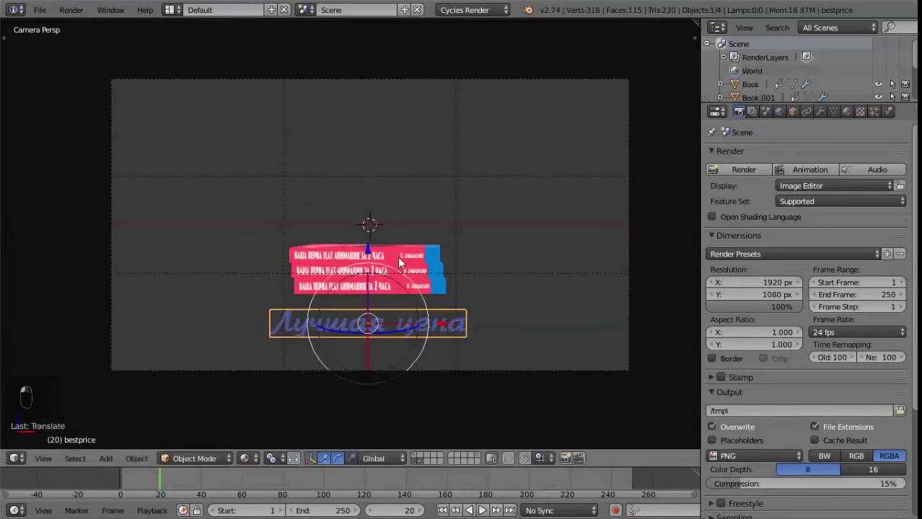
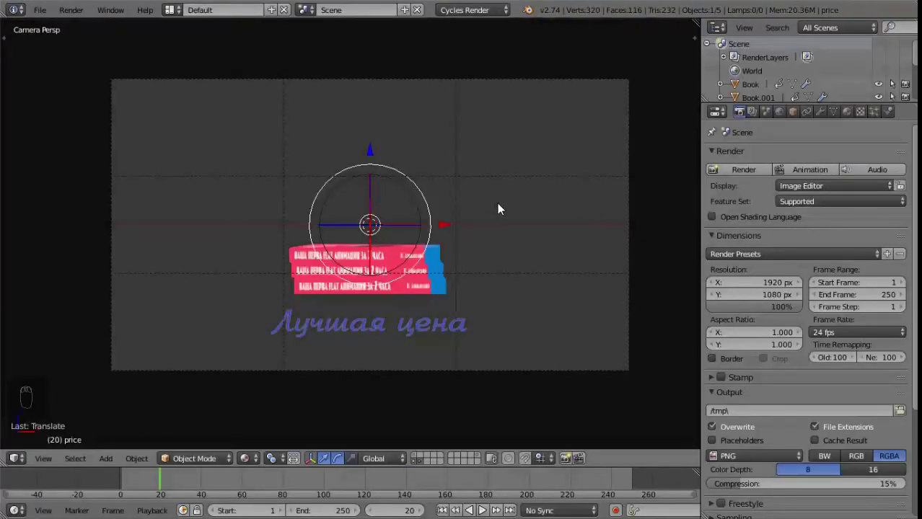
Move the $14 badge above the books and preview the scene in Rendered shading
{"action": "key", "text": "r"}
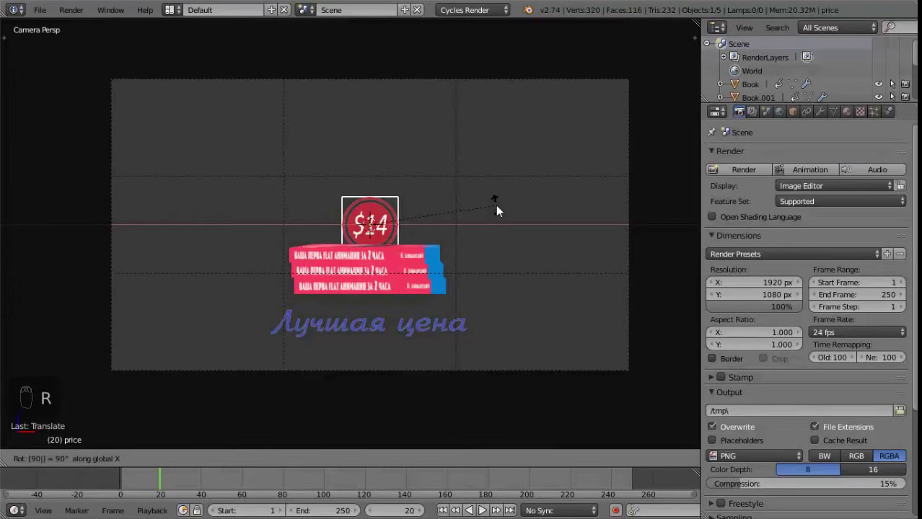
{"action": "left_click_drag", "start_coordinate": [381, 153], "coordinate": [459, 234]}
{"action": "key", "text": "m"}
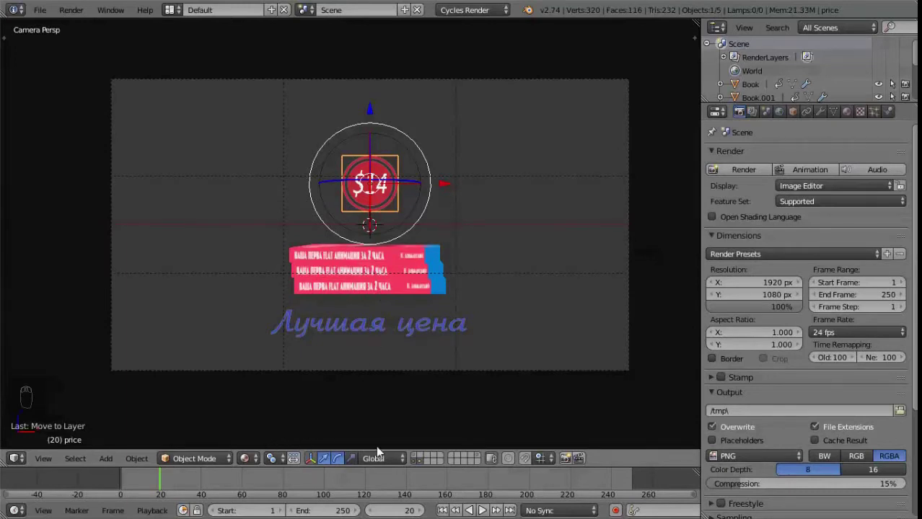
{"action": "left_click_drag", "start_coordinate": [418, 460], "coordinate": [452, 315]}
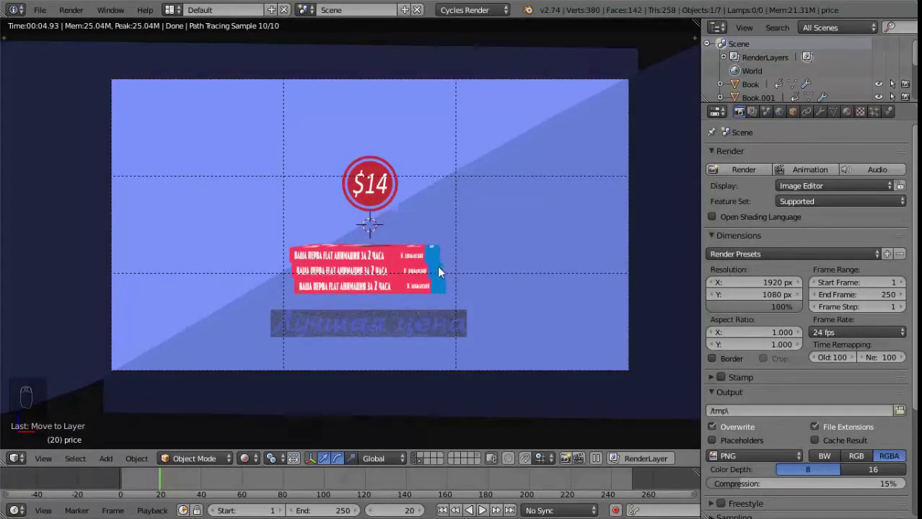
Move the Лучшая цена text forward of the background plane, checked from orbit and front views
{"action": "left_click_drag", "start_coordinate": [379, 345], "coordinate": [250, 458]}
{"action": "left_click_drag", "start_coordinate": [250, 458], "coordinate": [407, 286]}
{"action": "middle_click", "coordinate": [379, 291]}
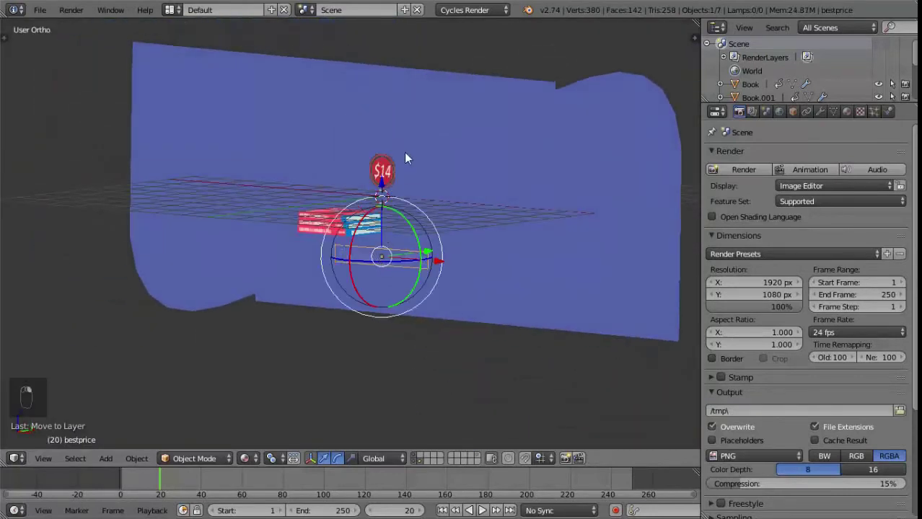
{"action": "middle_click", "coordinate": [418, 186]}
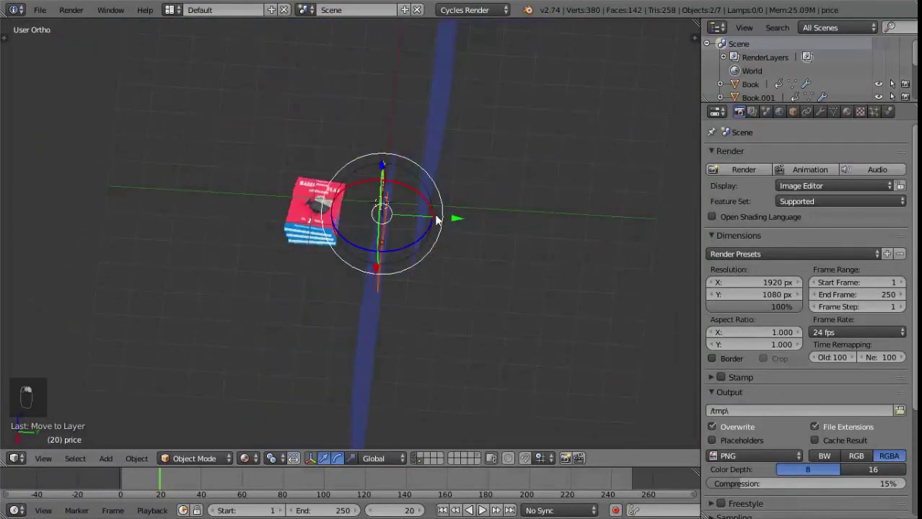
{"action": "left_click_drag", "start_coordinate": [461, 221], "coordinate": [421, 211]}
{"action": "left_click_drag", "start_coordinate": [433, 251], "coordinate": [541, 212]}
{"action": "key", "text": "KP_1"}
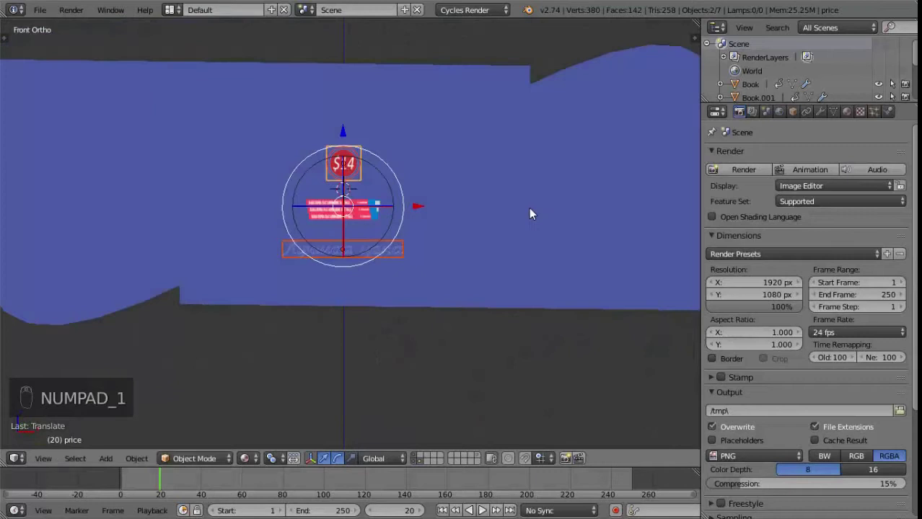
Enlarge the slogan, step through the keyframes and return to the camera's rendered view
{"action": "key", "text": "KP_0"}
{"action": "left_click_drag", "start_coordinate": [252, 462], "coordinate": [497, 285]}
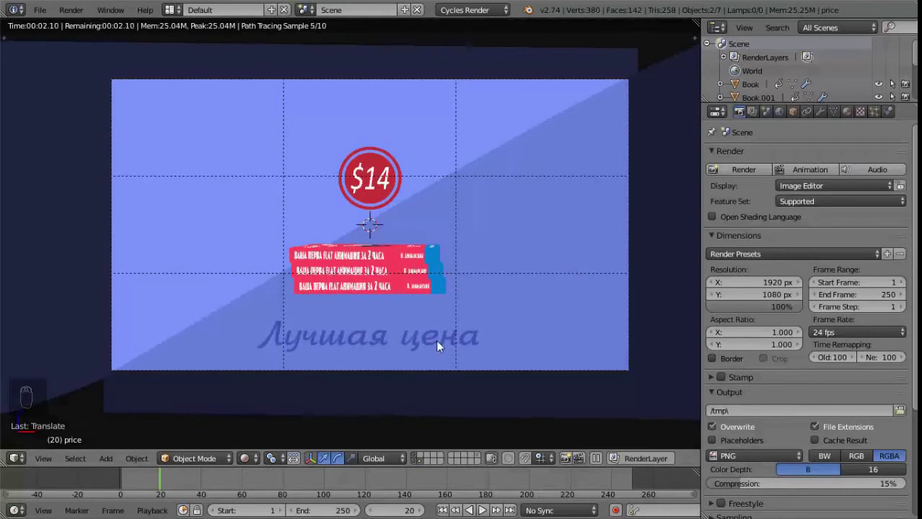
{"action": "key", "text": "Up"}
{"action": "key", "text": "Up"}
{"action": "key", "text": "Up"}
{"action": "key", "text": "Up"}
{"action": "key", "text": "Up"}
{"action": "key", "text": "Up"}
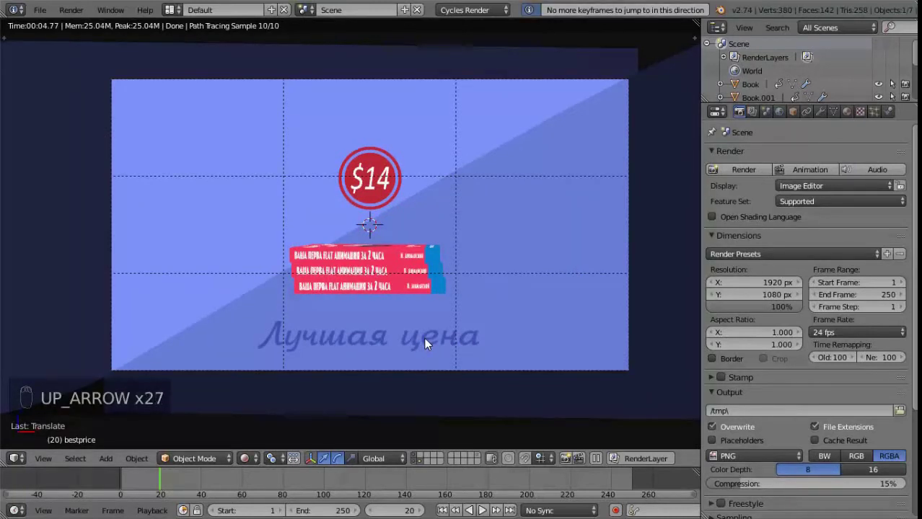
{"action": "key", "text": "Escape"}
{"action": "left_click_drag", "start_coordinate": [256, 463], "coordinate": [289, 381]}
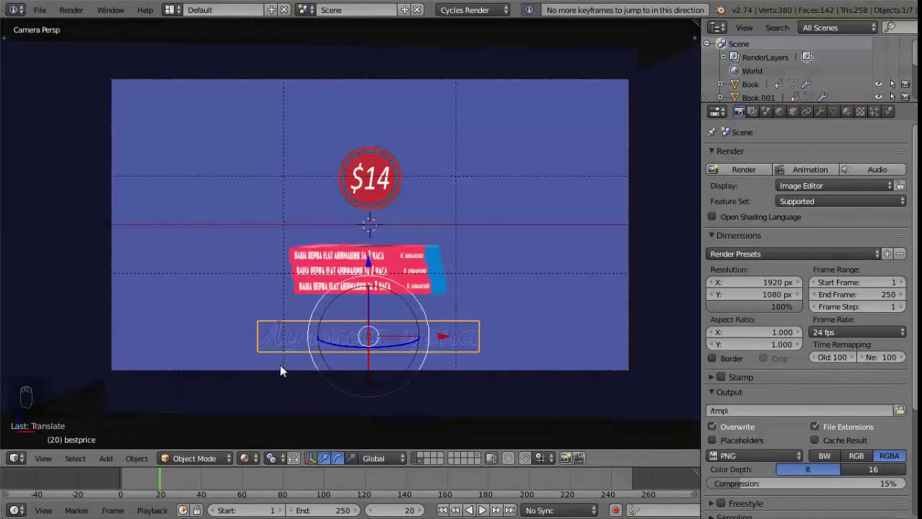
Move the $14 badge up and right, clear of the slogan, and recheck in Rendered shading
{"action": "key", "text": "Up"}
{"action": "key", "text": "Up"}
{"action": "key", "text": "g"}
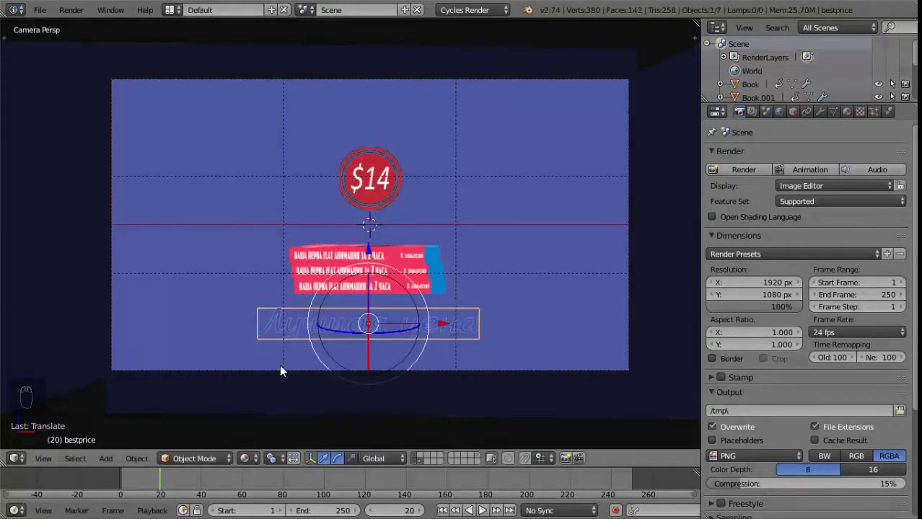
{"action": "left_click_drag", "start_coordinate": [261, 460], "coordinate": [248, 463]}
{"action": "left_click_drag", "start_coordinate": [261, 432], "coordinate": [434, 119]}
{"action": "right_click", "coordinate": [370, 195]}
{"action": "right_click", "coordinate": [472, 184]}
{"action": "middle_click", "coordinate": [433, 119]}
{"action": "left_click_drag", "start_coordinate": [452, 103], "coordinate": [455, 112]}
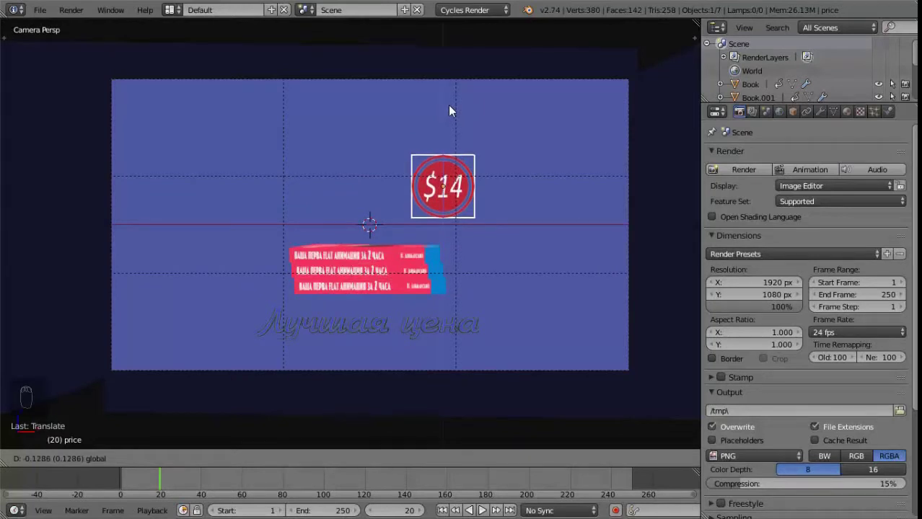
{"action": "left_click_drag", "start_coordinate": [250, 461], "coordinate": [578, 279]}
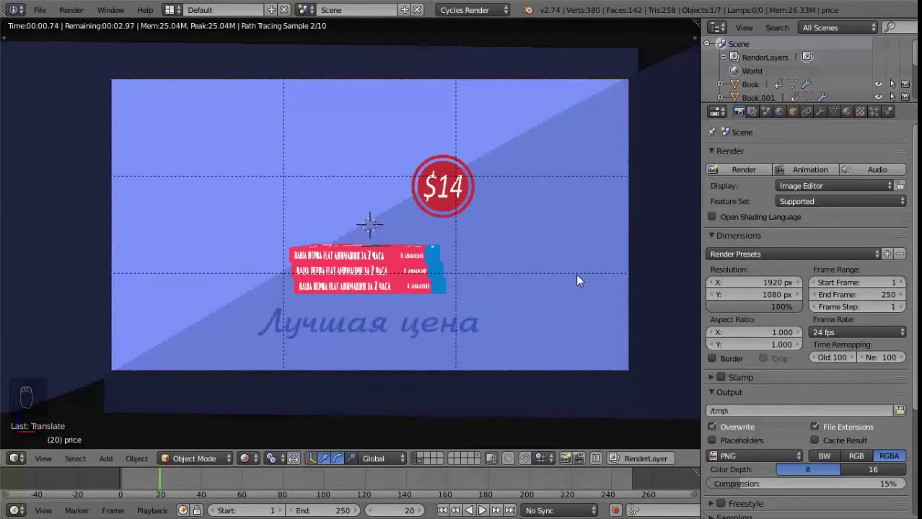
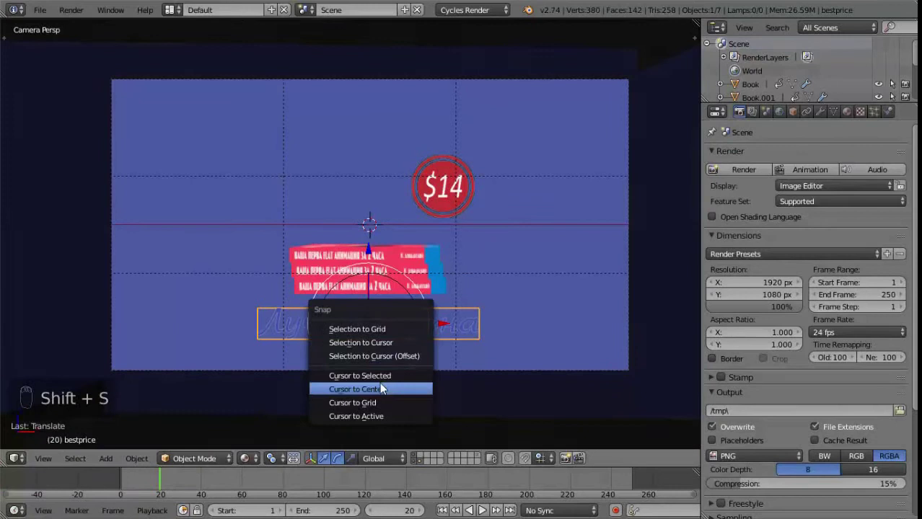
Add a box over the slogan and flatten it vertically, viewed from the front
{"action": "key", "text": "shift+a"}
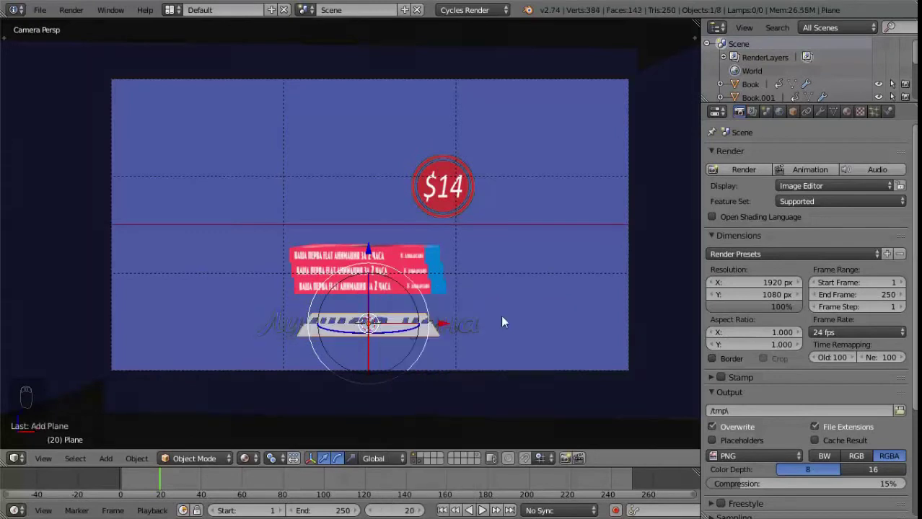
{"action": "key", "text": "x"}
{"action": "key", "text": "shift+a"}
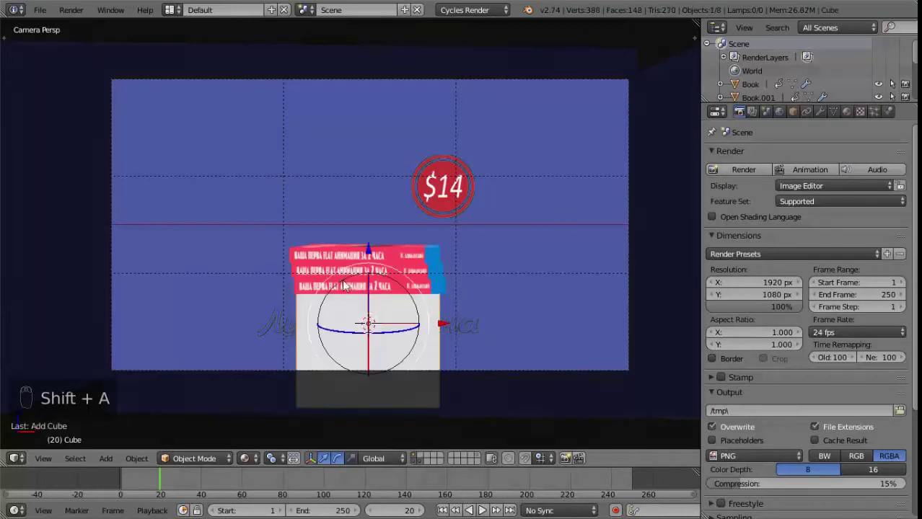
{"action": "left_click_drag", "start_coordinate": [359, 460], "coordinate": [408, 324]}
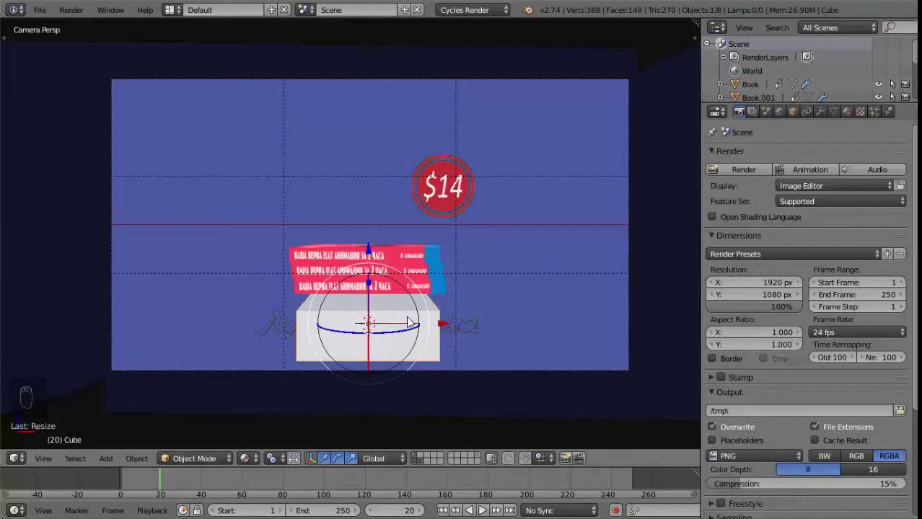
{"action": "key", "text": "KP_1"}
{"action": "left_click", "coordinate": [442, 260]}
{"action": "key", "text": "m"}
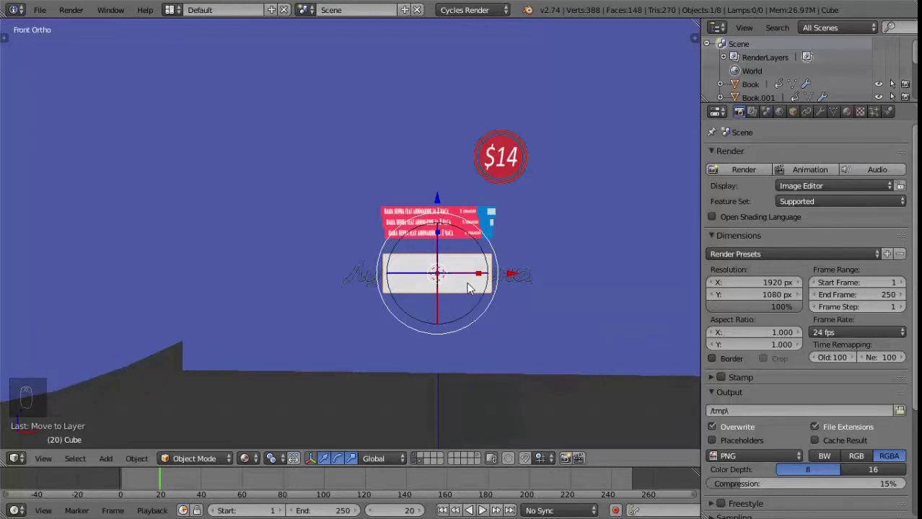
Shrink the box into a thin wireframe strip and orbit to check its depth
{"action": "left_click_drag", "start_coordinate": [495, 276], "coordinate": [512, 285]}
{"action": "key", "text": "z"}
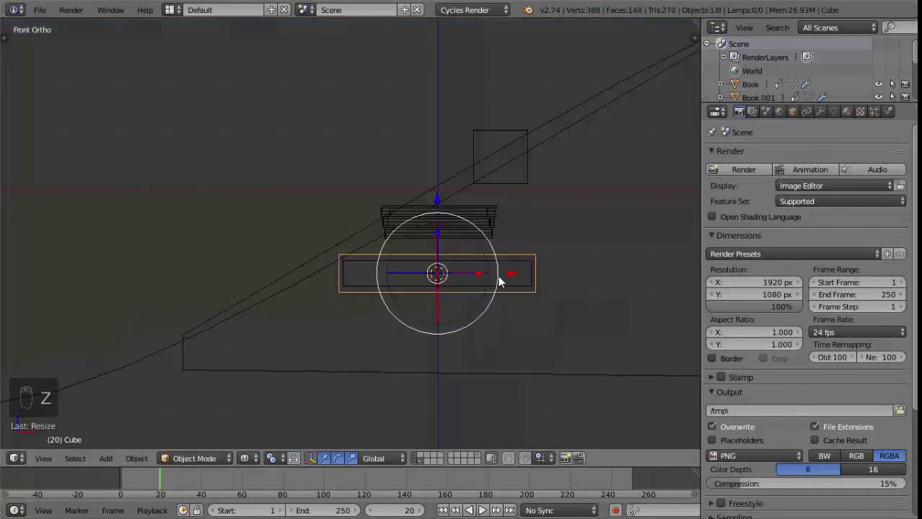
{"action": "left_click", "coordinate": [440, 240]}
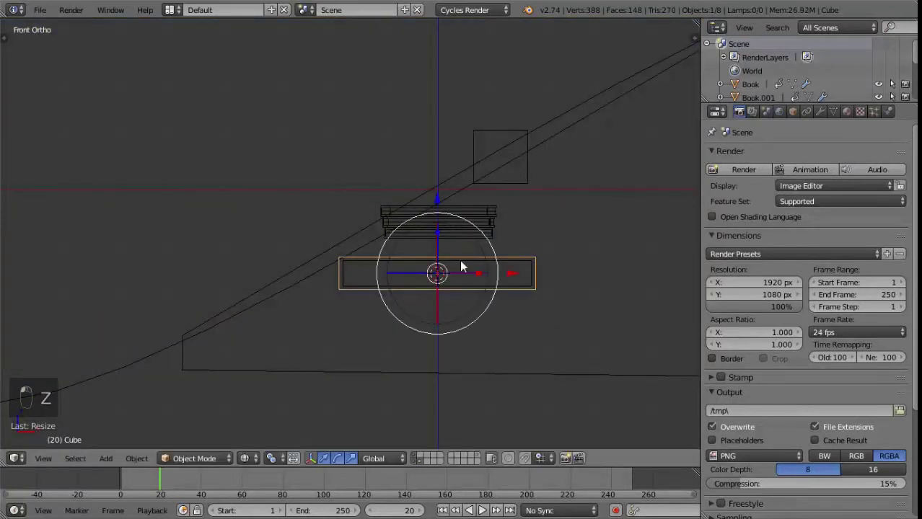
{"action": "middle_click", "coordinate": [414, 318]}
{"action": "middle_click", "coordinate": [480, 279]}
{"action": "left_click_drag", "start_coordinate": [466, 276], "coordinate": [449, 281]}
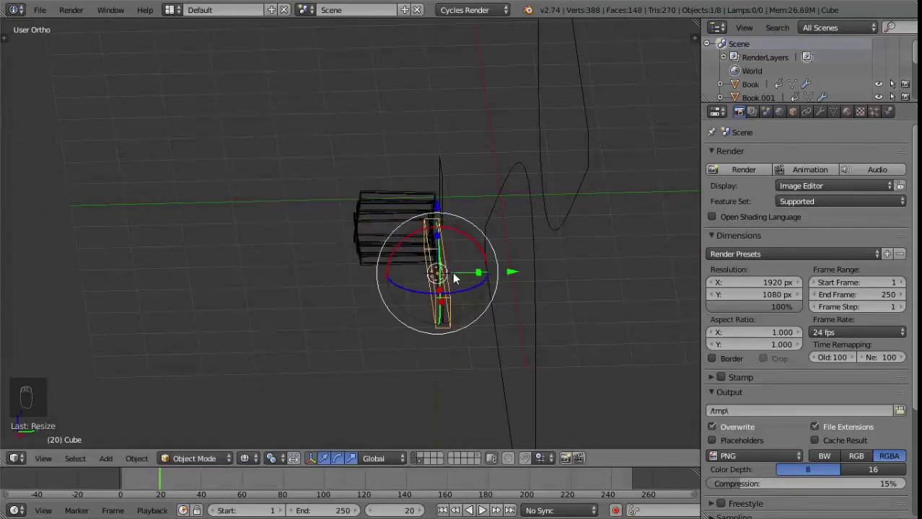
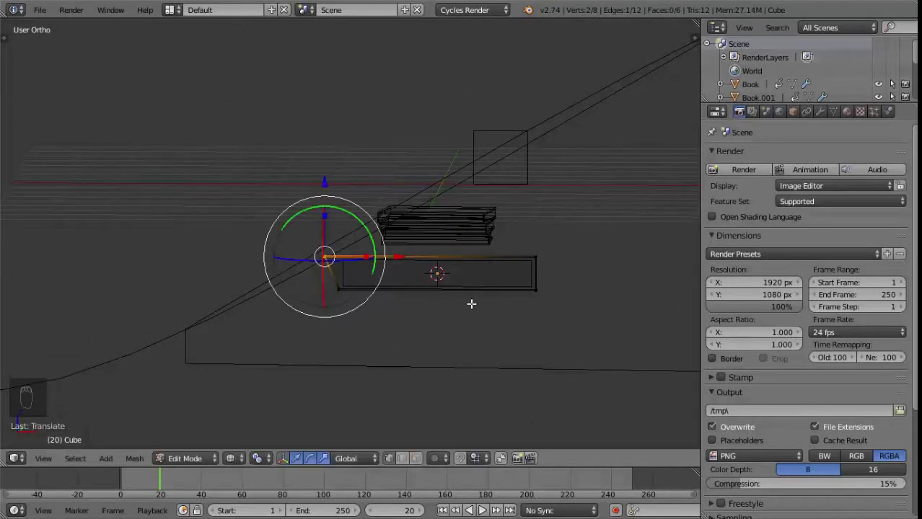
Leave Edit Mode on the mask and view it from the front, then through the camera
{"action": "key", "text": "Tab"}
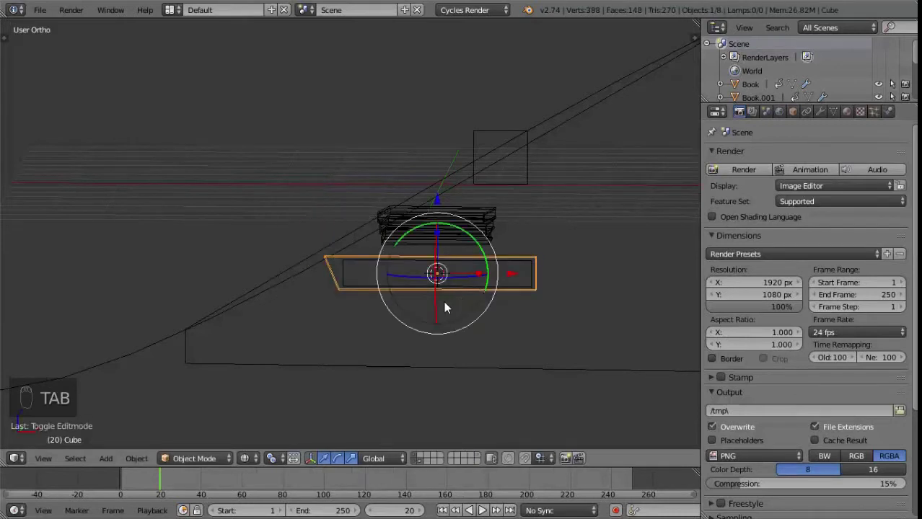
{"action": "key", "text": "z"}
{"action": "key", "text": "z"}
{"action": "key", "text": "KP_1"}
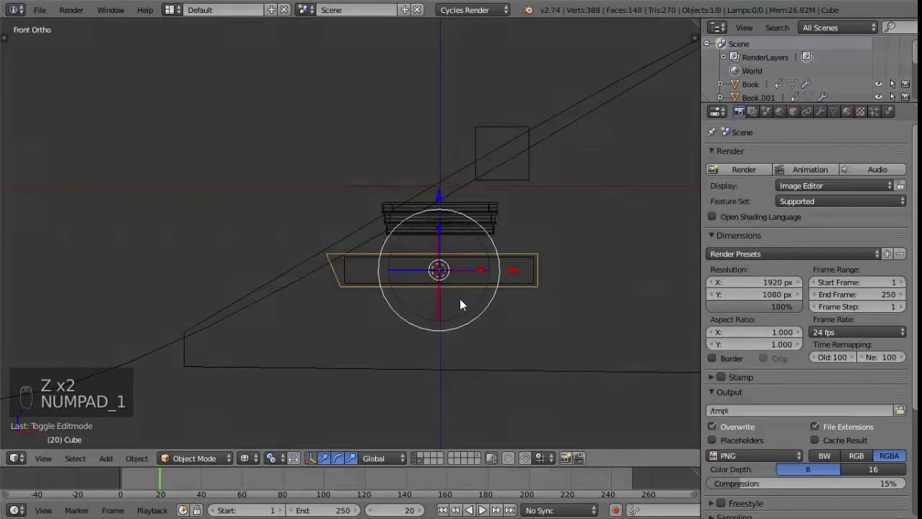
{"action": "key", "text": "KP_0"}
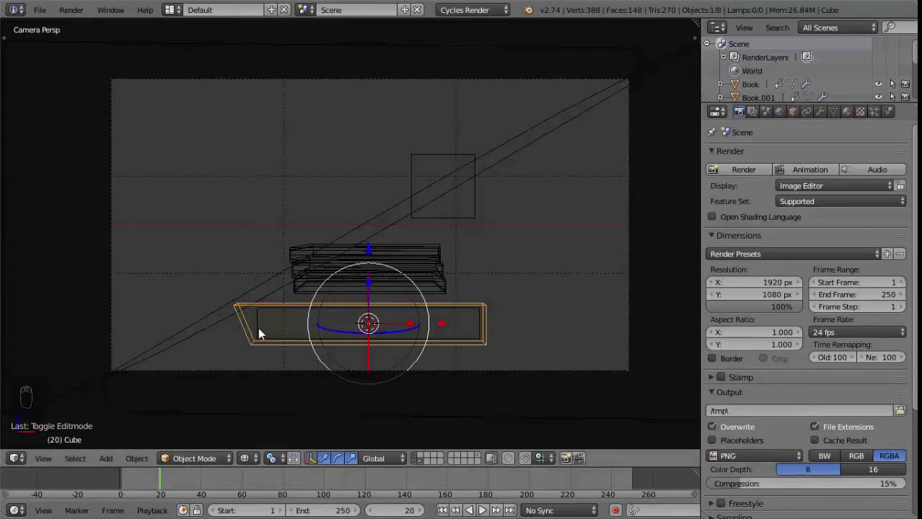
Rename the Cube to mask_text in the N panel and select the bestprice text
{"action": "left_click_drag", "start_coordinate": [265, 334], "coordinate": [615, 330]}
{"action": "key", "text": "n"}
{"action": "right_click", "coordinate": [615, 331]}
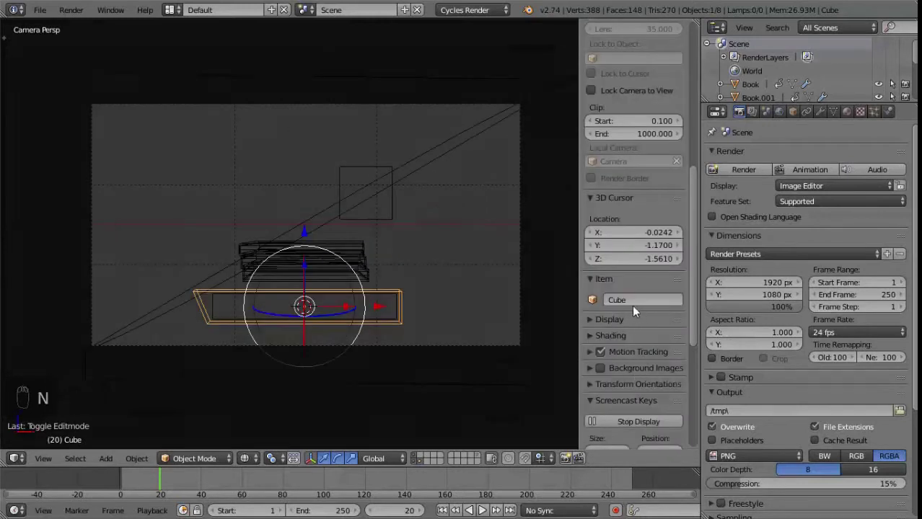
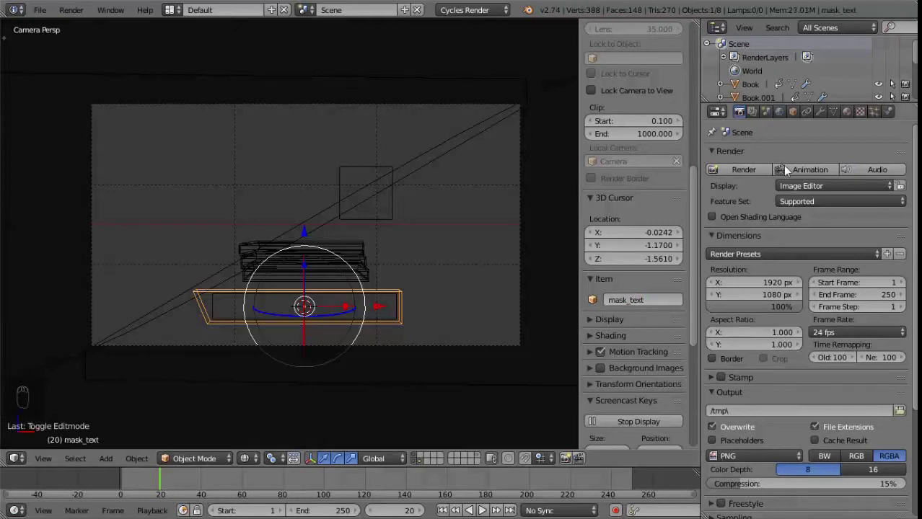
{"action": "left_click_drag", "start_coordinate": [218, 310], "coordinate": [836, 115]}
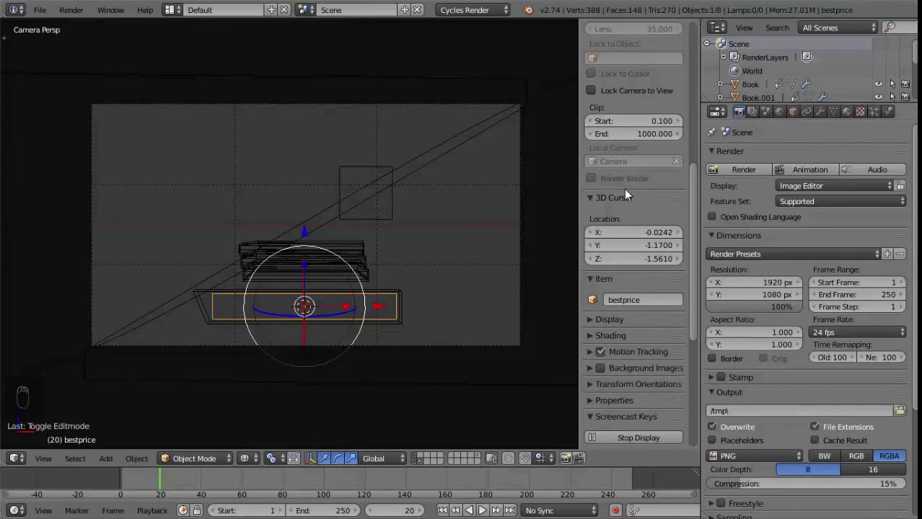
Give bestprice a Boolean Difference modifier using mask_text as the cutter
{"action": "left_click_drag", "start_coordinate": [837, 118], "coordinate": [748, 241]}
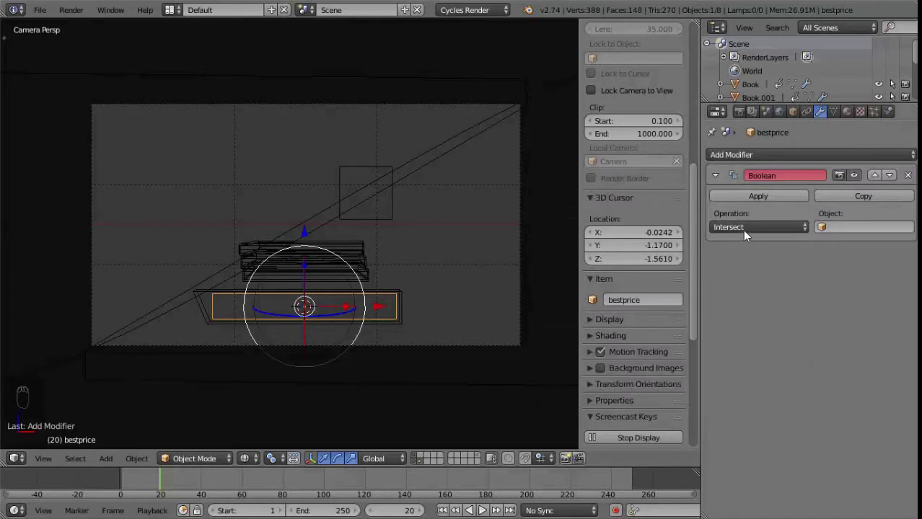
{"action": "left_click_drag", "start_coordinate": [750, 238], "coordinate": [785, 236]}
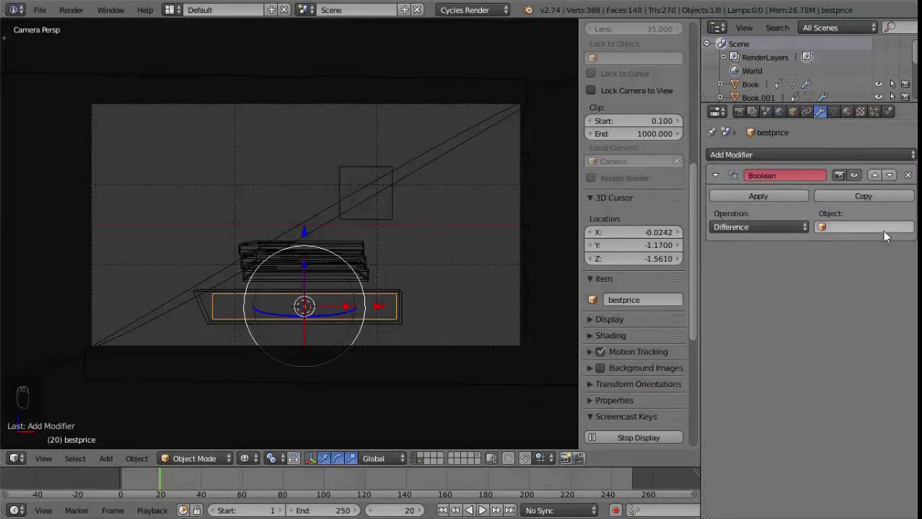
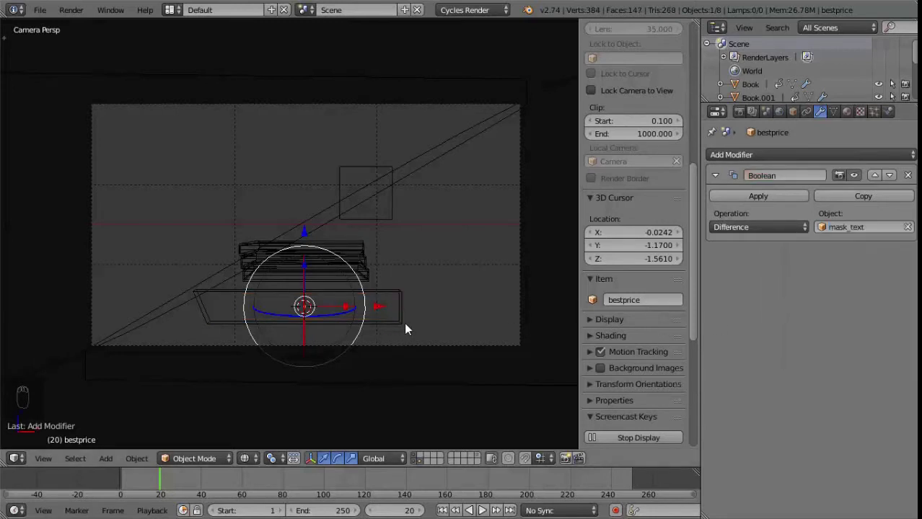
{"action": "left_click_drag", "start_coordinate": [411, 334], "coordinate": [408, 333]}
{"action": "left_click_drag", "start_coordinate": [409, 332], "coordinate": [451, 303]}
{"action": "key", "text": "i"}
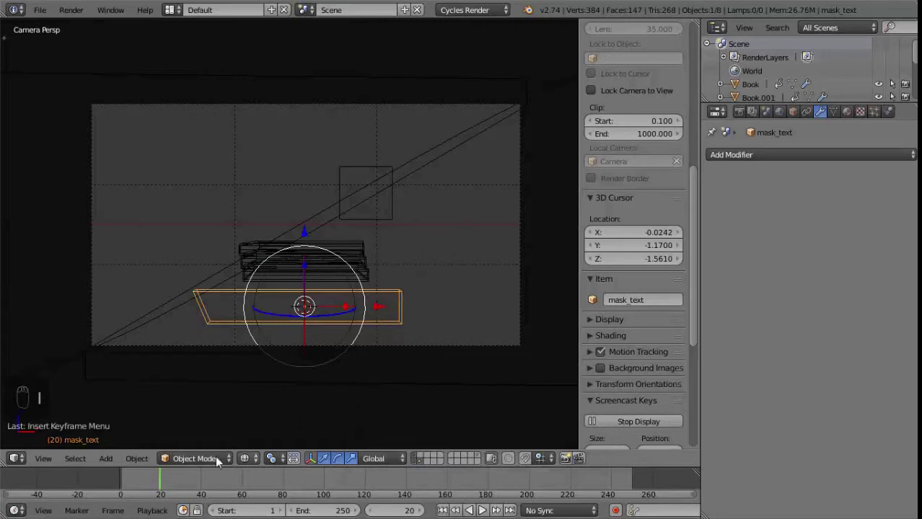
At frame 40 slide mask_text right off the text, key its Location and play it back
{"action": "left_click_drag", "start_coordinate": [173, 484], "coordinate": [335, 390]}
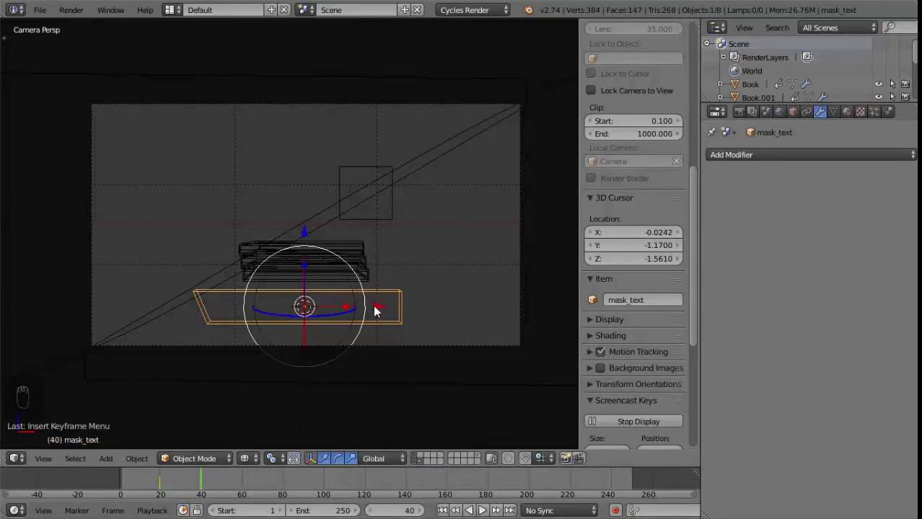
{"action": "left_click_drag", "start_coordinate": [387, 312], "coordinate": [592, 307]}
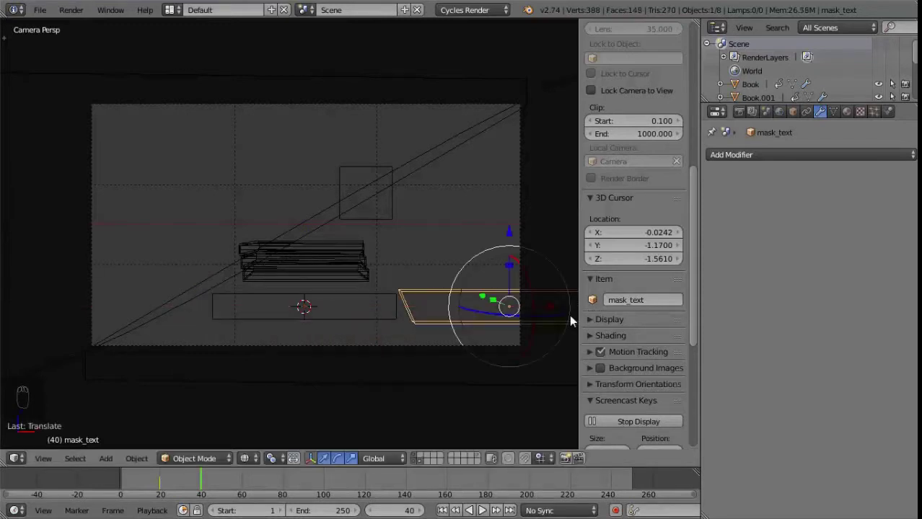
{"action": "key", "text": "i"}
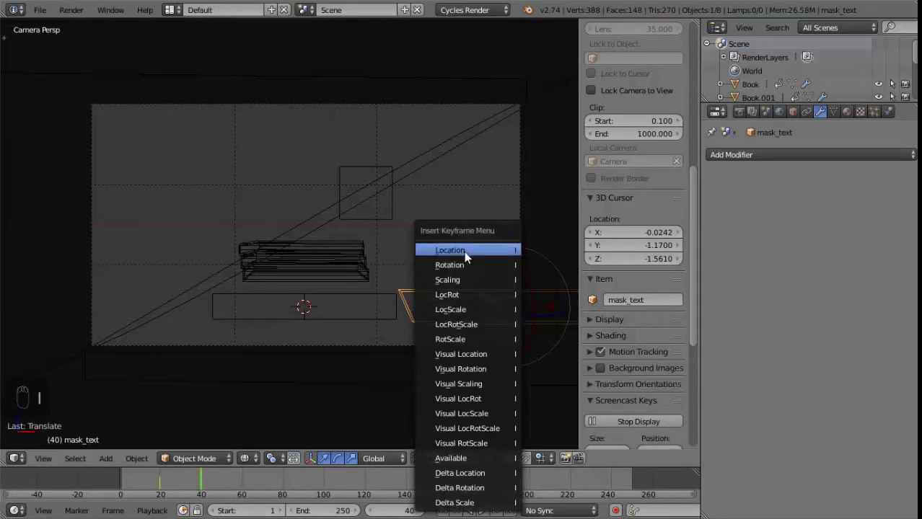
{"action": "left_click_drag", "start_coordinate": [182, 488], "coordinate": [355, 400]}
{"action": "key", "text": "alt+a"}
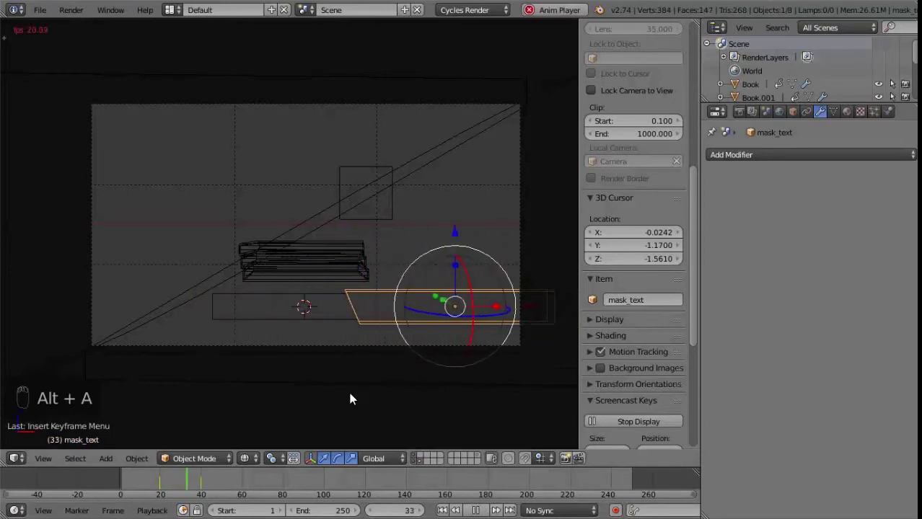
{"action": "key", "text": "Escape"}
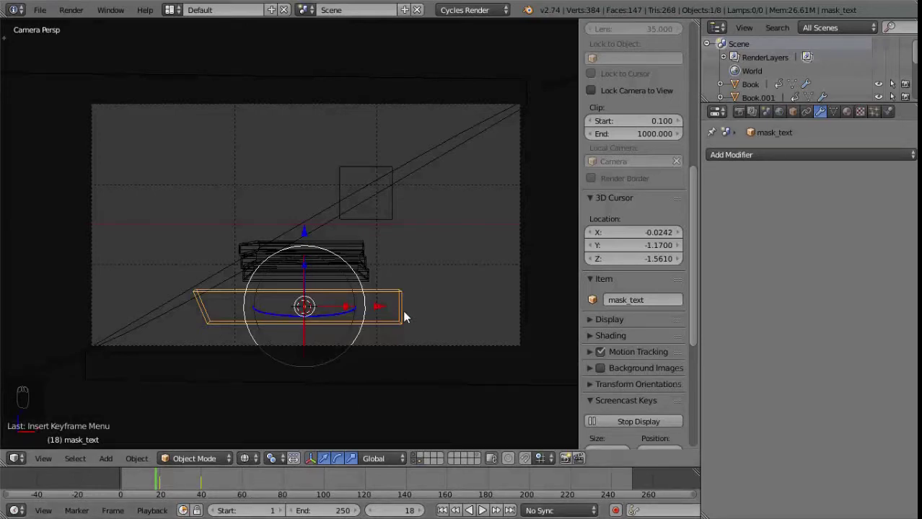
Preview the text reveal rendered while scrubbing, then return to textured display
{"action": "left_click_drag", "start_coordinate": [437, 327], "coordinate": [218, 479]}
{"action": "left_click_drag", "start_coordinate": [256, 459], "coordinate": [172, 484]}
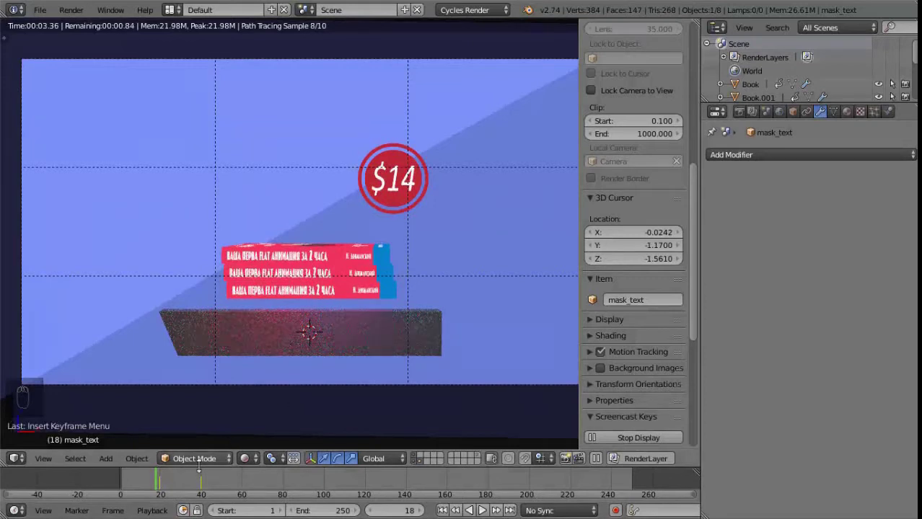
{"action": "left_click_drag", "start_coordinate": [249, 445], "coordinate": [234, 463]}
{"action": "left_click_drag", "start_coordinate": [248, 462], "coordinate": [273, 389]}
{"action": "left_click_drag", "start_coordinate": [252, 462], "coordinate": [810, 120]}
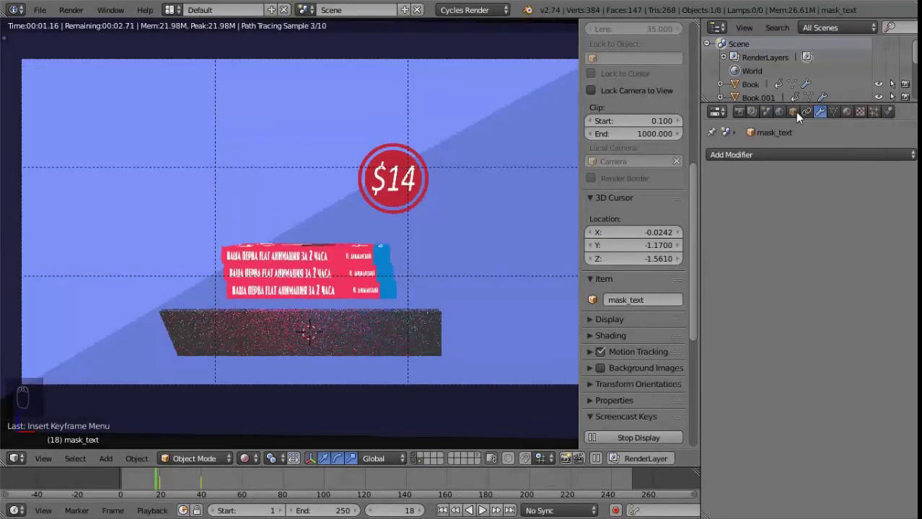
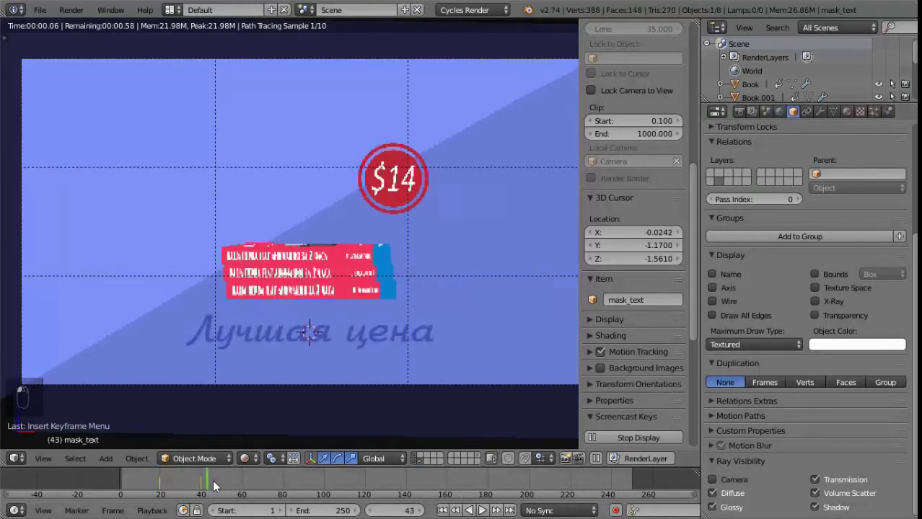
{"action": "left_click_drag", "start_coordinate": [215, 491], "coordinate": [165, 485]}
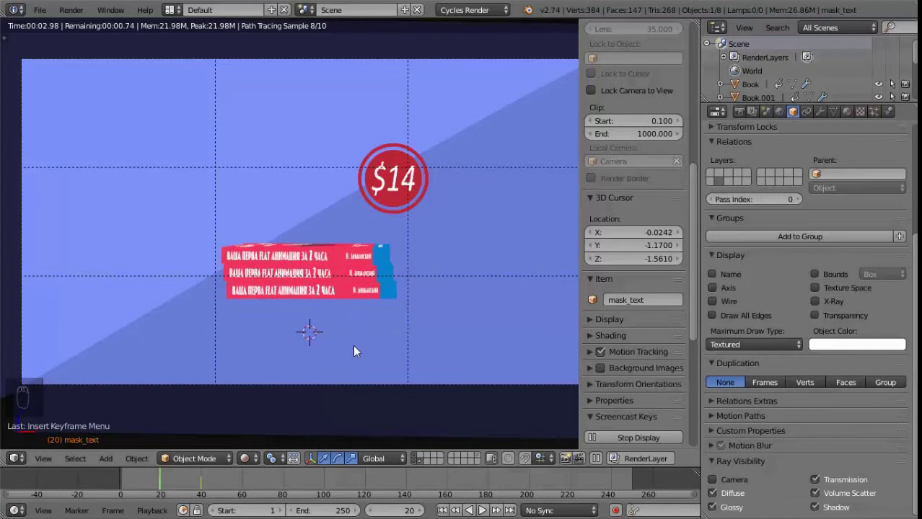
{"action": "left_click_drag", "start_coordinate": [255, 464], "coordinate": [269, 384]}
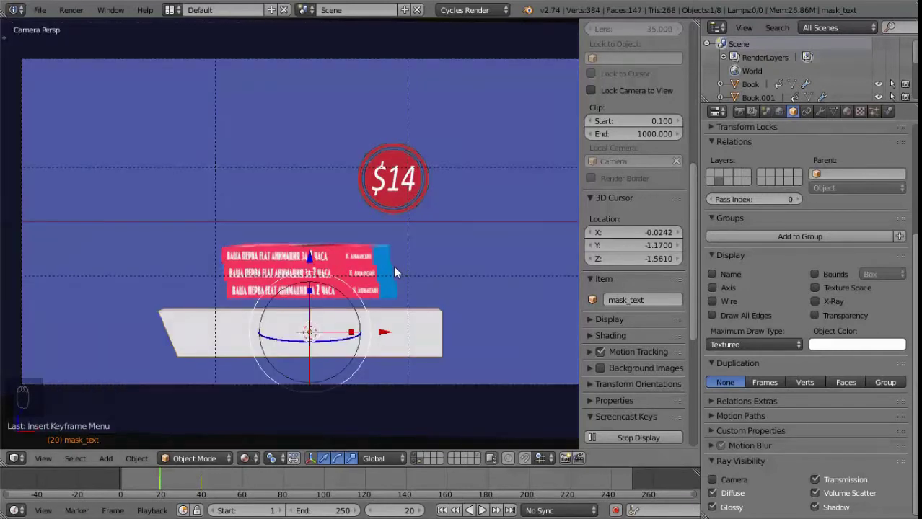
Snap the cursor to the price badge and add a cube there, seen in front wireframe
{"action": "left_click_drag", "start_coordinate": [403, 200], "coordinate": [412, 220]}
{"action": "key", "text": "shift+s"}
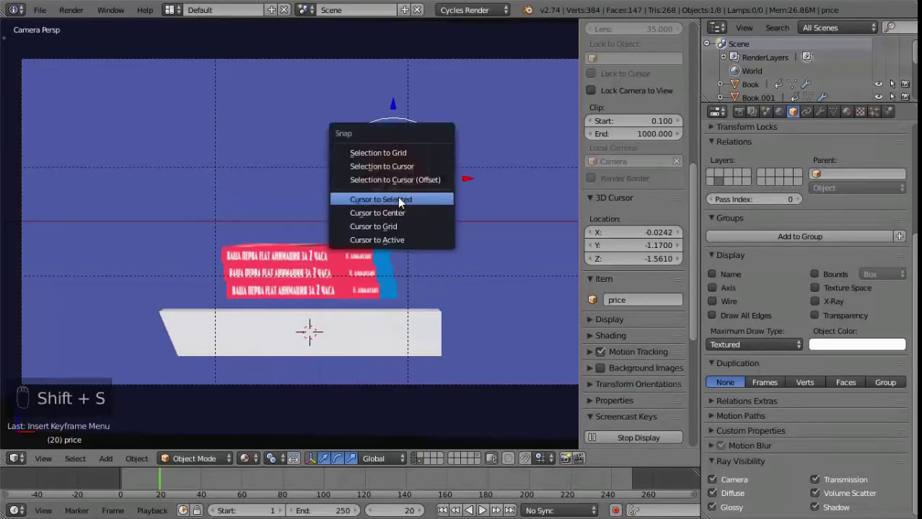
{"action": "key", "text": "shift+a"}
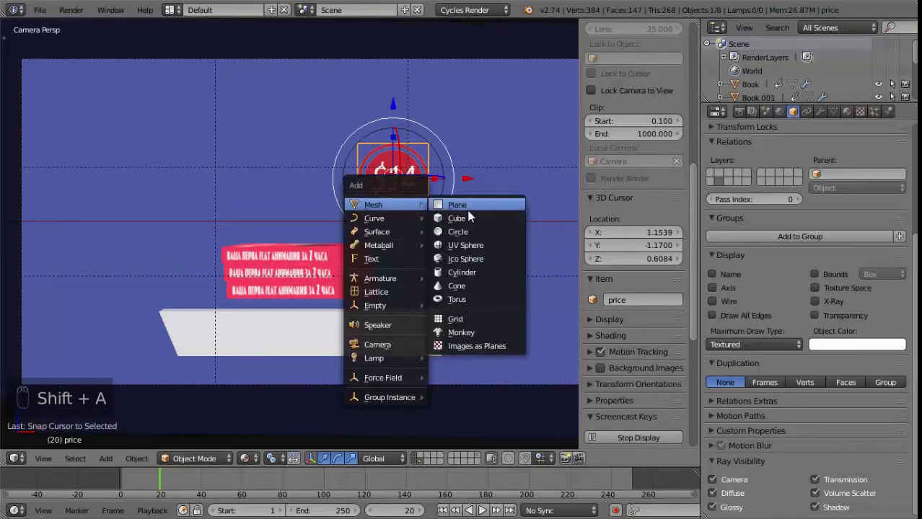
{"action": "middle_click", "coordinate": [429, 259]}
{"action": "left_click_drag", "start_coordinate": [422, 191], "coordinate": [376, 207]}
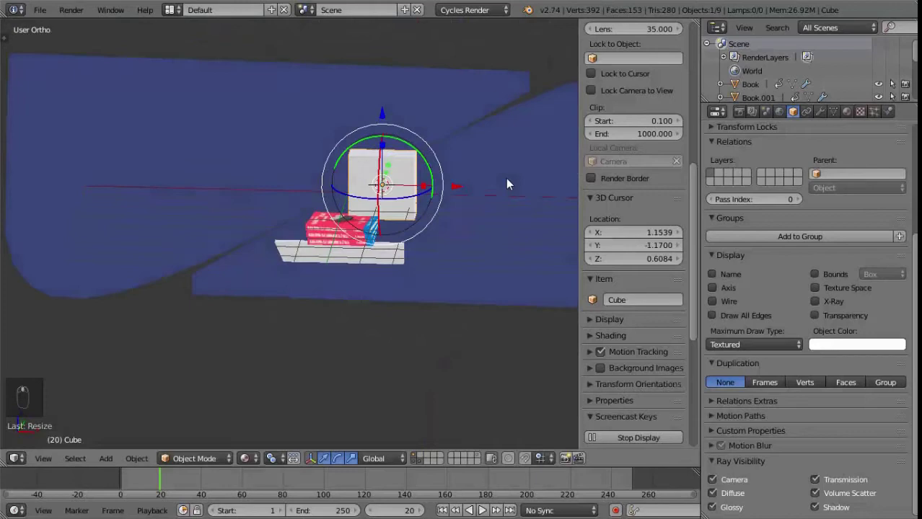
{"action": "key", "text": "KP_1"}
{"action": "key", "text": "z"}
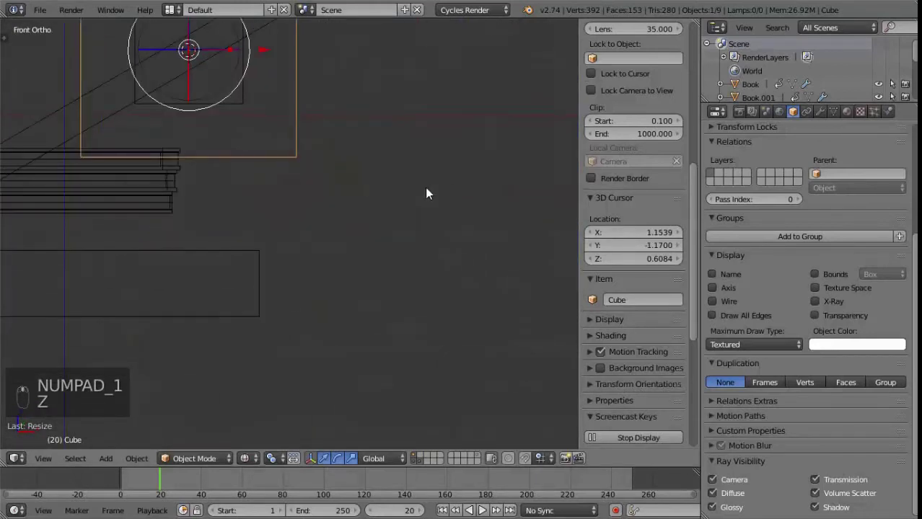
{"action": "key", "text": "m"}
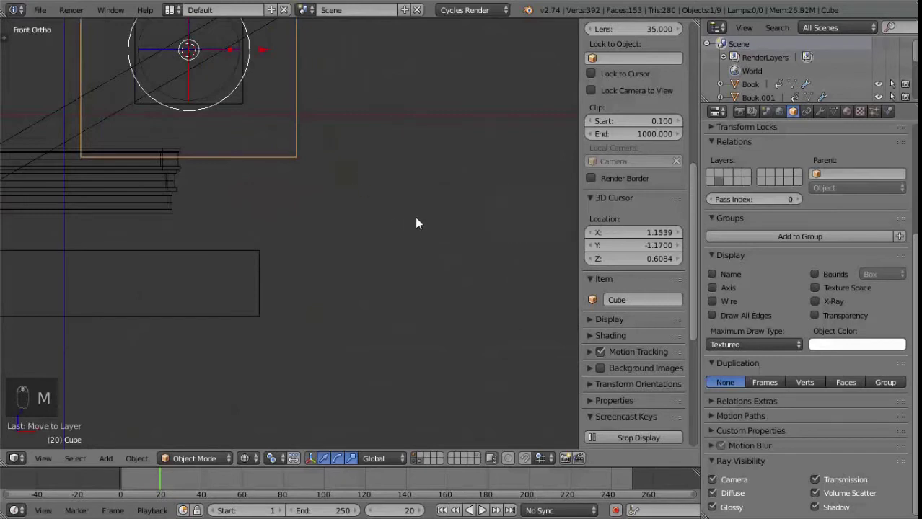
{"action": "middle_click", "coordinate": [336, 196]}
Scale the cube to frame the badge, enter Edit Mode and start a loop cut
{"action": "key", "text": "s"}
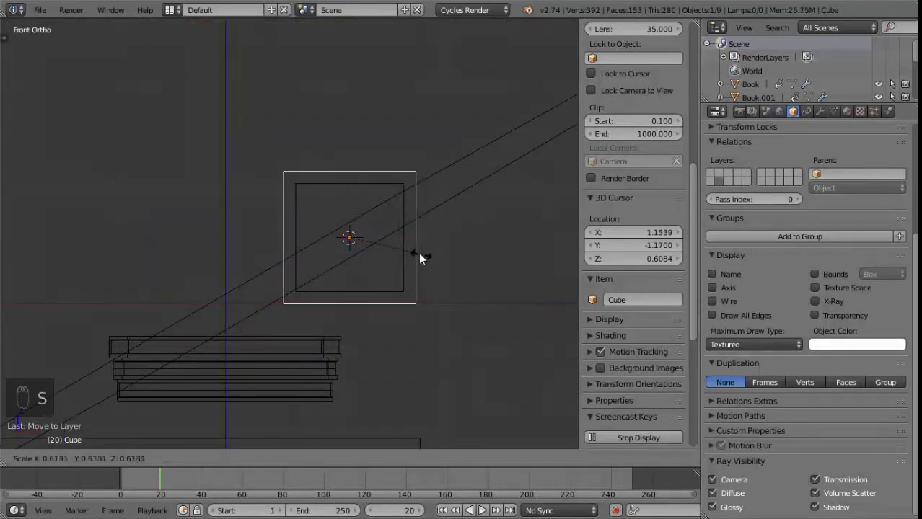
{"action": "left_click_drag", "start_coordinate": [422, 260], "coordinate": [375, 301]}
{"action": "middle_click", "coordinate": [375, 302]}
{"action": "left_click", "coordinate": [393, 246]}
{"action": "left_click_drag", "start_coordinate": [396, 277], "coordinate": [442, 237]}
{"action": "key", "text": "Tab"}
{"action": "key", "text": "ctrl+r"}
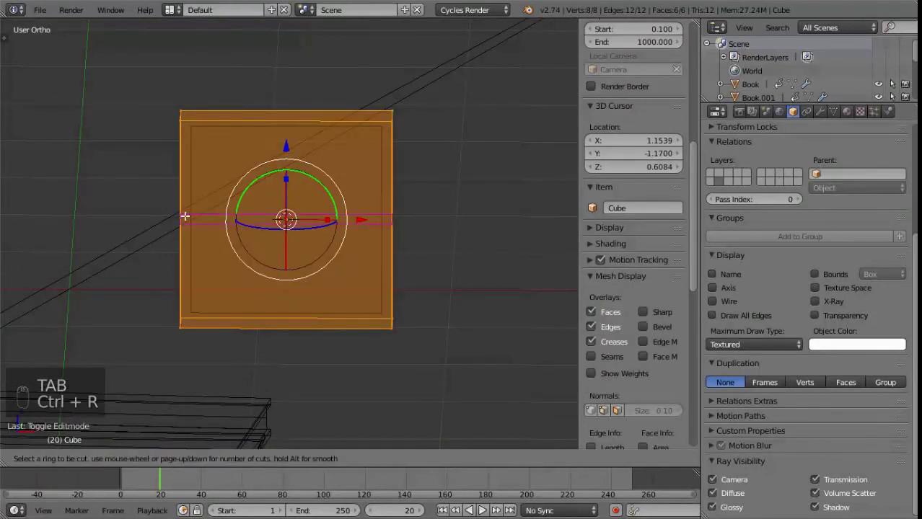
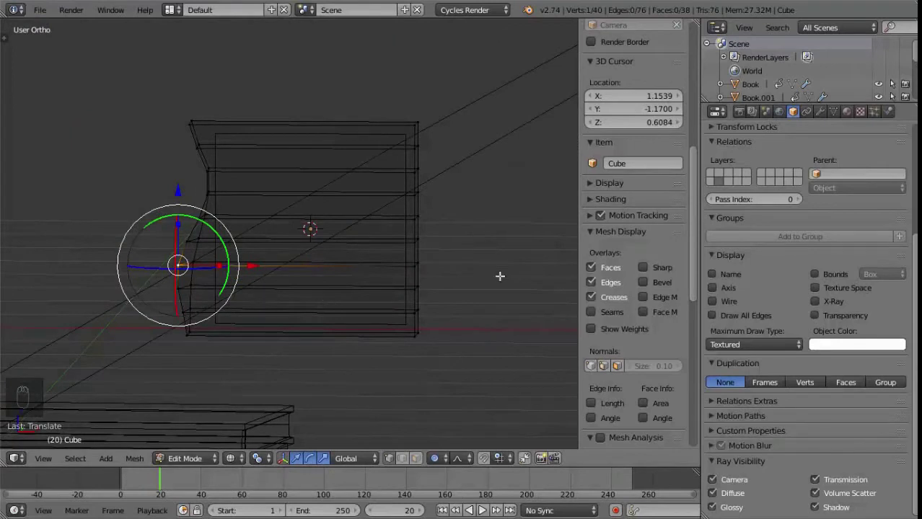
Leave Edit Mode, slide the mask right off the $14 badge at frame 40 and key it
{"action": "key", "text": "Tab"}
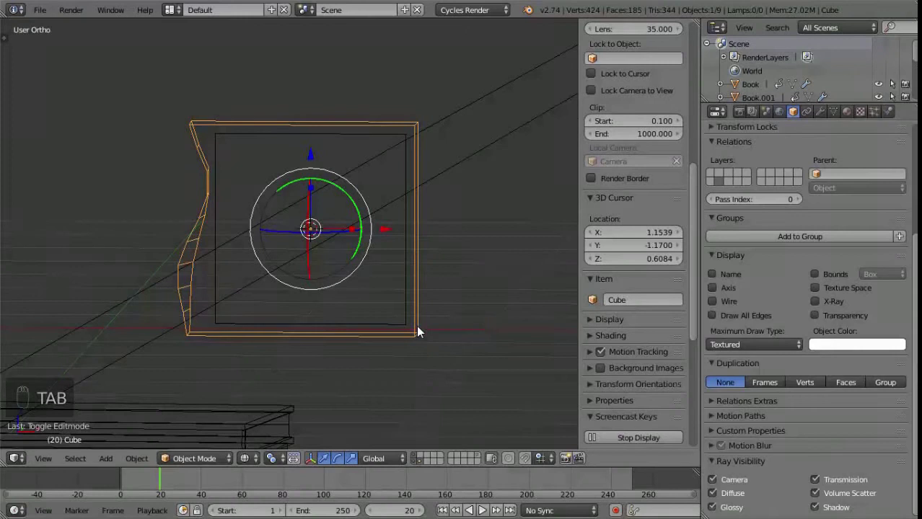
{"action": "key", "text": "|"}
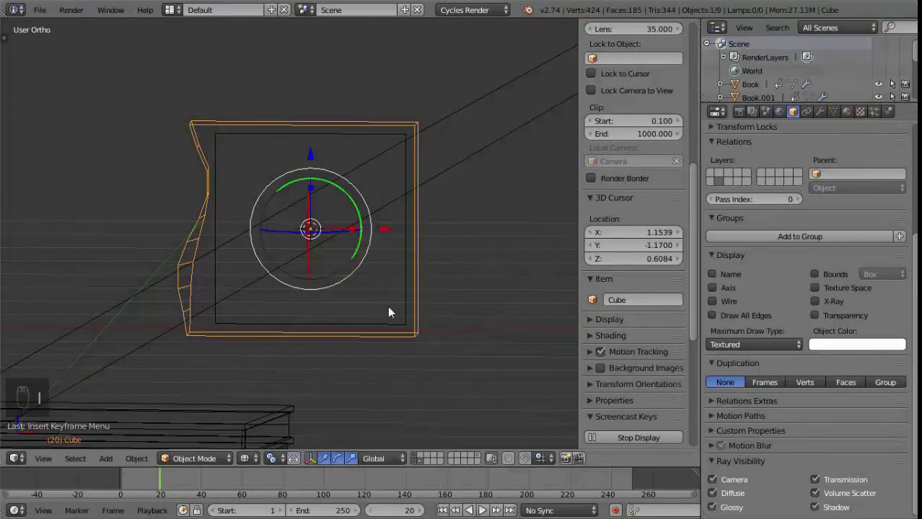
{"action": "left_click_drag", "start_coordinate": [183, 483], "coordinate": [238, 478]}
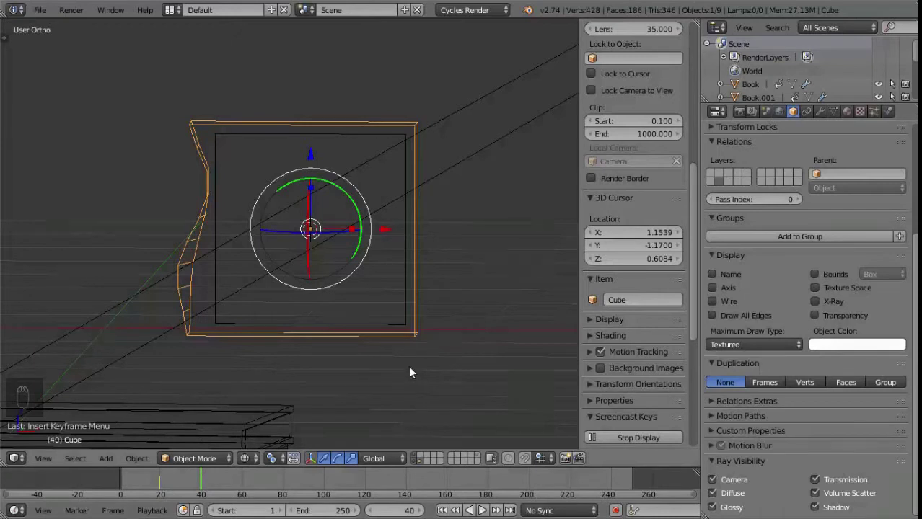
{"action": "key", "text": "KP_1"}
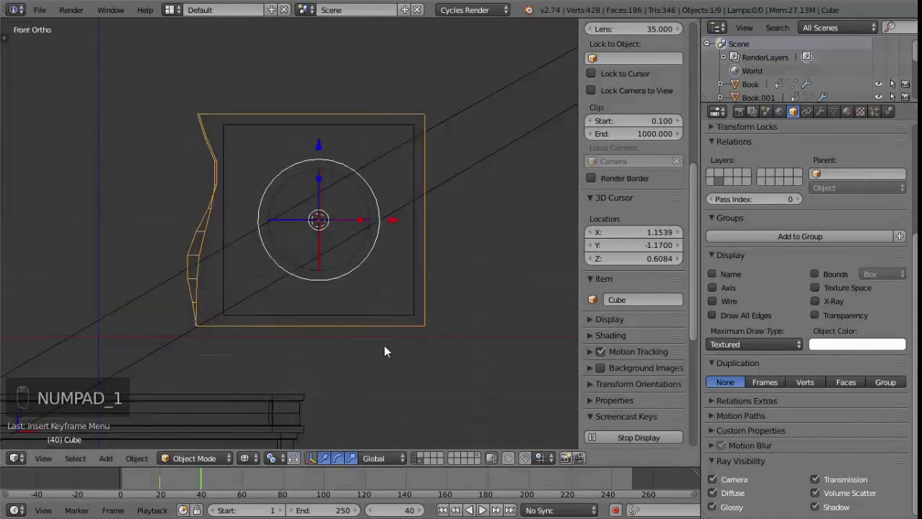
{"action": "left_click_drag", "start_coordinate": [404, 224], "coordinate": [637, 208]}
{"action": "middle_click", "coordinate": [425, 340]}
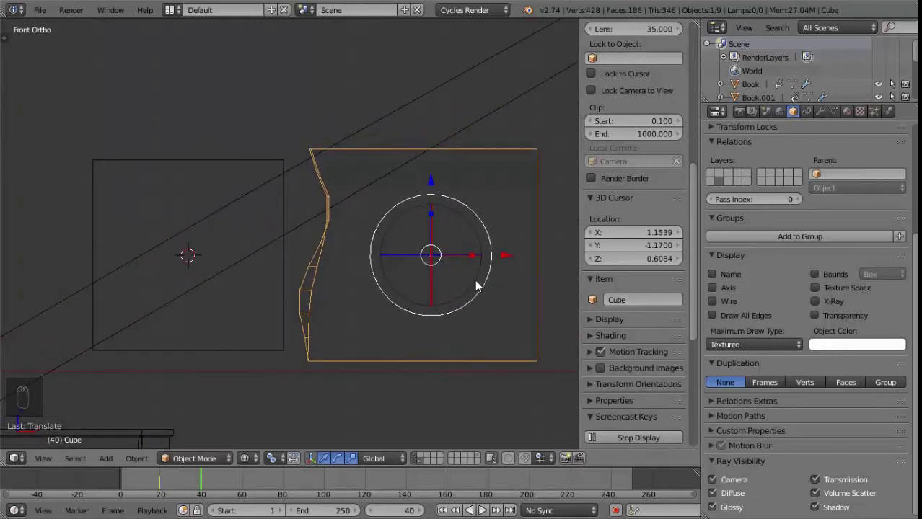
{"action": "key", "text": "i"}
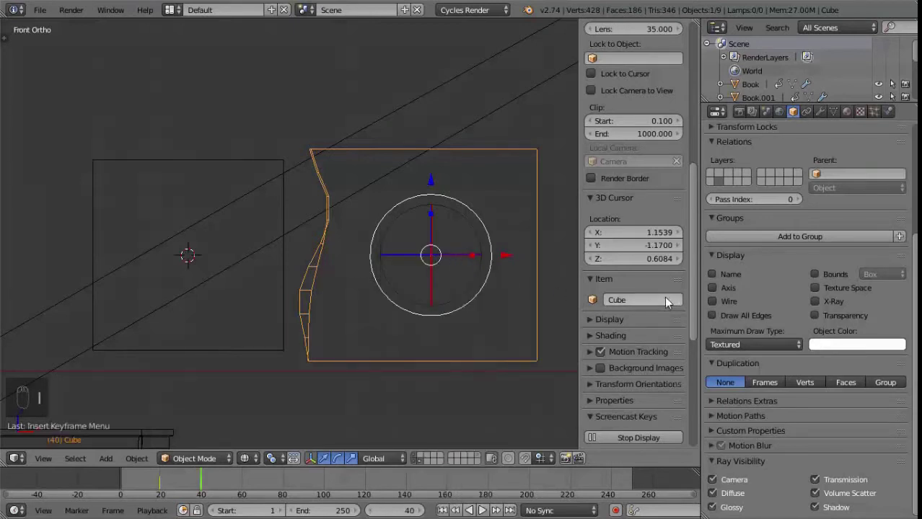
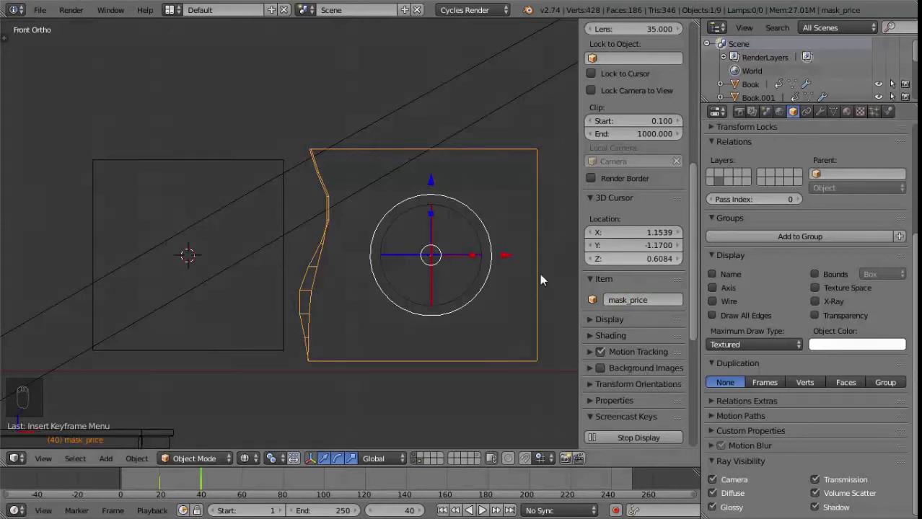
Give the $14 price badge a Boolean modifier using mask_price as the cutting object
{"action": "key", "text": "n"}
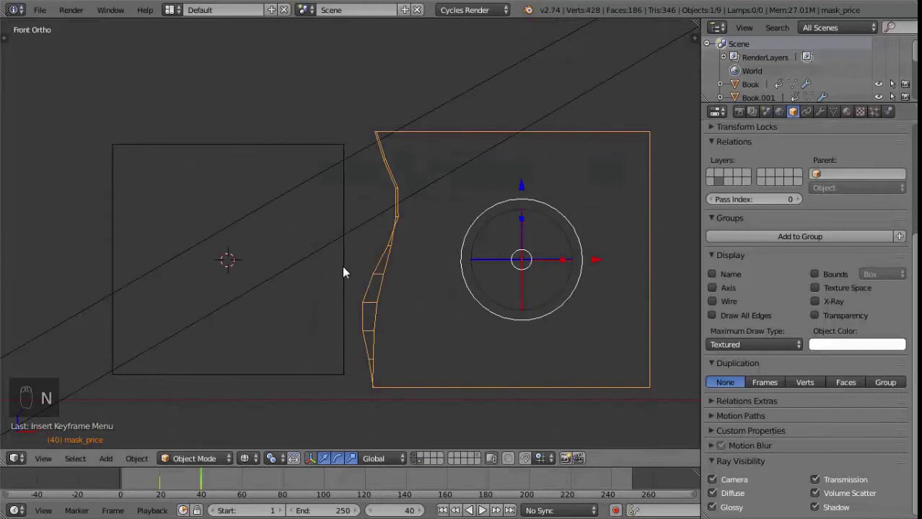
{"action": "left_click_drag", "start_coordinate": [353, 274], "coordinate": [300, 374]}
{"action": "key", "text": "z"}
{"action": "middle_click", "coordinate": [300, 374]}
{"action": "left_click_drag", "start_coordinate": [256, 462], "coordinate": [777, 223]}
{"action": "left_click_drag", "start_coordinate": [850, 118], "coordinate": [672, 215]}
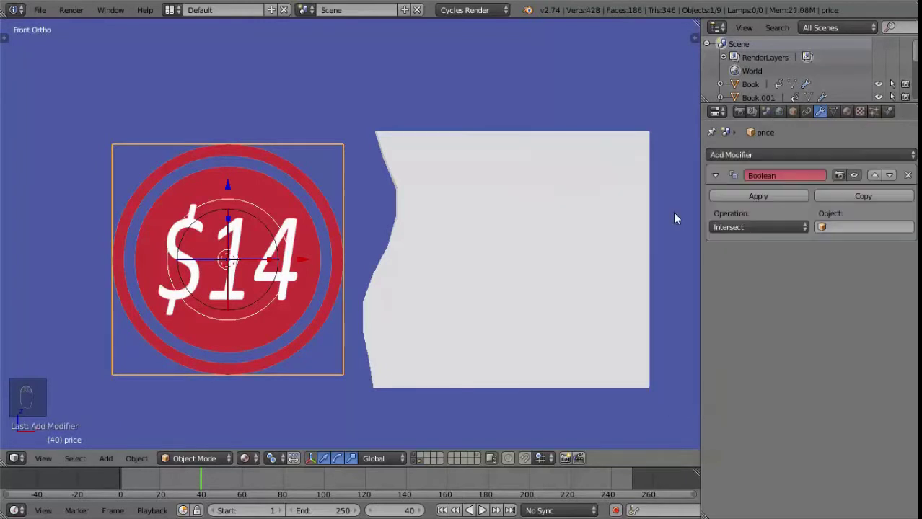
{"action": "left_click_drag", "start_coordinate": [769, 226], "coordinate": [833, 304]}
{"action": "middle_click", "coordinate": [833, 303]}
Set the Boolean operation to Difference and preview the cut in rendered viewport shading
{"action": "left_click_drag", "start_coordinate": [199, 484], "coordinate": [176, 483]}
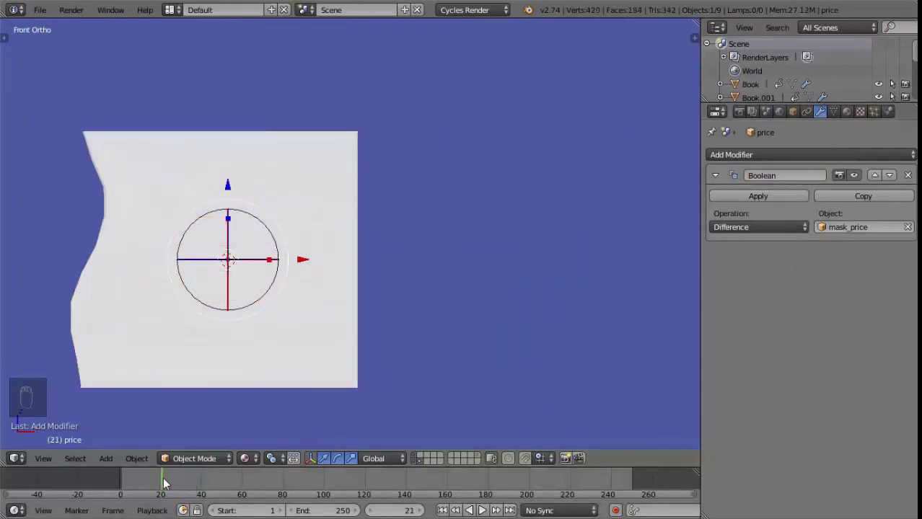
{"action": "left_click_drag", "start_coordinate": [251, 457], "coordinate": [285, 362]}
{"action": "left_click_drag", "start_coordinate": [285, 361], "coordinate": [797, 116]}
{"action": "left_click_drag", "start_coordinate": [797, 116], "coordinate": [731, 487]}
{"action": "middle_click", "coordinate": [731, 487]}
{"action": "left_click_drag", "start_coordinate": [738, 485], "coordinate": [730, 475]}
{"action": "middle_click", "coordinate": [730, 475]}
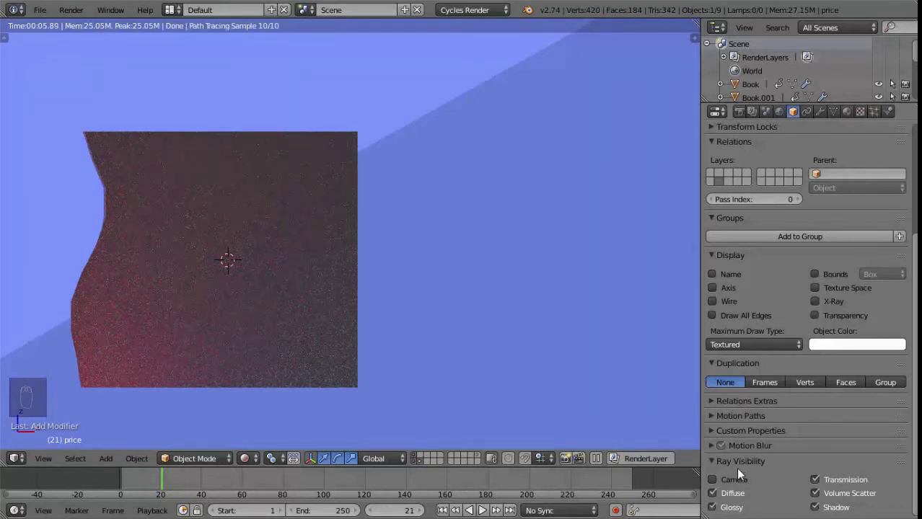
View through the camera and nudge mask_price rightward along X beside the badge
{"action": "key", "text": "KP_0"}
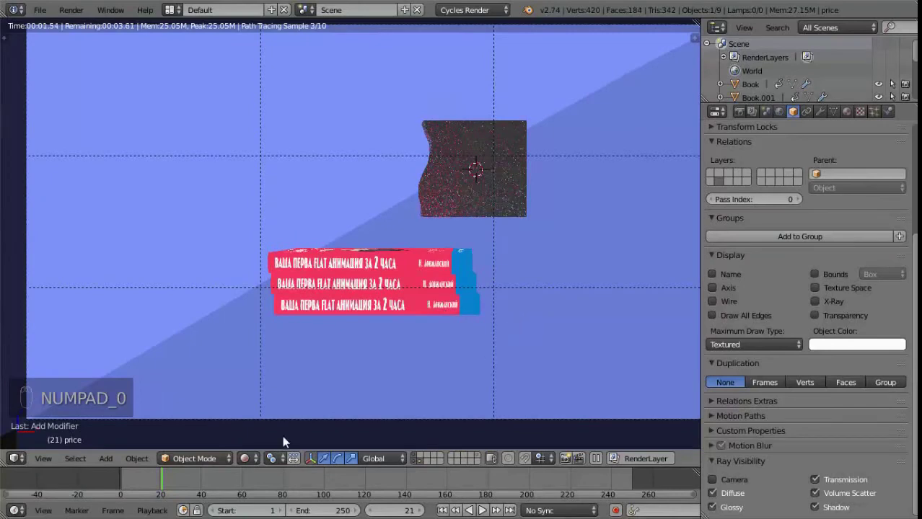
{"action": "left_click_drag", "start_coordinate": [180, 485], "coordinate": [210, 480]}
{"action": "left_click_drag", "start_coordinate": [210, 481], "coordinate": [197, 479]}
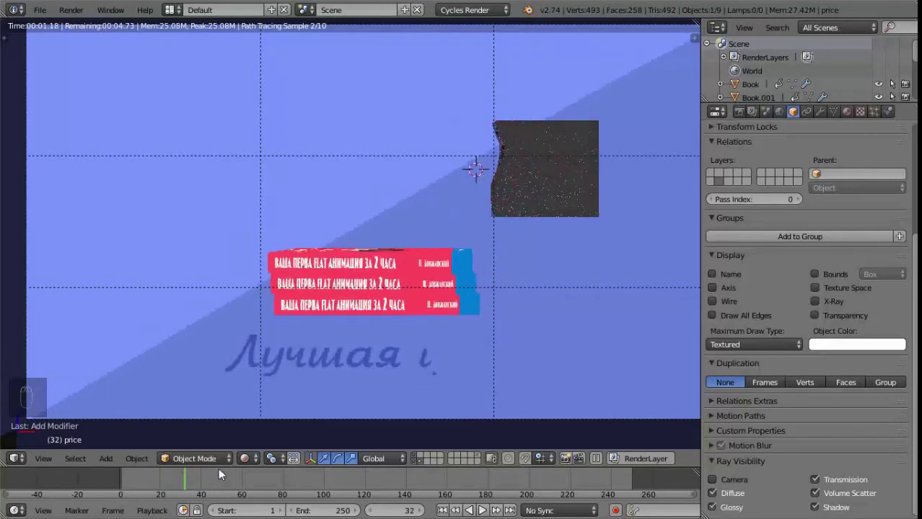
{"action": "left_click_drag", "start_coordinate": [741, 501], "coordinate": [719, 446]}
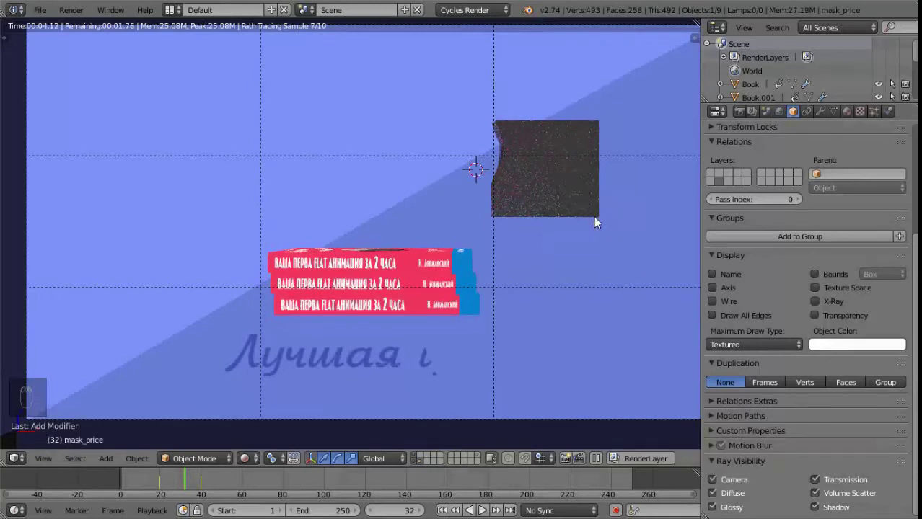
Keyframe mask_price's location at two frames so it slides back over the badge
{"action": "key", "text": "z"}
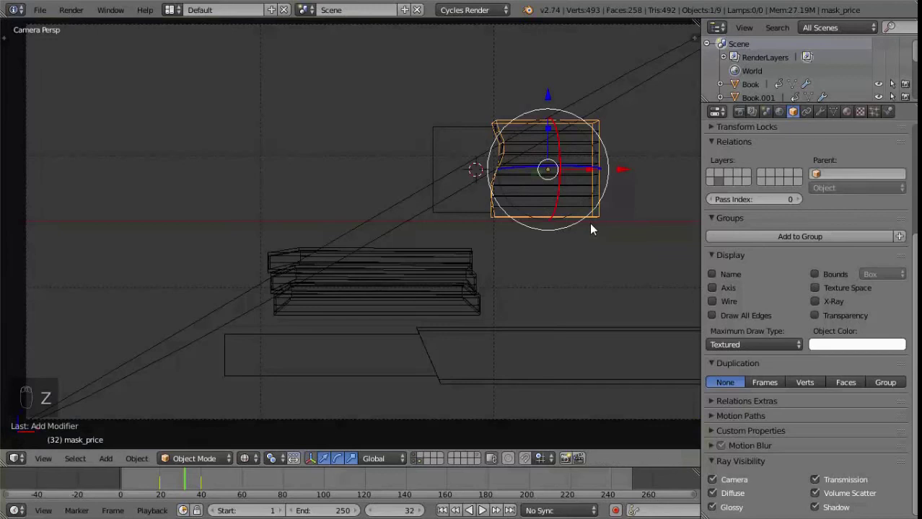
{"action": "left_click_drag", "start_coordinate": [715, 478], "coordinate": [445, 226]}
{"action": "left_click", "coordinate": [726, 445]}
{"action": "left_click_drag", "start_coordinate": [448, 366], "coordinate": [739, 500]}
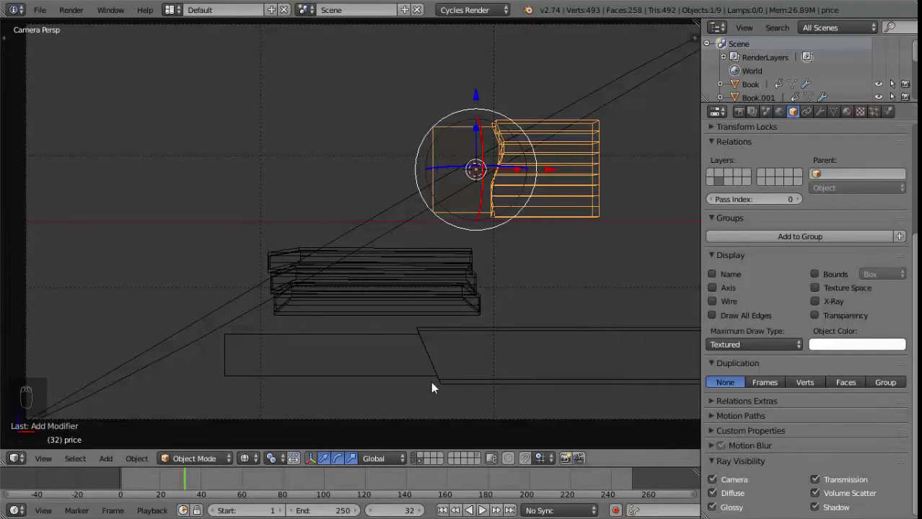
{"action": "left_click_drag", "start_coordinate": [256, 463], "coordinate": [251, 466]}
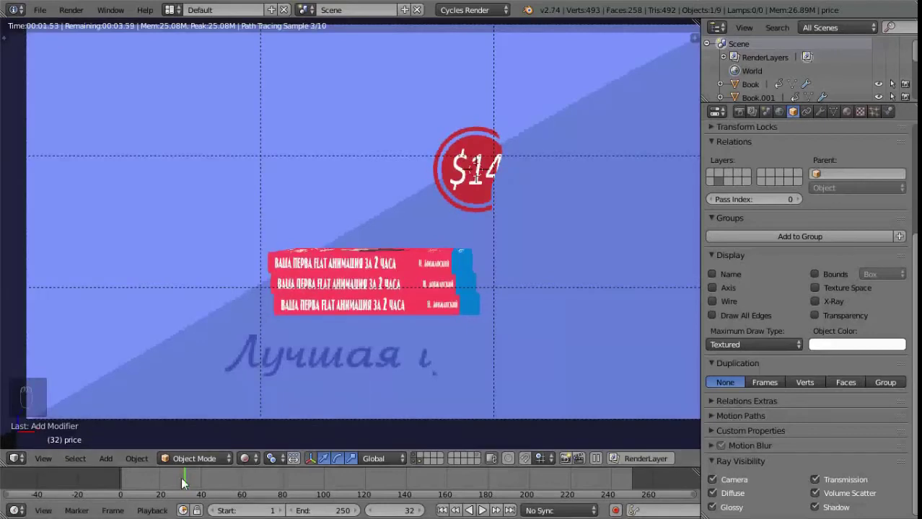
{"action": "left_click_drag", "start_coordinate": [196, 485], "coordinate": [170, 480]}
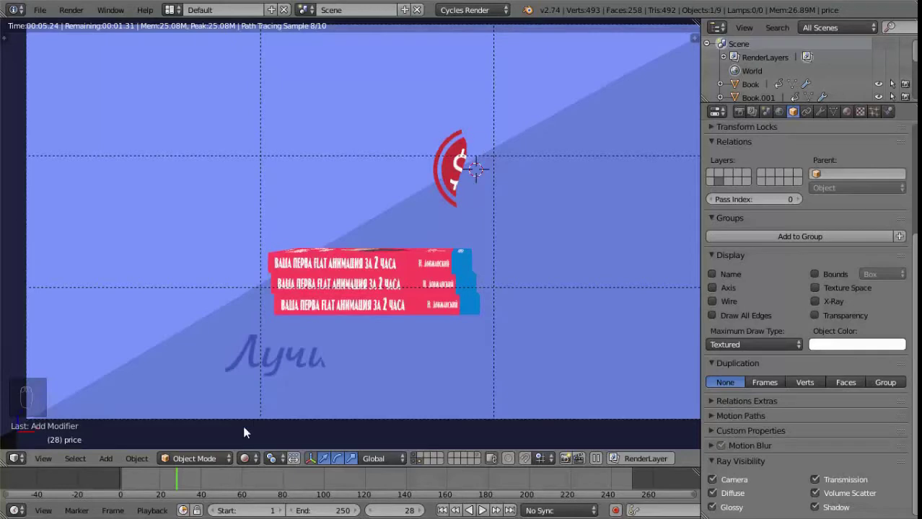
Scrub frames to confirm the $14 badge reveal, then switch to an empty scene layer
{"action": "key", "text": "Right"}
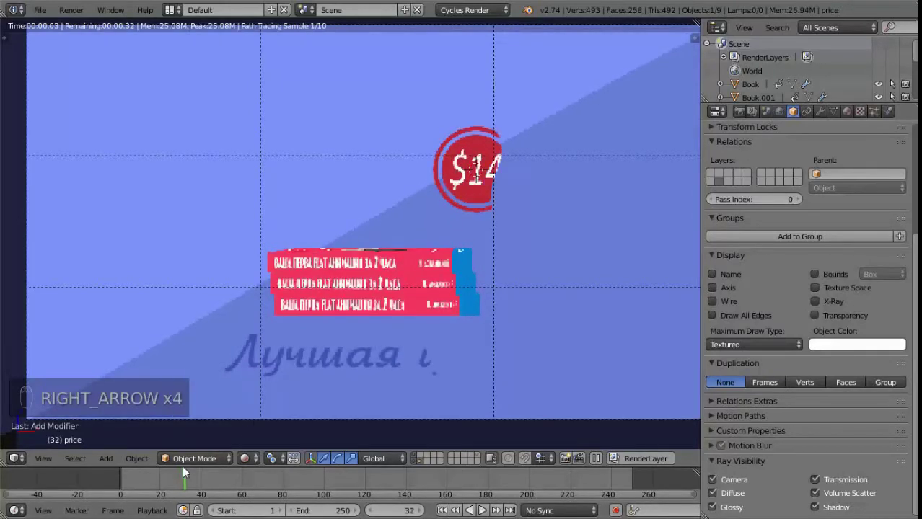
{"action": "key", "text": "Right"}
{"action": "key", "text": "Right"}
{"action": "key", "text": "Right"}
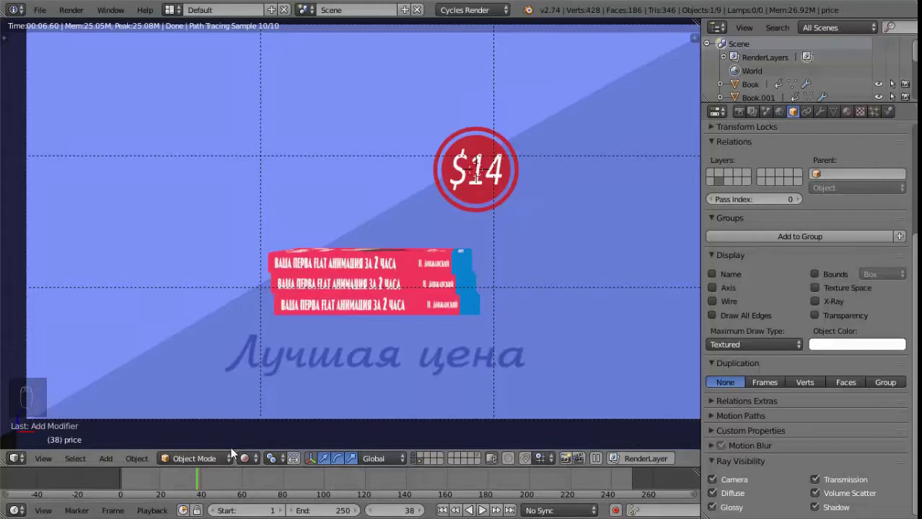
{"action": "left_click", "coordinate": [187, 482]}
{"action": "left_click_drag", "start_coordinate": [140, 480], "coordinate": [253, 461]}
{"action": "left_click_drag", "start_coordinate": [252, 461], "coordinate": [464, 259]}
{"action": "left_click_drag", "start_coordinate": [490, 283], "coordinate": [431, 461]}
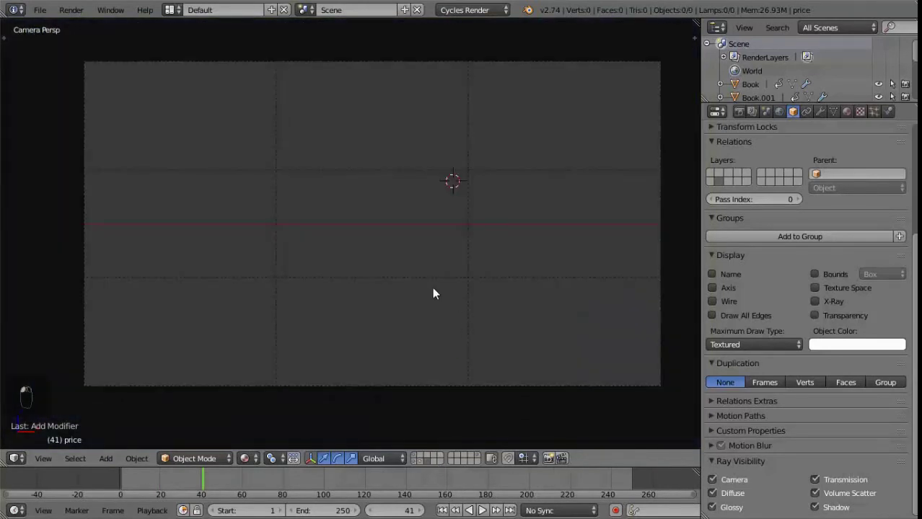
Add a white ring named explossion_circle and place it over the $14 badge with other layers visible
{"action": "left_click", "coordinate": [420, 262]}
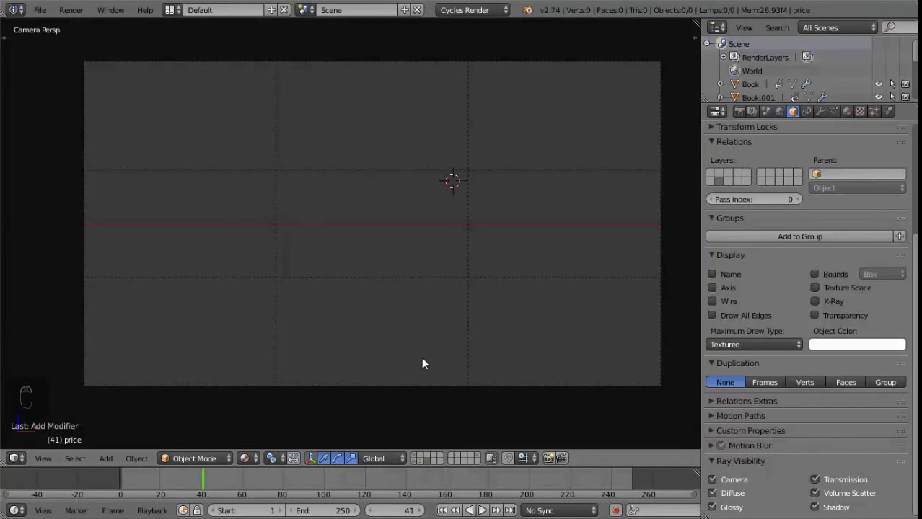
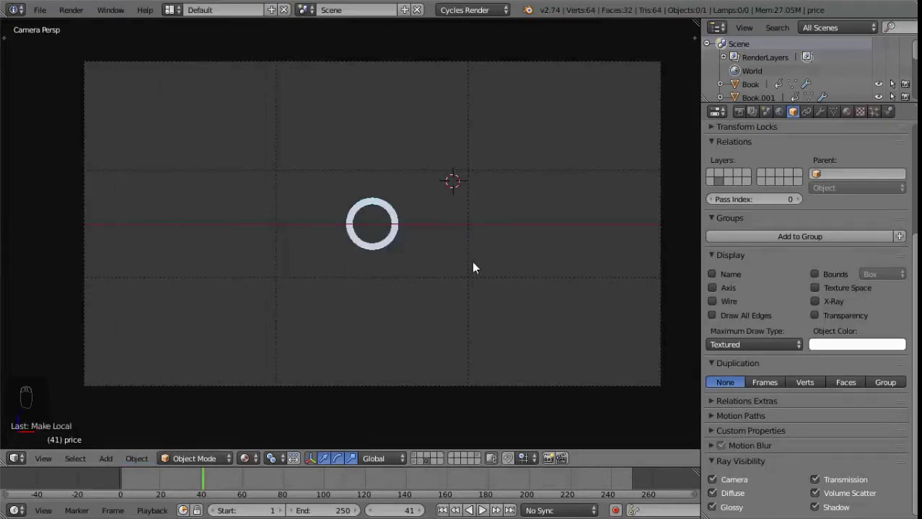
{"action": "left_click_drag", "start_coordinate": [398, 241], "coordinate": [453, 229]}
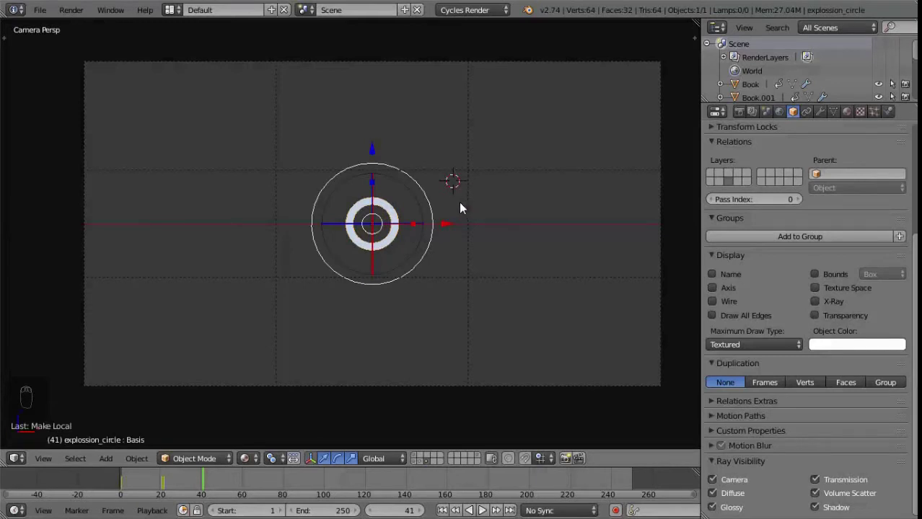
{"action": "key", "text": "shift+s"}
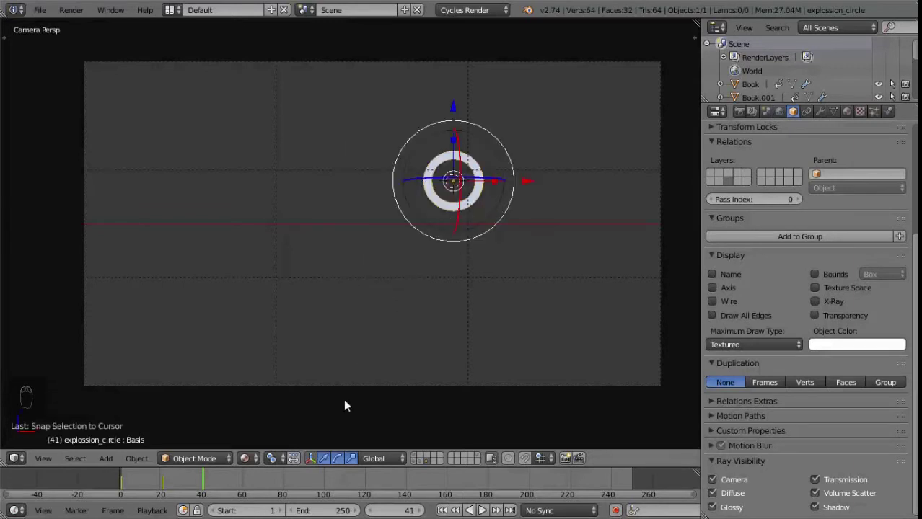
{"action": "left_click_drag", "start_coordinate": [430, 469], "coordinate": [428, 456]}
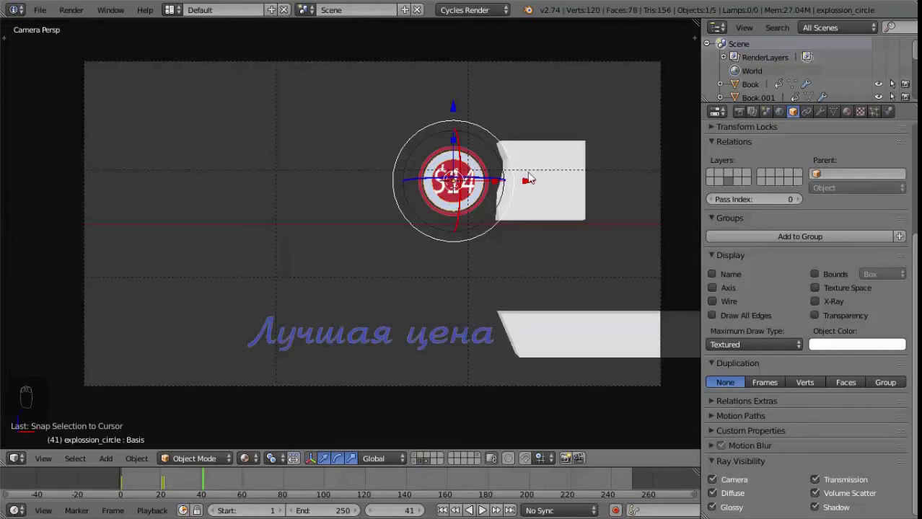
In front view, shrink the explosion ring and move it toward the price mask's top corner
{"action": "key", "text": "KP_1"}
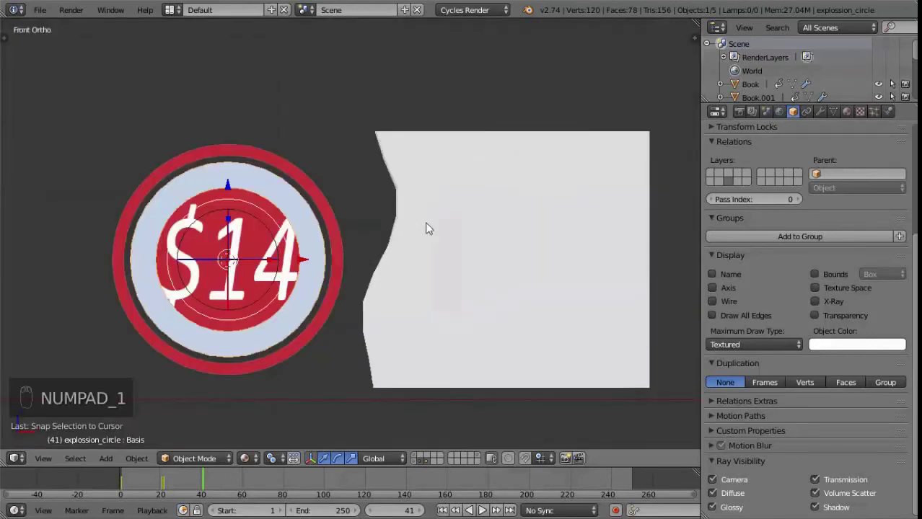
{"action": "left_click_drag", "start_coordinate": [437, 236], "coordinate": [436, 228]}
{"action": "left_click", "coordinate": [435, 229]}
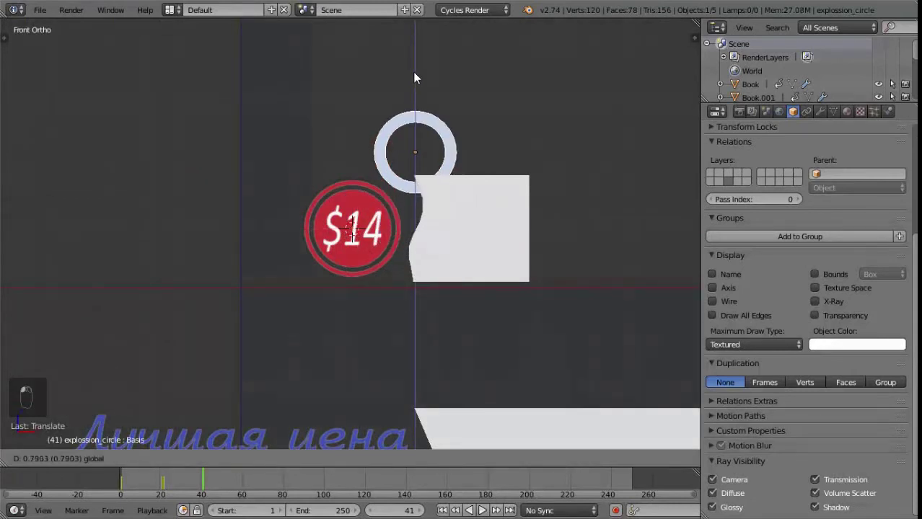
{"action": "left_click", "coordinate": [419, 73]}
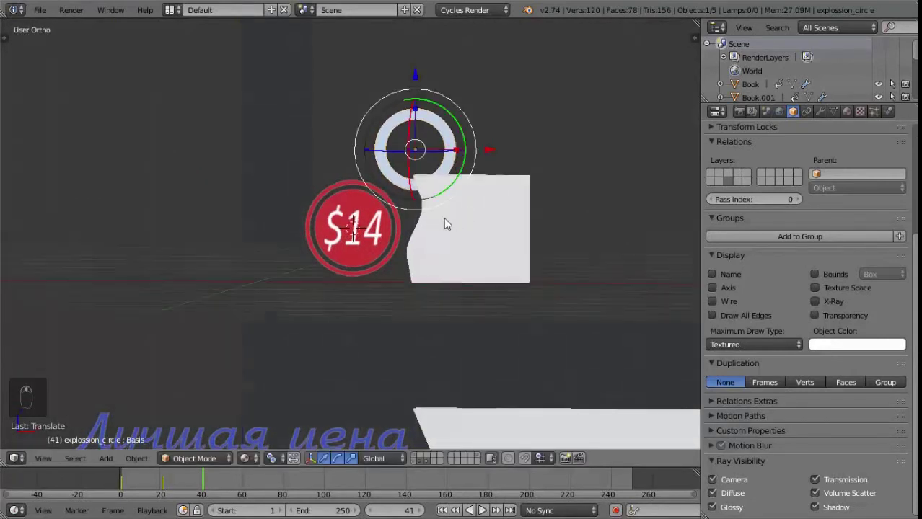
{"action": "left_click_drag", "start_coordinate": [478, 151], "coordinate": [521, 217]}
{"action": "middle_click", "coordinate": [521, 217]}
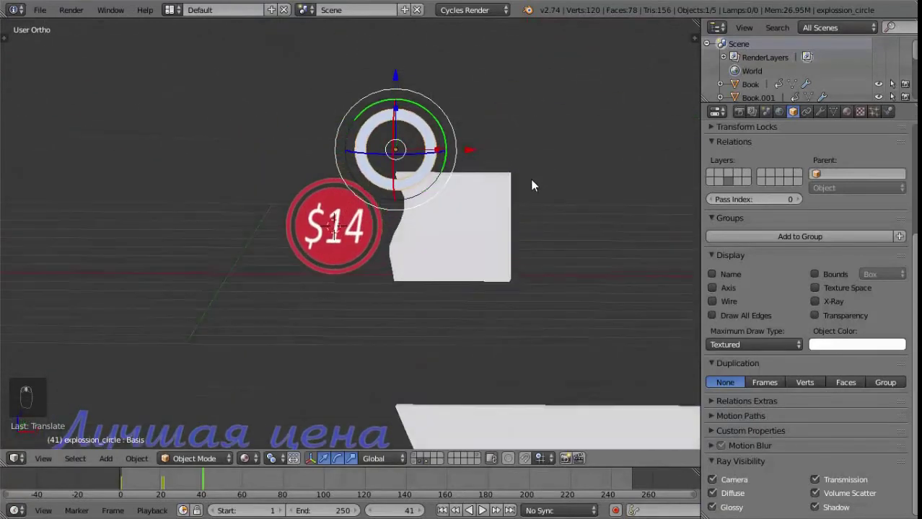
{"action": "key", "text": "KP_1"}
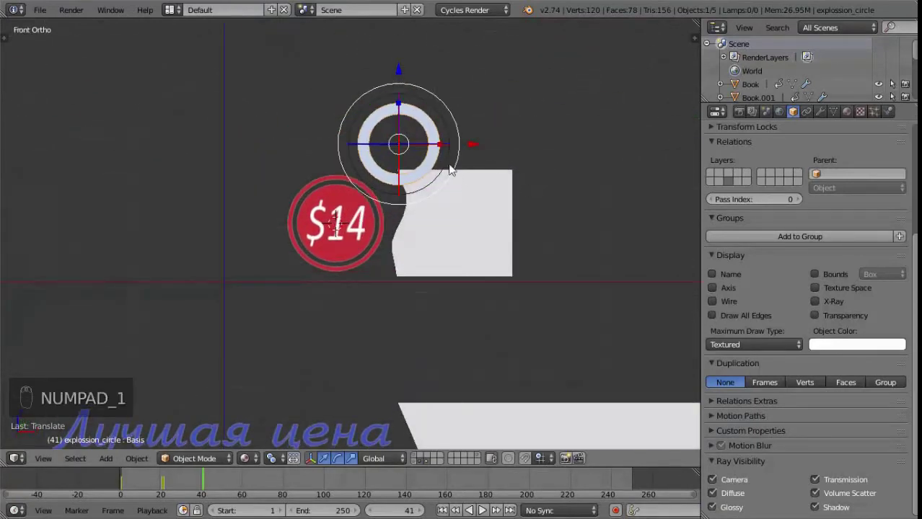
{"action": "key", "text": "s"}
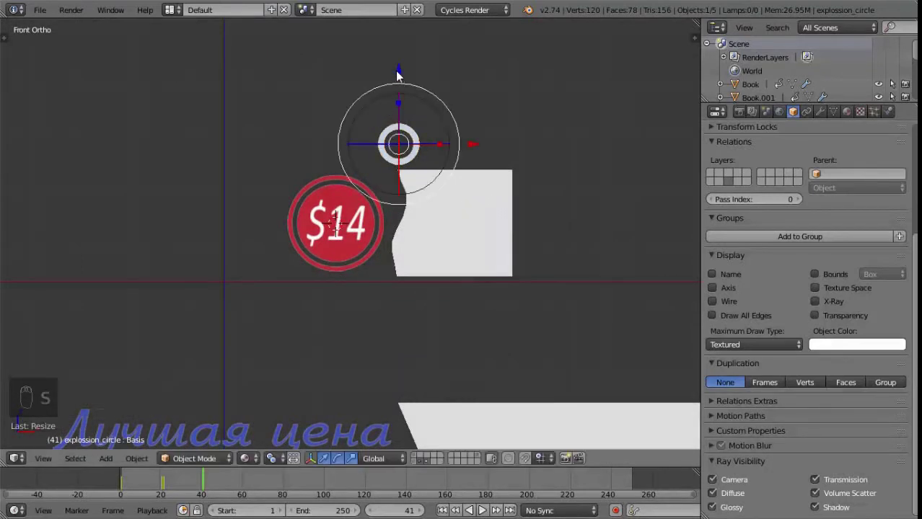
{"action": "left_click_drag", "start_coordinate": [398, 75], "coordinate": [396, 104]}
Refine the ring's size at the badge edge in camera view and split the 3D View into two areas
{"action": "left_click_drag", "start_coordinate": [187, 478], "coordinate": [415, 374]}
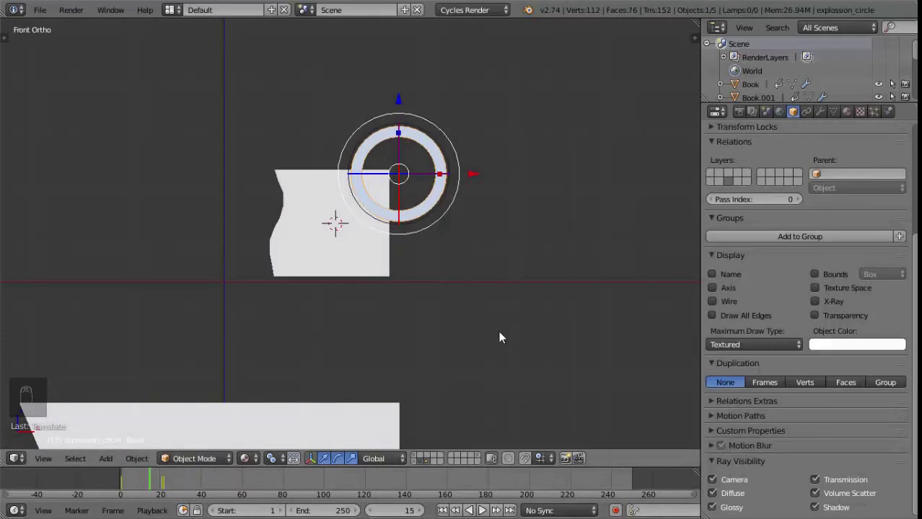
{"action": "left_click_drag", "start_coordinate": [157, 484], "coordinate": [553, 322]}
{"action": "key", "text": "s"}
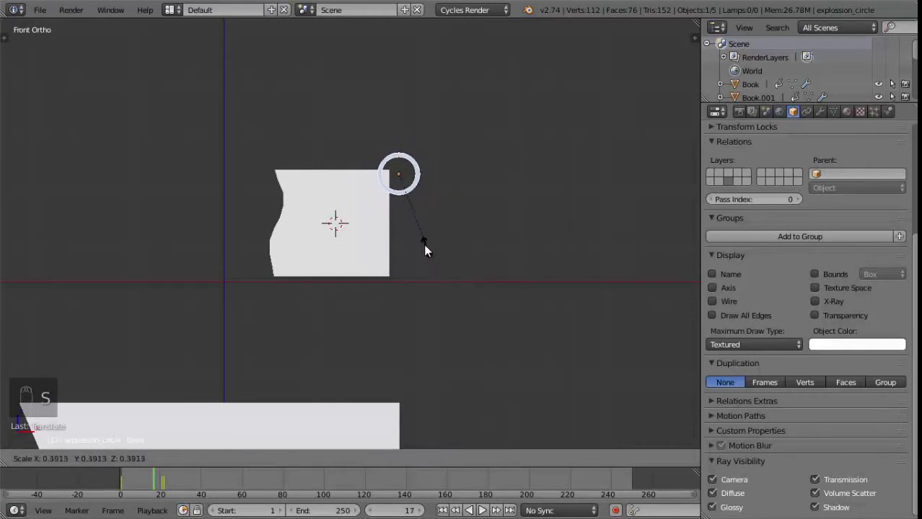
{"action": "key", "text": "KP_0"}
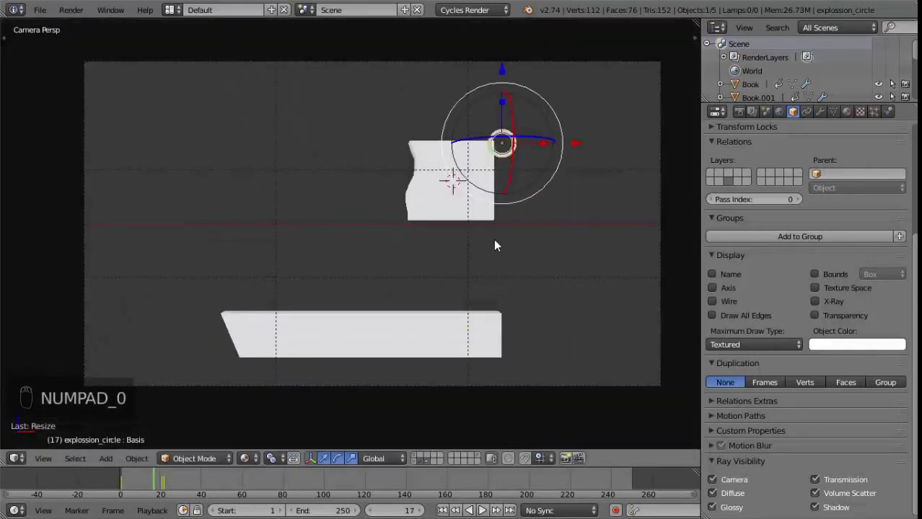
{"action": "left_click", "coordinate": [578, 148]}
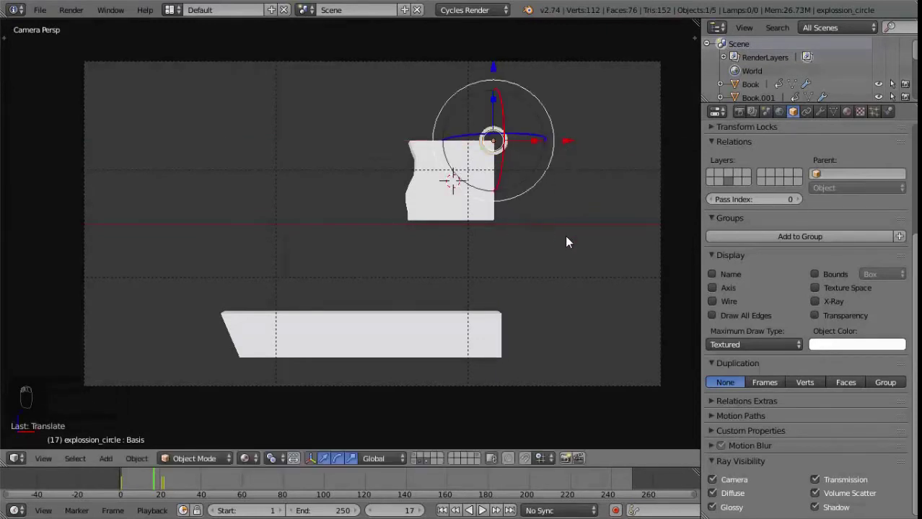
{"action": "key", "text": "s"}
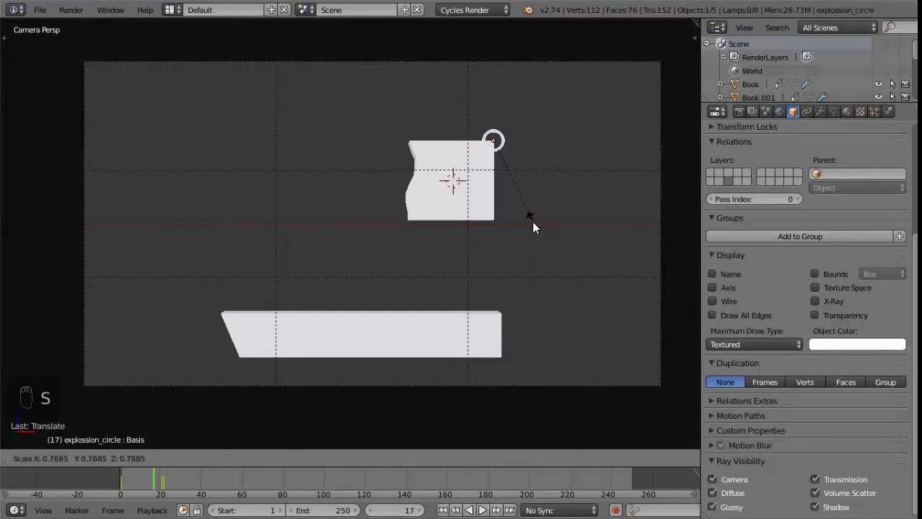
{"action": "middle_click", "coordinate": [534, 227]}
{"action": "middle_click", "coordinate": [439, 259]}
{"action": "left_click_drag", "start_coordinate": [158, 485], "coordinate": [143, 485]}
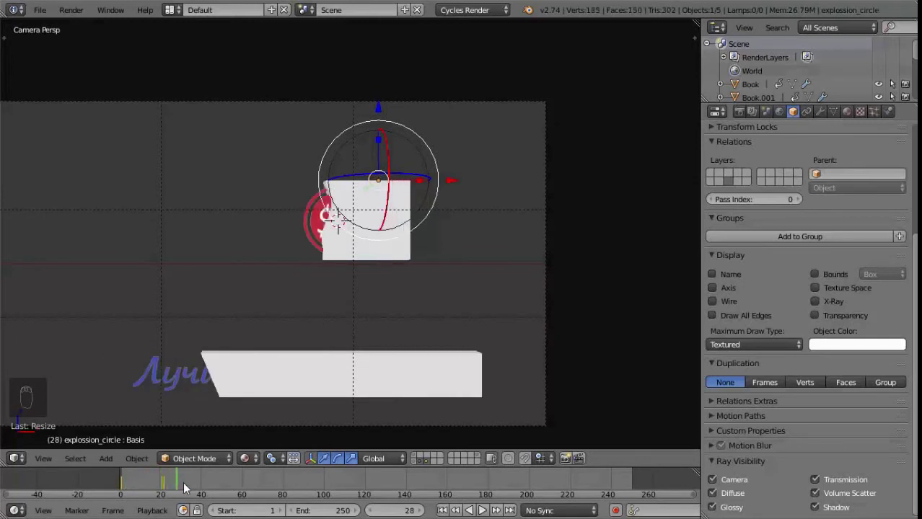
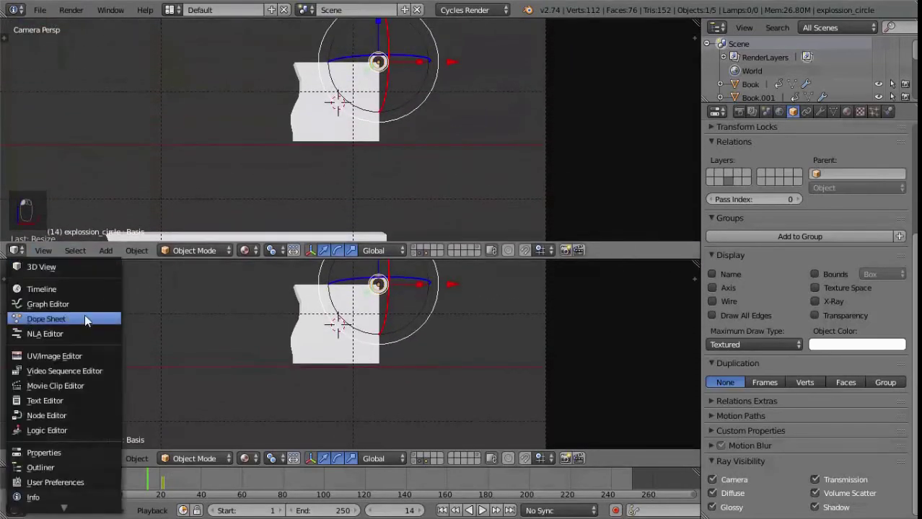
Turn the upper area into the Dope Sheet and inspect the mask Location keys around frame 35
{"action": "left_click", "coordinate": [65, 327]}
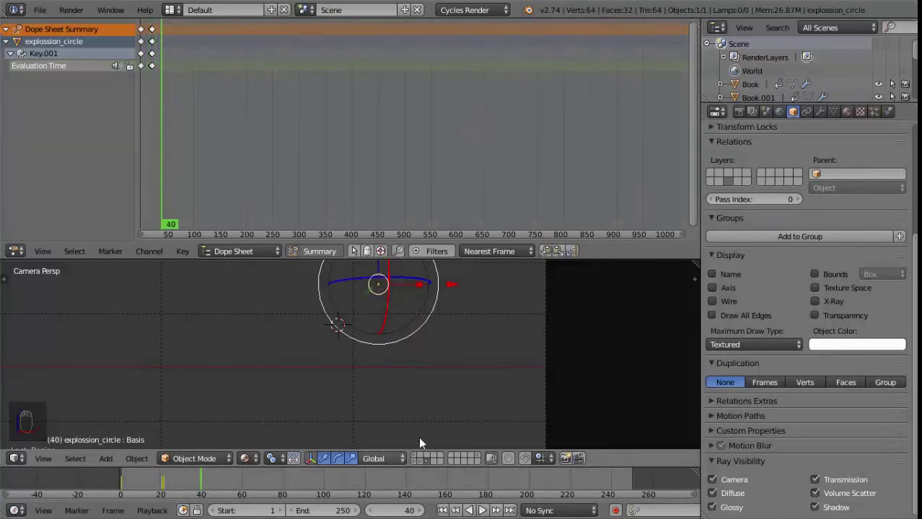
{"action": "left_click_drag", "start_coordinate": [425, 467], "coordinate": [211, 489]}
{"action": "left_click", "coordinate": [211, 489]}
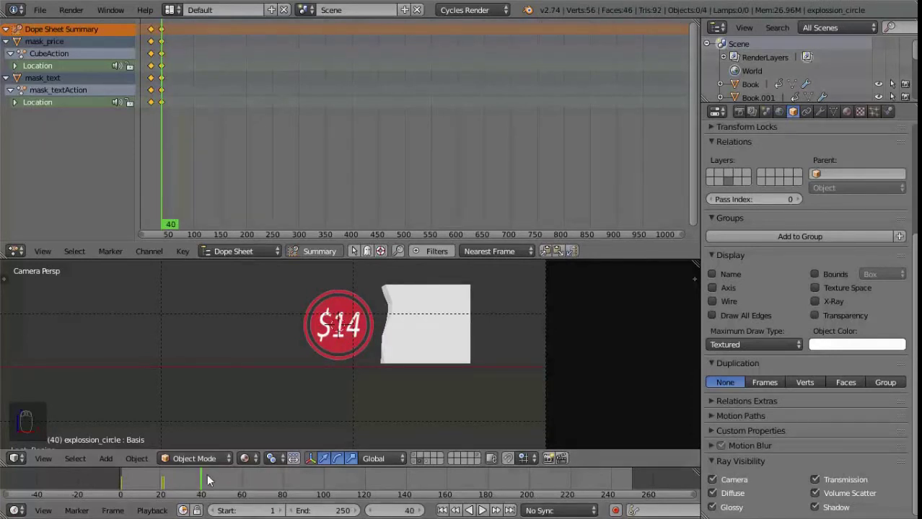
{"action": "left_click_drag", "start_coordinate": [206, 484], "coordinate": [196, 481]}
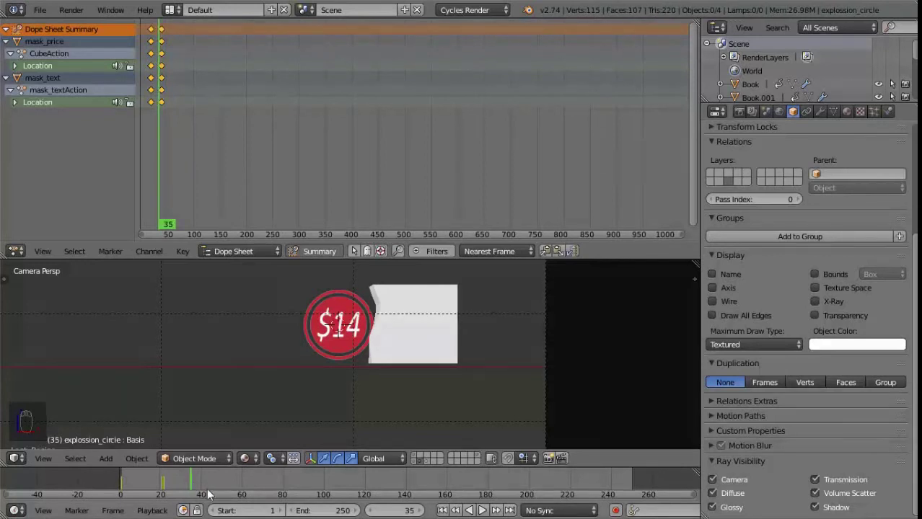
Select all explossion_circle evaluation-time keys and shift them to start near frame 35
{"action": "left_click_drag", "start_coordinate": [432, 463], "coordinate": [172, 59]}
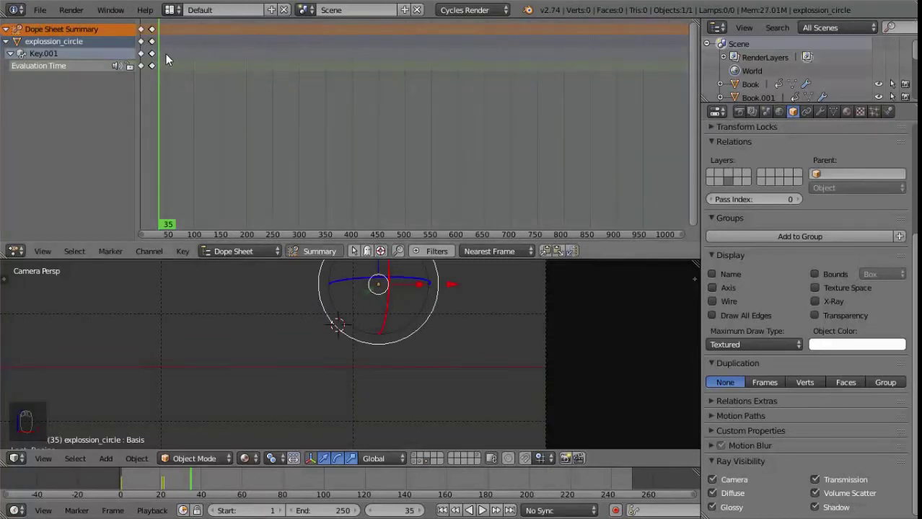
{"action": "key", "text": "a"}
{"action": "key", "text": "a"}
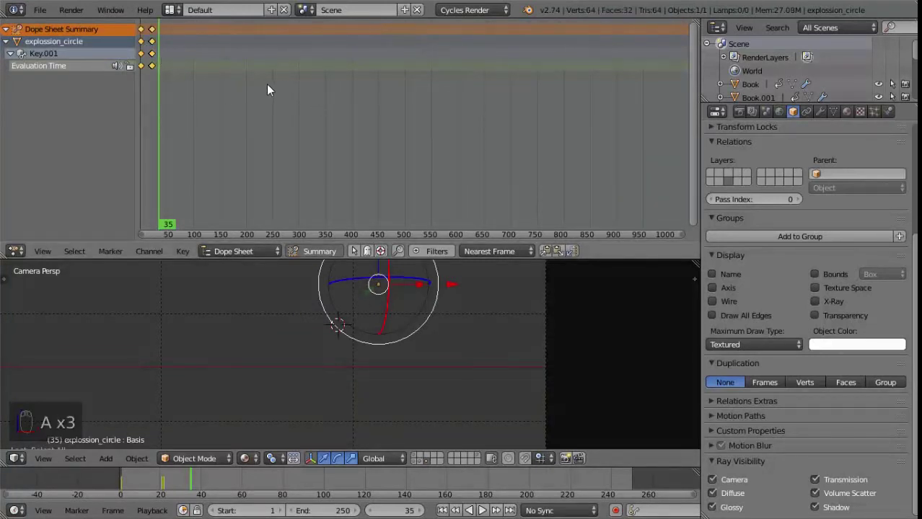
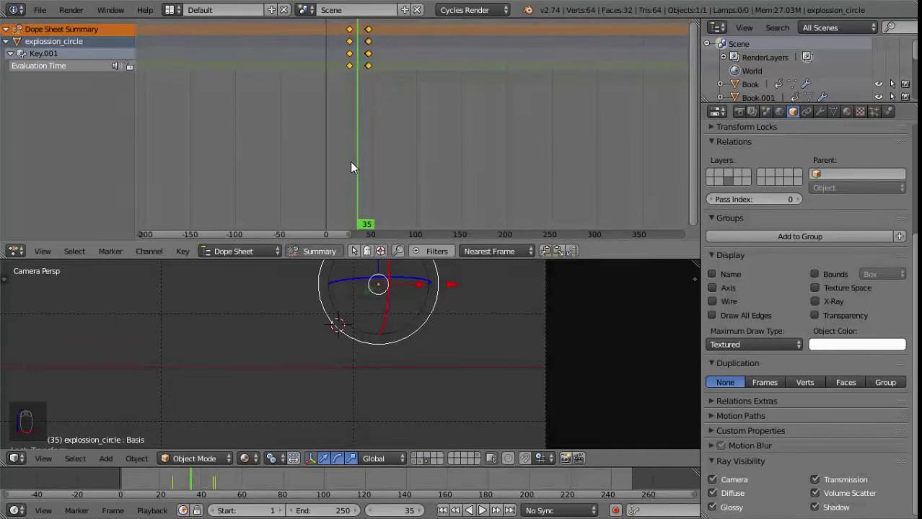
{"action": "left_click_drag", "start_coordinate": [360, 165], "coordinate": [365, 169]}
{"action": "left_click_drag", "start_coordinate": [427, 467], "coordinate": [354, 160]}
{"action": "left_click_drag", "start_coordinate": [340, 162], "coordinate": [362, 165]}
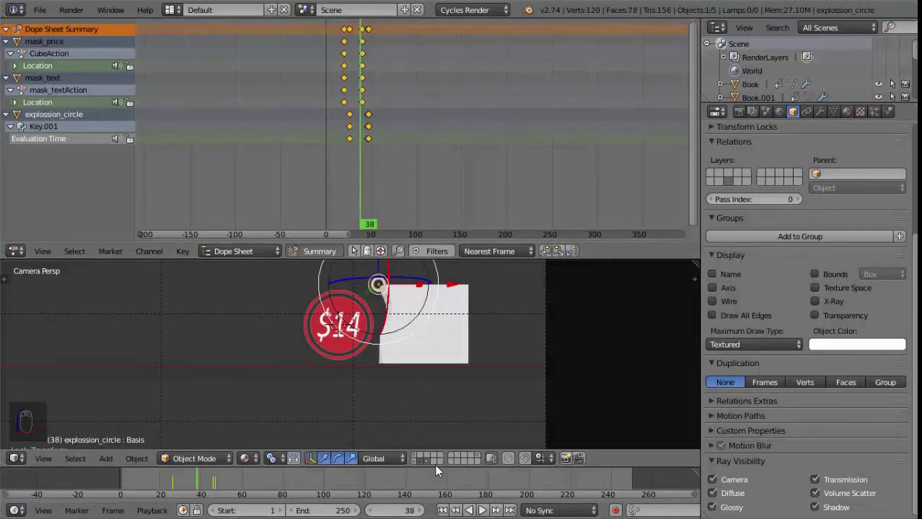
{"action": "left_click_drag", "start_coordinate": [420, 349], "coordinate": [424, 331]}
Duplicate the explosion ring as explossion_circle.001 and place it below-left of the original
{"action": "key", "text": "KP_1"}
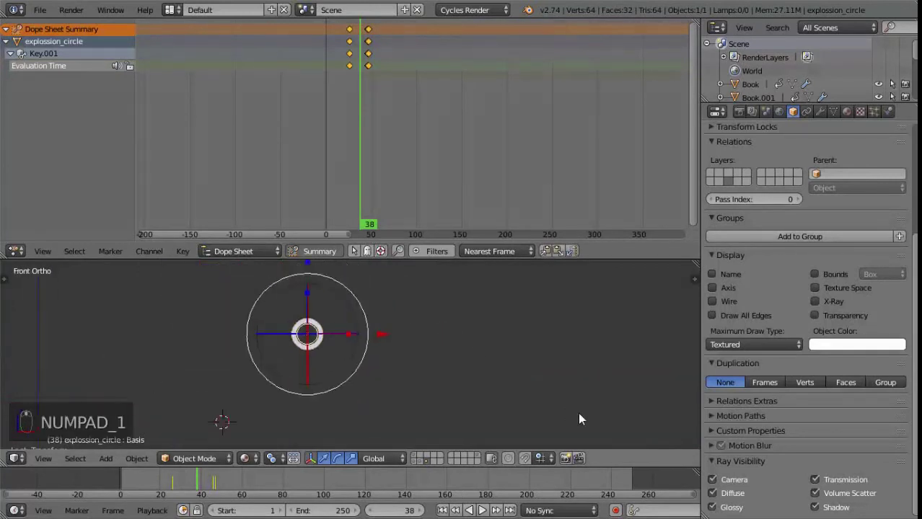
{"action": "key", "text": "shift+d"}
{"action": "left_click", "coordinate": [373, 295]}
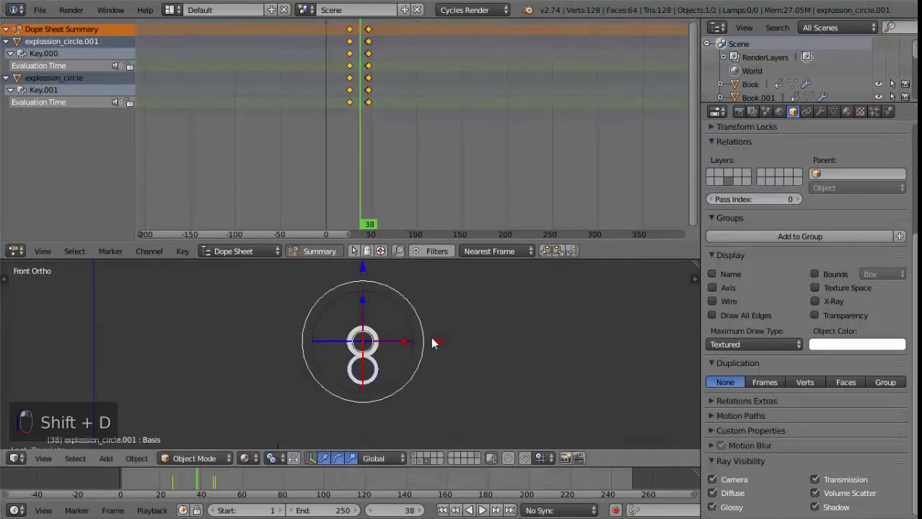
{"action": "key", "text": "s"}
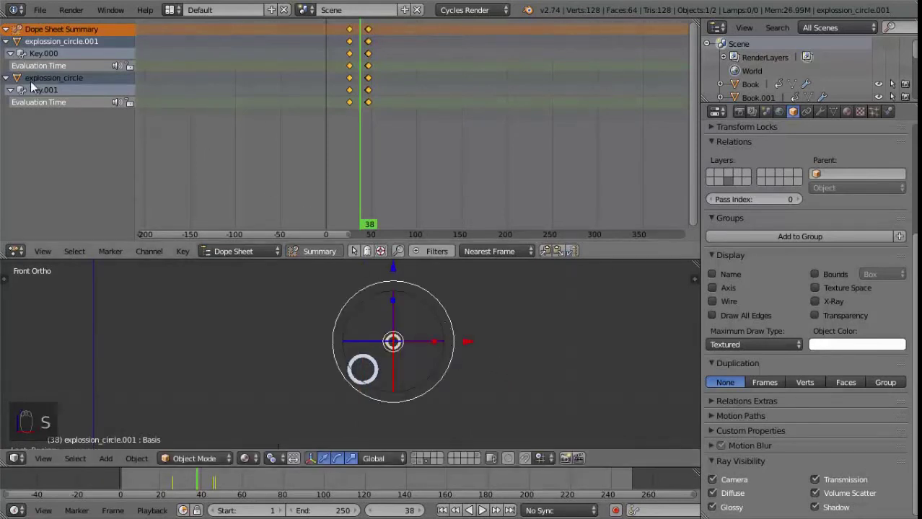
{"action": "left_click_drag", "start_coordinate": [12, 54], "coordinate": [354, 48]}
{"action": "left_click_drag", "start_coordinate": [355, 49], "coordinate": [381, 45]}
Offset the duplicate ring's keyframes three frames later in the Dope Sheet
{"action": "left_click", "coordinate": [380, 45]}
{"action": "key", "text": "b"}
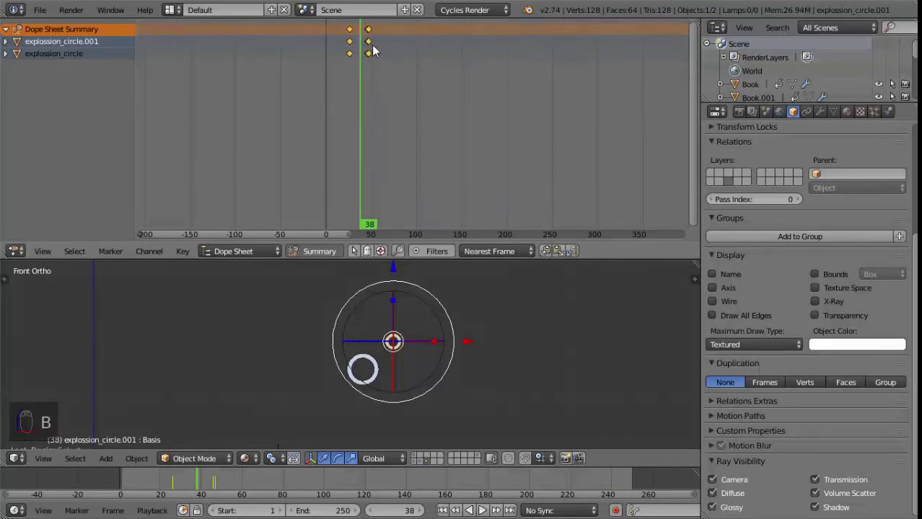
{"action": "key", "text": "a"}
{"action": "key", "text": "b"}
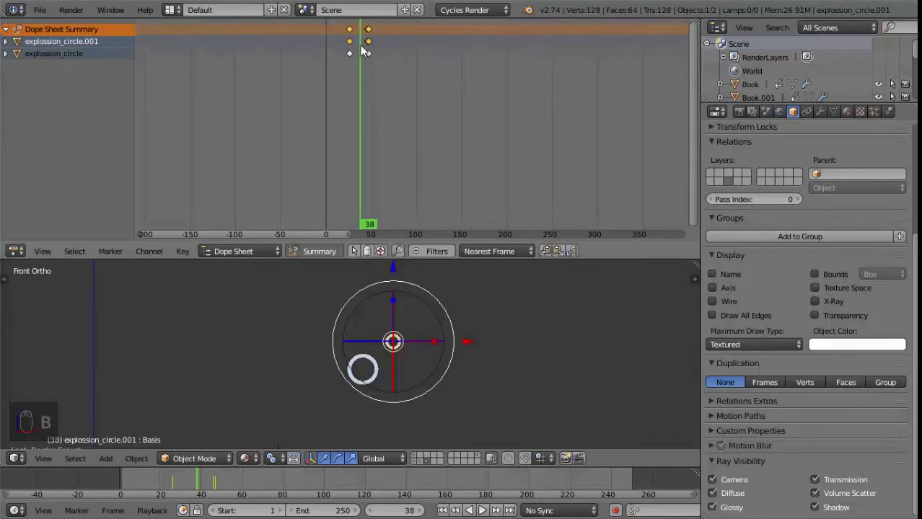
{"action": "key", "text": "g"}
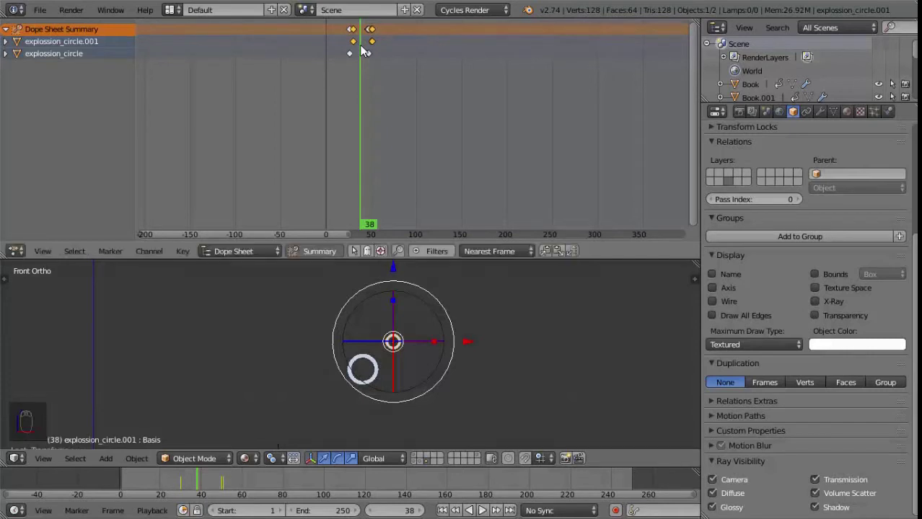
{"action": "left_click_drag", "start_coordinate": [195, 483], "coordinate": [210, 481]}
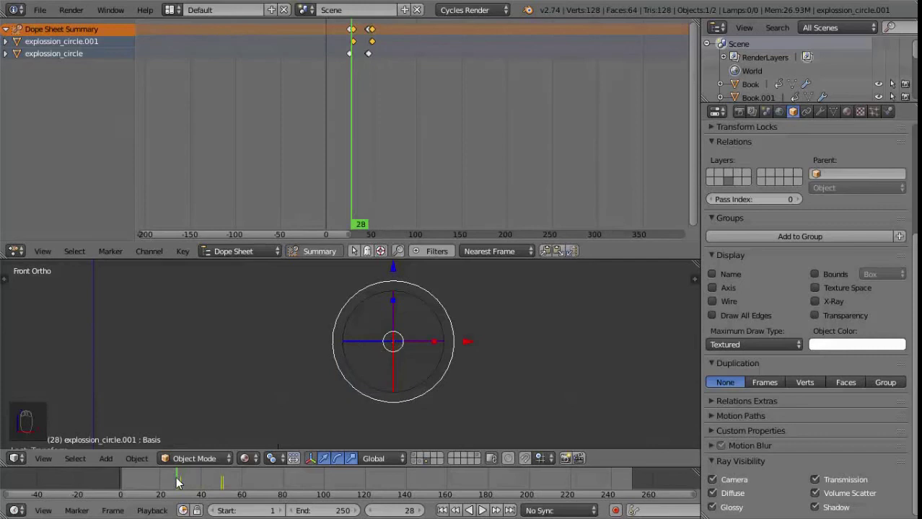
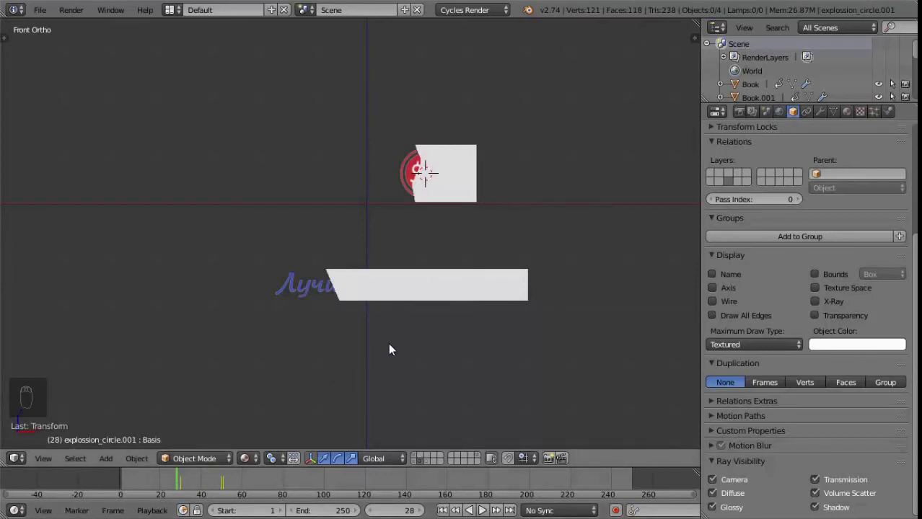
Snap the cursor to the text mask, add a Plane there and squash it into a strip under the slogan
{"action": "left_click_drag", "start_coordinate": [315, 297], "coordinate": [323, 347]}
{"action": "key", "text": "shift+s"}
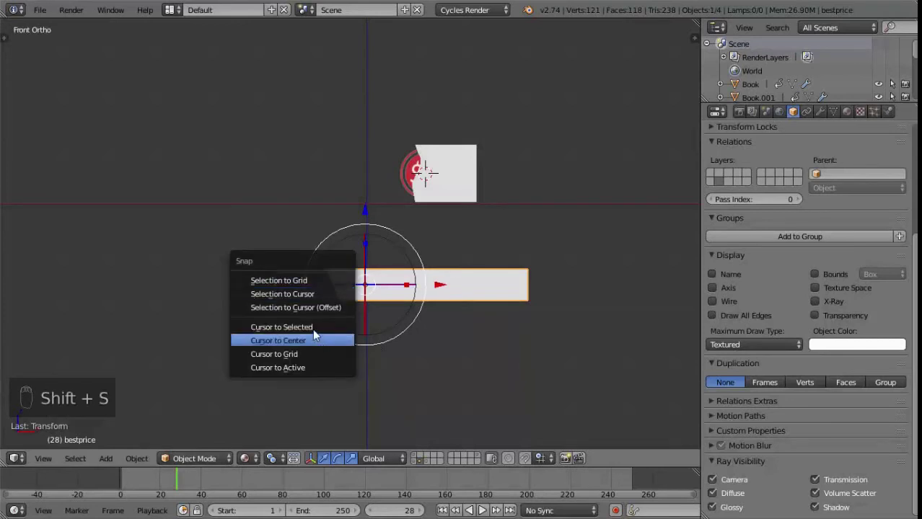
{"action": "key", "text": "shift+a"}
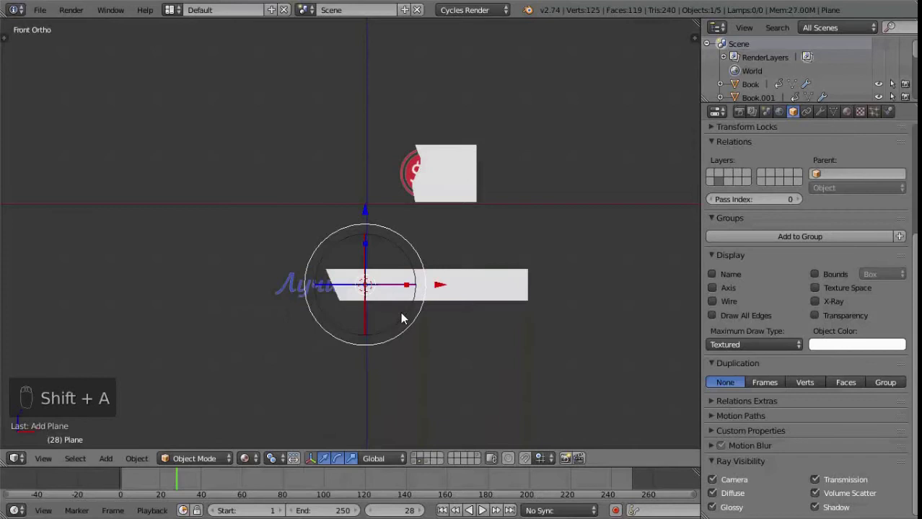
{"action": "left_click_drag", "start_coordinate": [402, 342], "coordinate": [337, 445]}
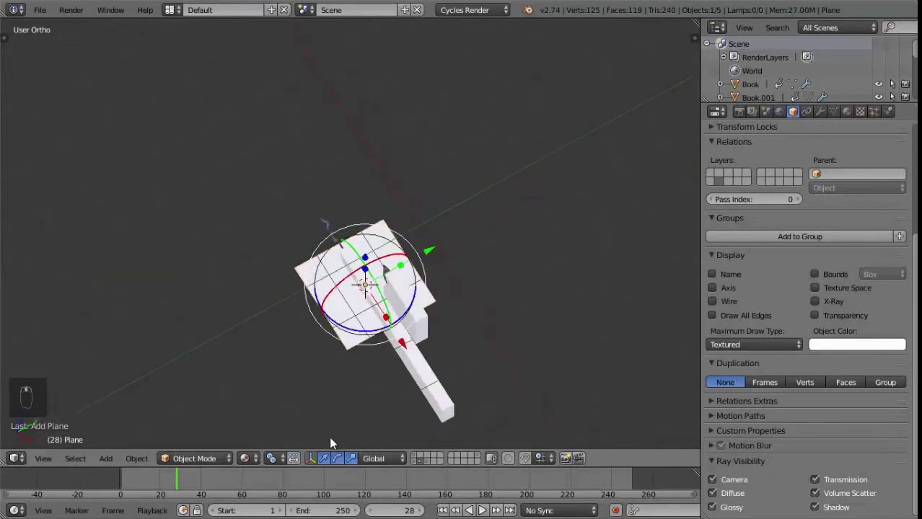
{"action": "left_click_drag", "start_coordinate": [422, 259], "coordinate": [378, 269]}
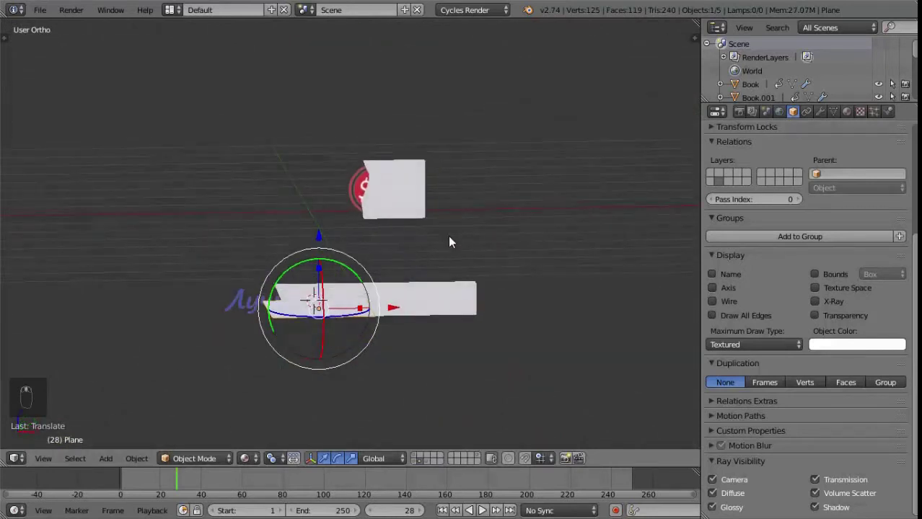
{"action": "left_click_drag", "start_coordinate": [323, 238], "coordinate": [205, 484]}
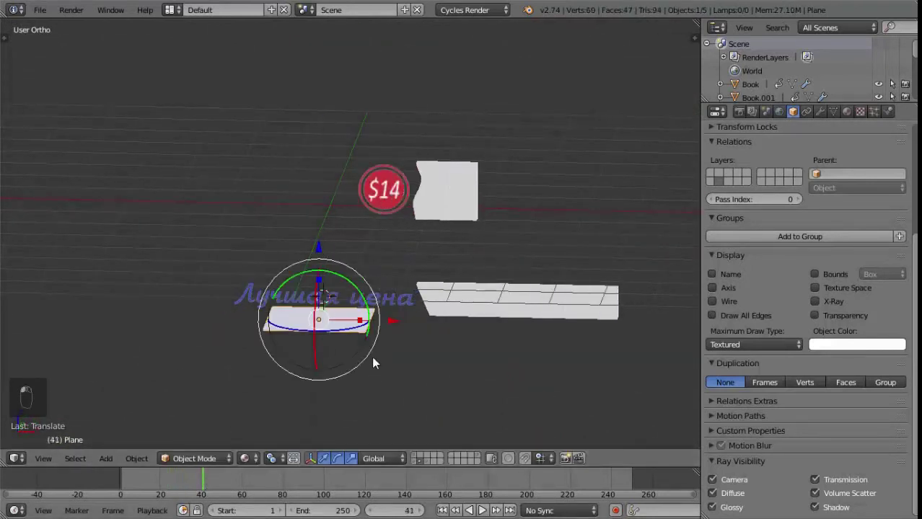
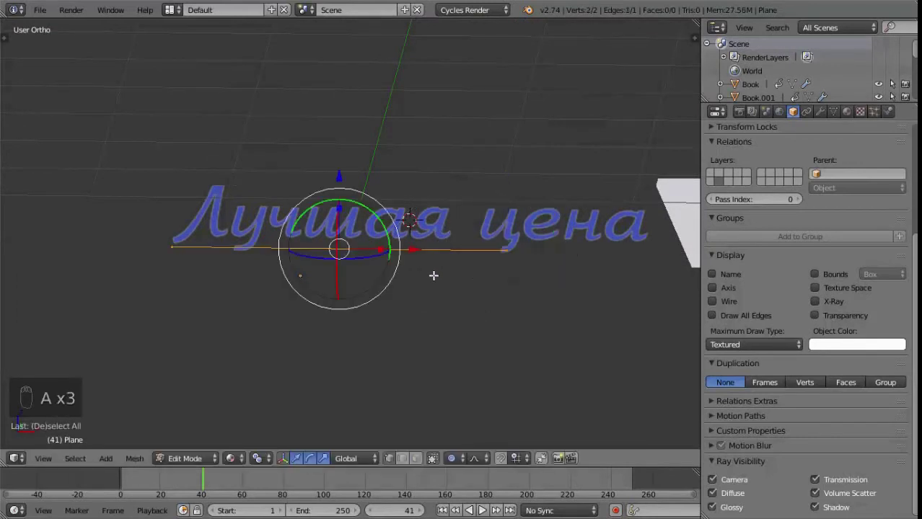
Subdivide the Plane's edge into 12 vertices running beneath the Лучшая цена text
{"action": "key", "text": "w"}
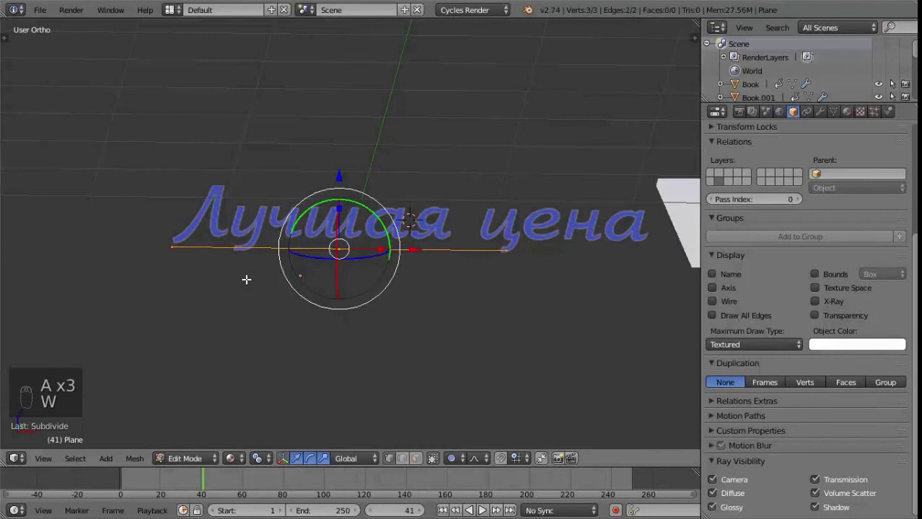
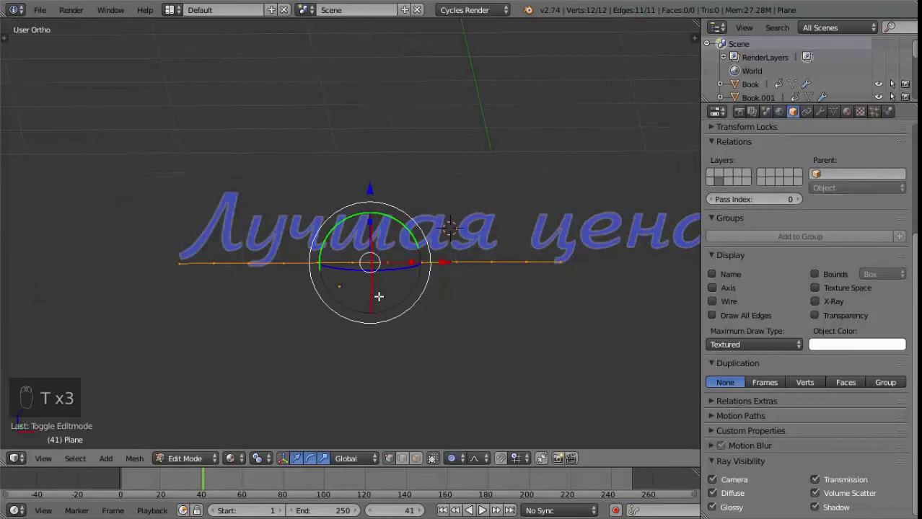
{"action": "key", "text": "o"}
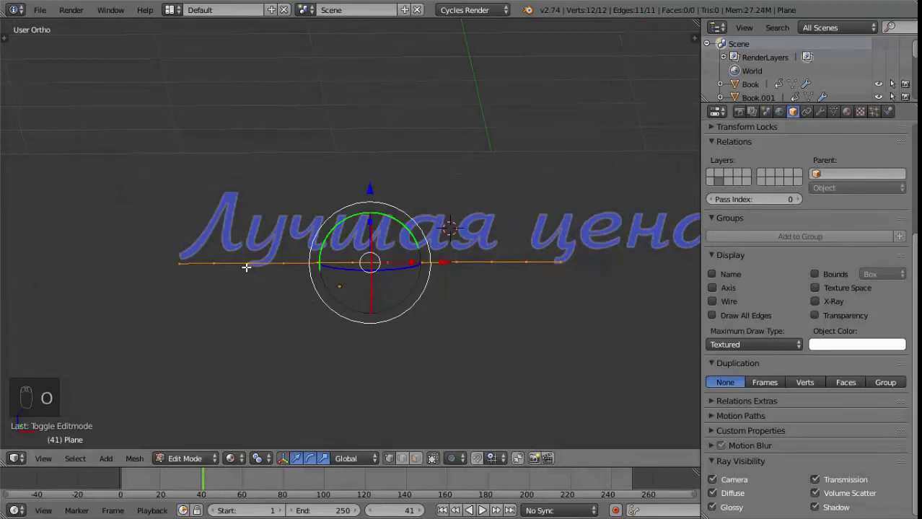
{"action": "key", "text": "o"}
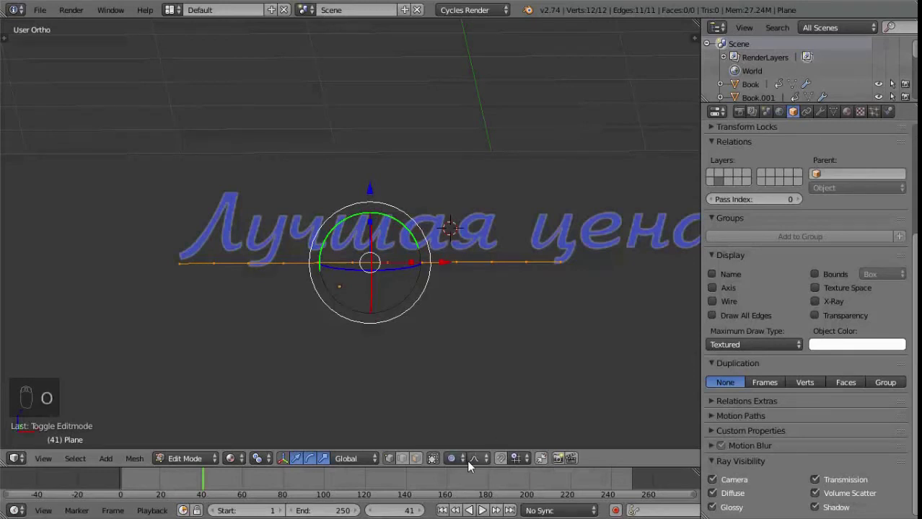
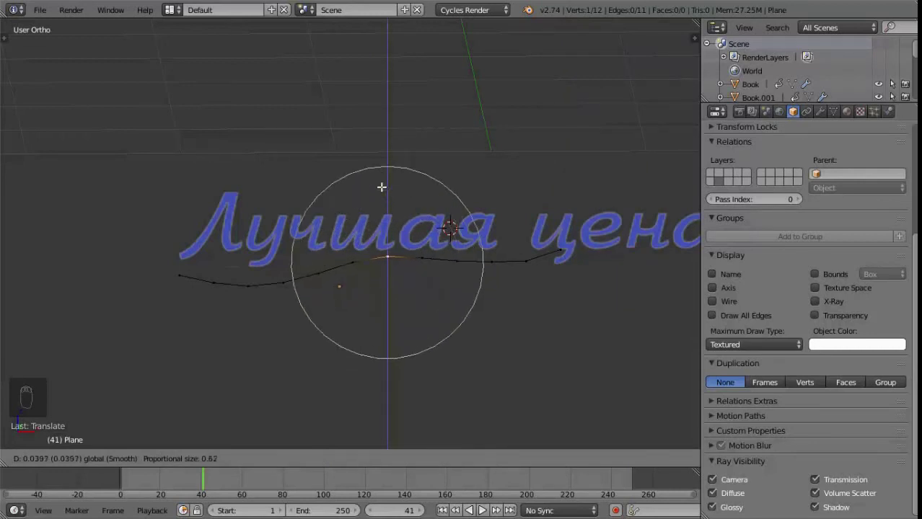
Reshape the underline's points into a wave under the slogan and convert it to a curve (Alt+C)
{"action": "key", "text": "Tab"}
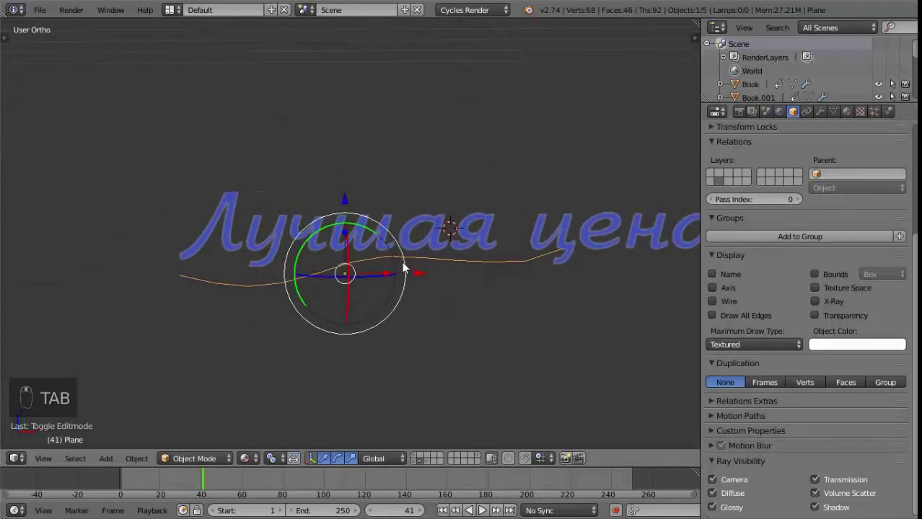
{"action": "left_click_drag", "start_coordinate": [404, 258], "coordinate": [420, 262]}
{"action": "key", "text": "ctrl+z"}
{"action": "key", "text": "KP_1"}
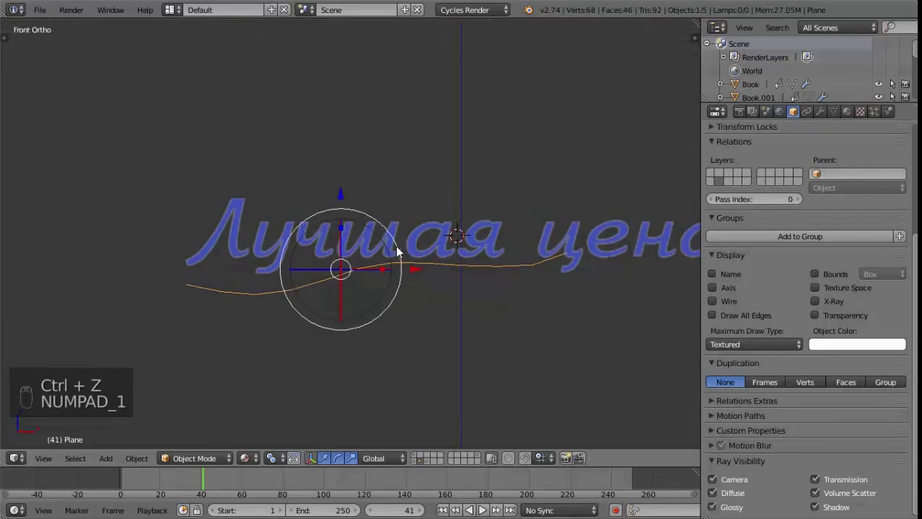
{"action": "left_click_drag", "start_coordinate": [403, 256], "coordinate": [407, 261]}
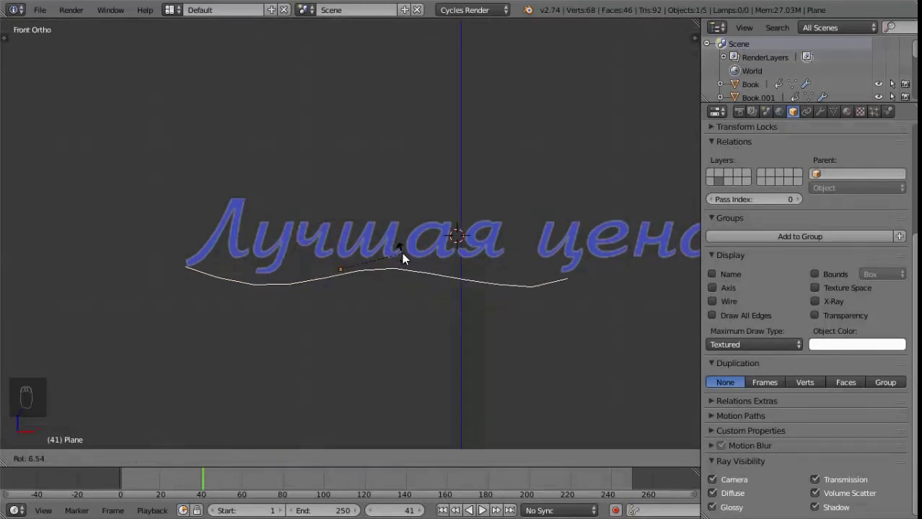
{"action": "left_click_drag", "start_coordinate": [424, 275], "coordinate": [450, 273]}
{"action": "left_click_drag", "start_coordinate": [371, 203], "coordinate": [412, 267]}
{"action": "key", "text": "alt+c"}
{"action": "left_click_drag", "start_coordinate": [504, 304], "coordinate": [271, 310]}
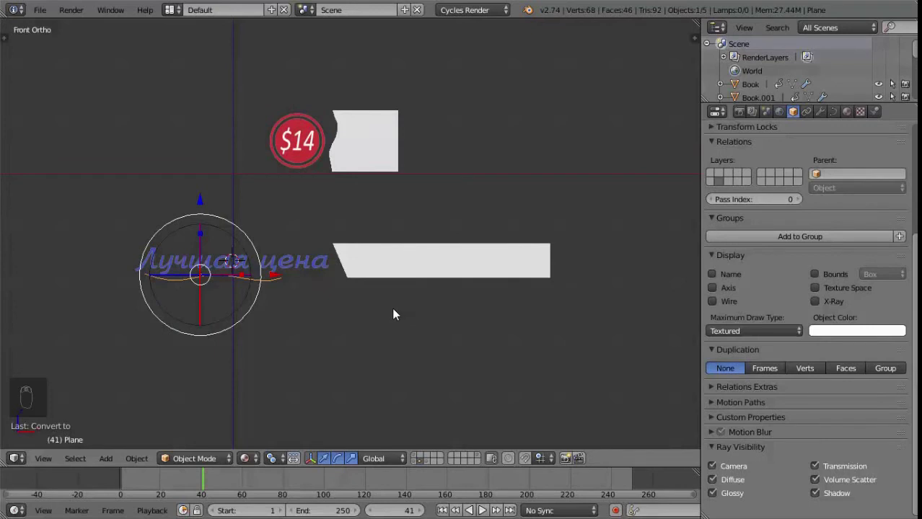
Add a circle and name it form_forAL as the underline's profile shape
{"action": "key", "text": "shift+a"}
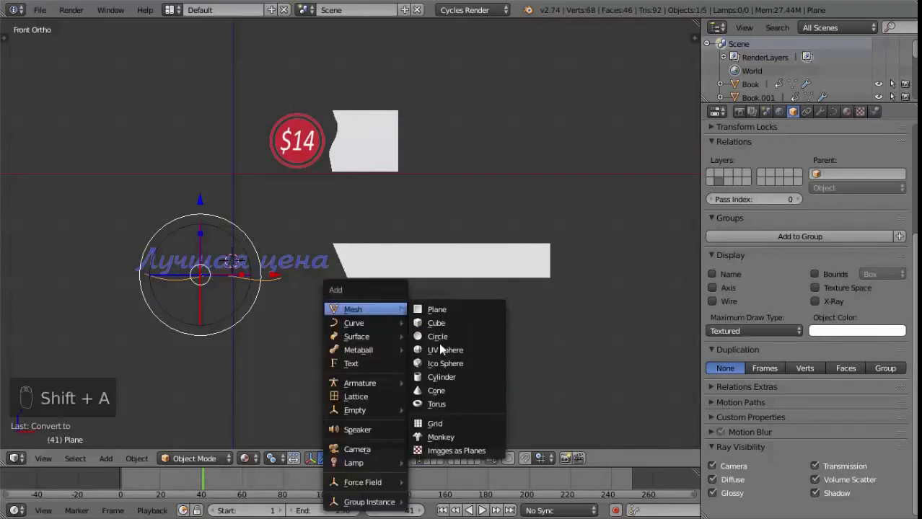
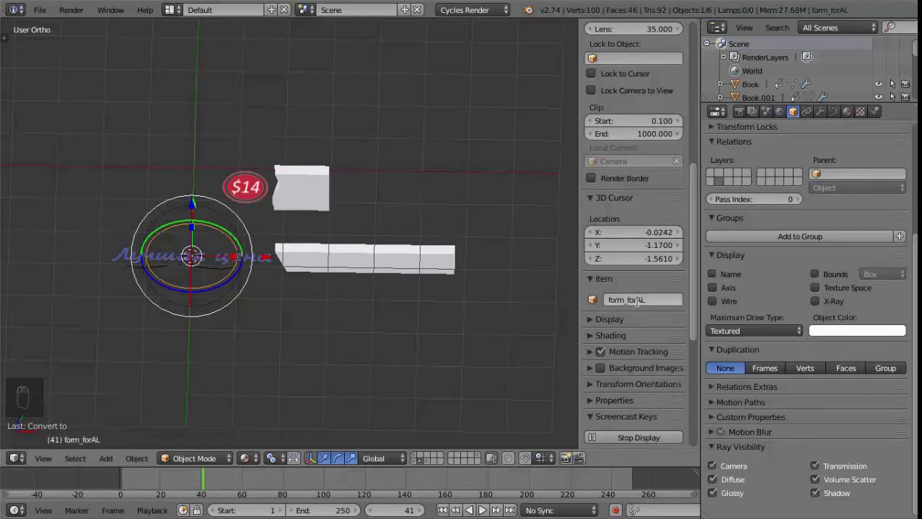
{"action": "key", "text": "n"}
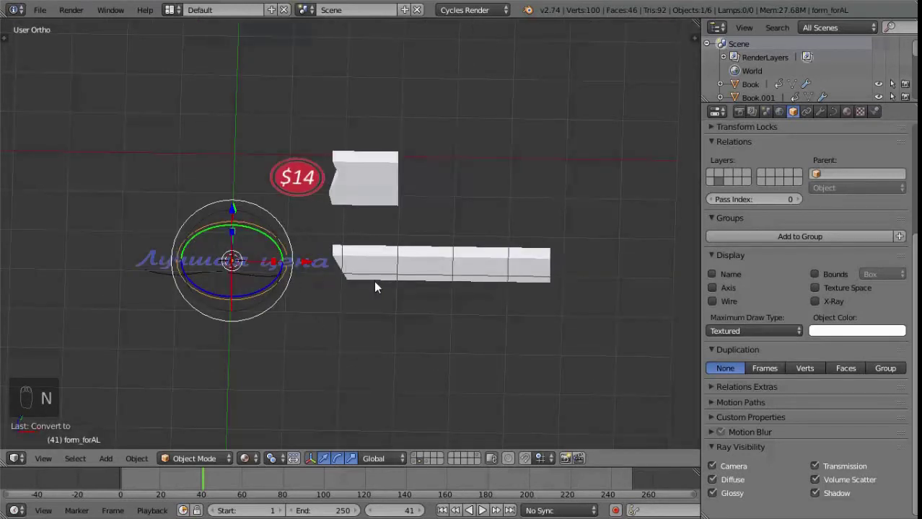
{"action": "key", "text": "m"}
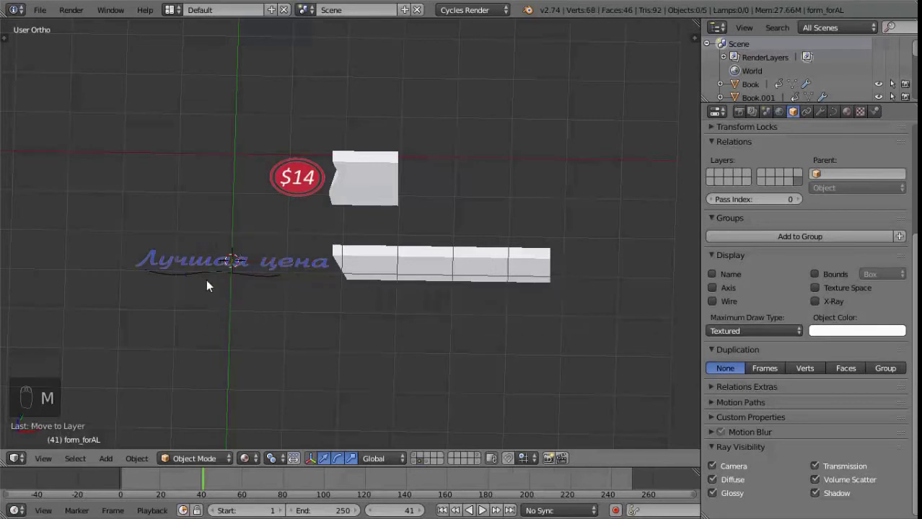
Move the circle to the right of the text bars and select the wavy underline curve
{"action": "left_click_drag", "start_coordinate": [201, 282], "coordinate": [316, 261]}
{"action": "left_click_drag", "start_coordinate": [486, 465], "coordinate": [316, 261]}
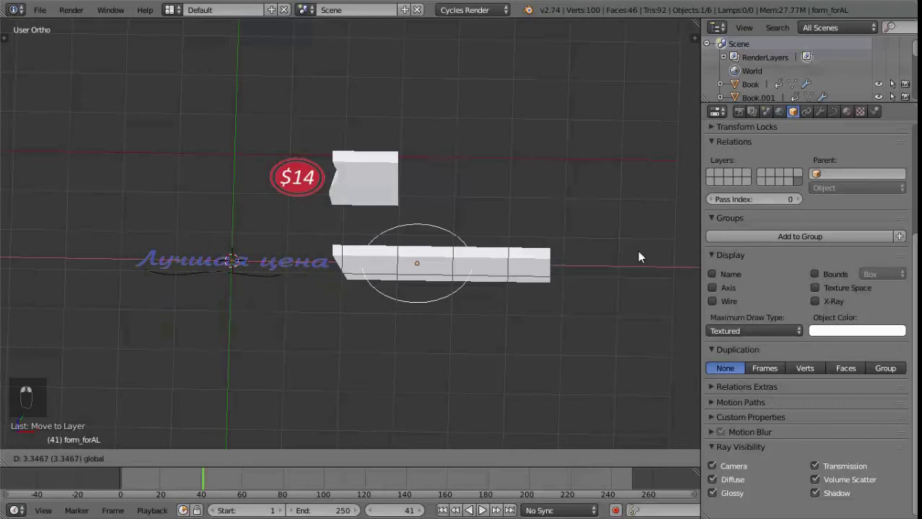
{"action": "left_click", "coordinate": [542, 302]}
Set the underline curve's Bevel Object to the form_forAL circle
{"action": "left_click_drag", "start_coordinate": [818, 252], "coordinate": [837, 116]}
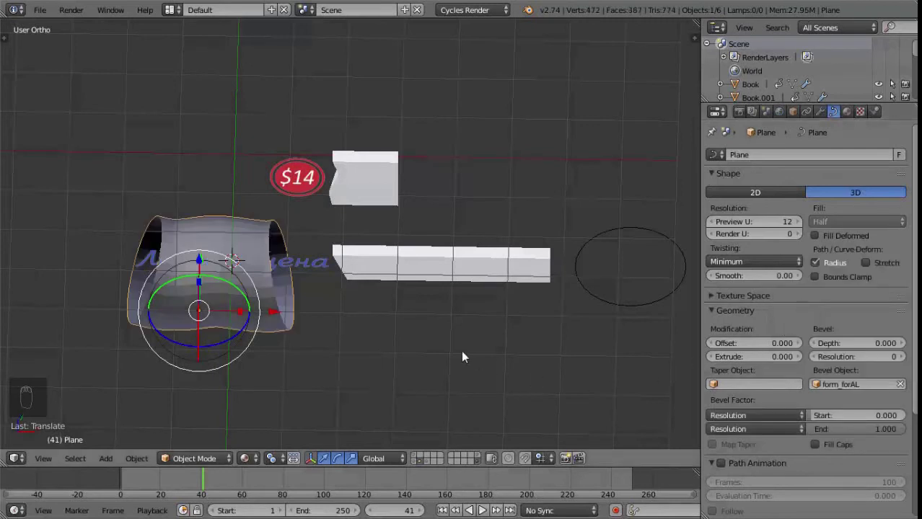
{"action": "left_click_drag", "start_coordinate": [637, 302], "coordinate": [645, 305]}
Scale form_forAL down to a tiny size so the underline becomes a thin stroke in camera view
{"action": "key", "text": "s"}
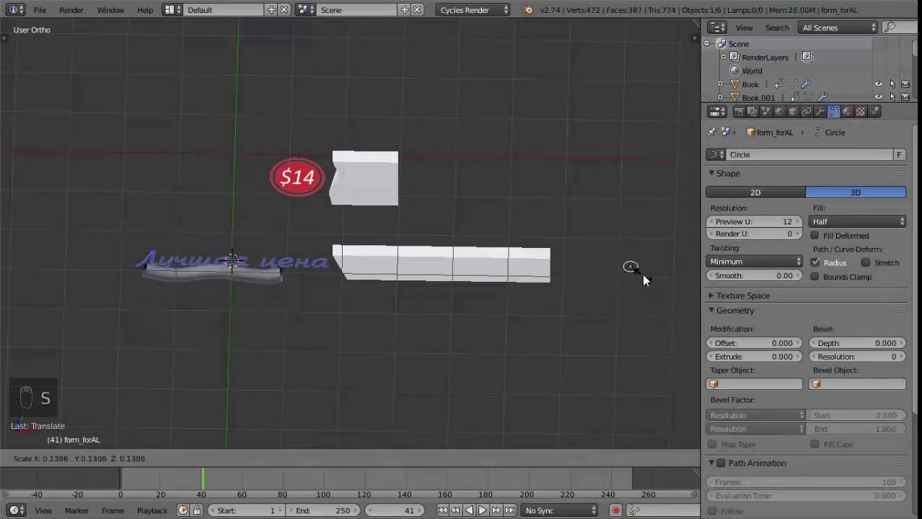
{"action": "key", "text": "s"}
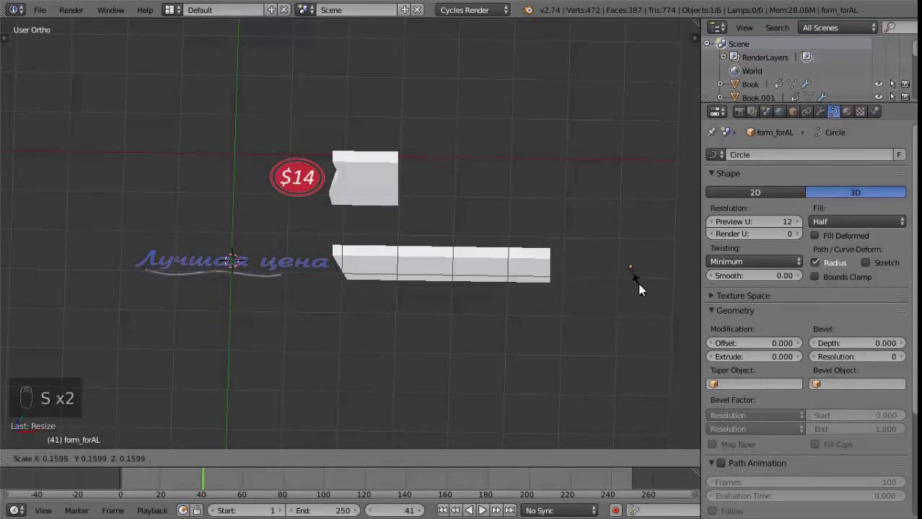
{"action": "key", "text": "s"}
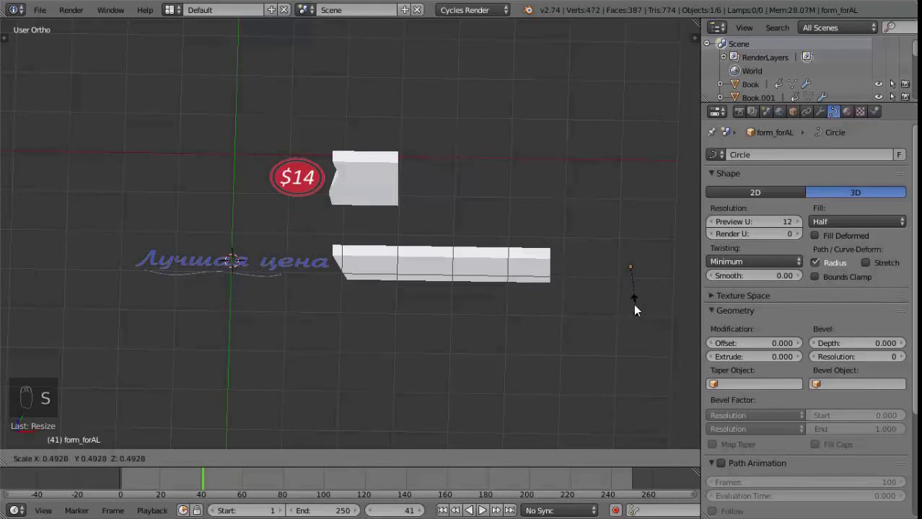
{"action": "left_click", "coordinate": [646, 316]}
{"action": "key", "text": "KP_0"}
{"action": "left_click", "coordinate": [616, 334]}
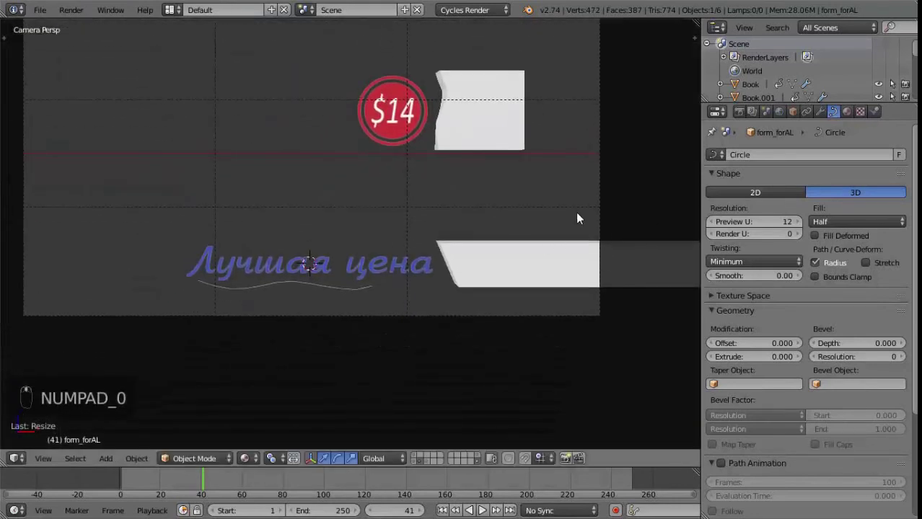
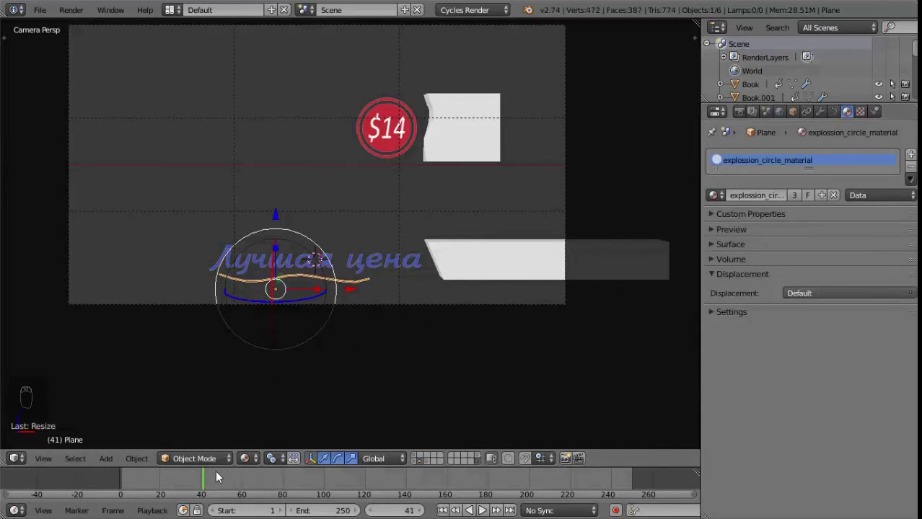
Scrub to frame 20 and raise the underline's bevel start so the stroke is hidden
{"action": "left_click_drag", "start_coordinate": [202, 484], "coordinate": [174, 484]}
{"action": "middle_click", "coordinate": [175, 484]}
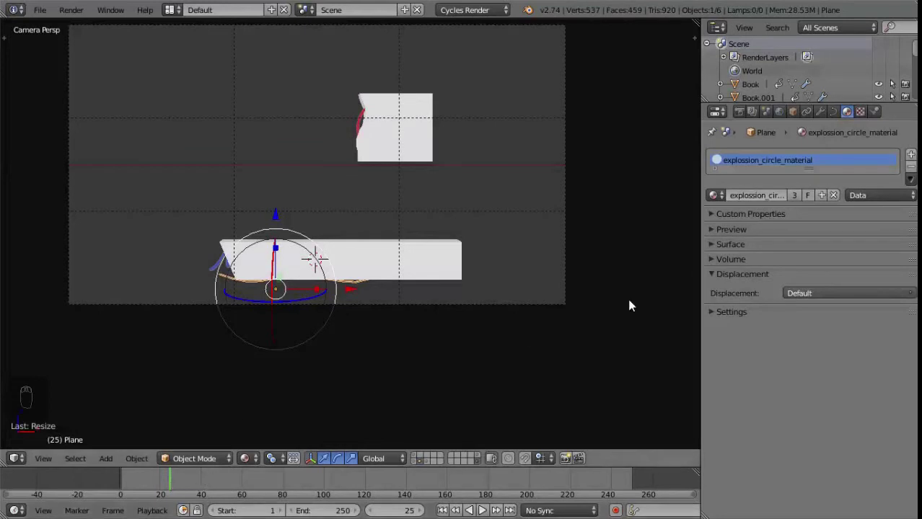
{"action": "left_click_drag", "start_coordinate": [165, 486], "coordinate": [771, 266]}
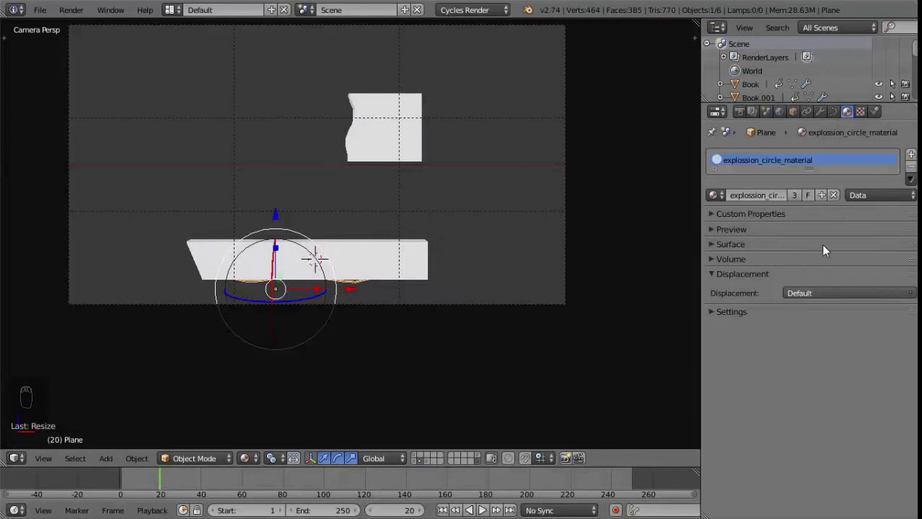
{"action": "left_click_drag", "start_coordinate": [836, 116], "coordinate": [820, 412]}
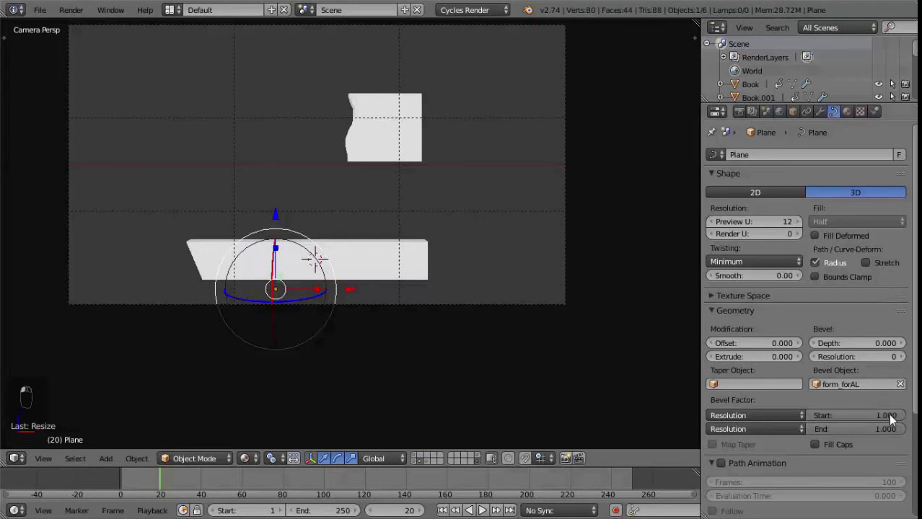
Keyframe the hidden bevel start/end at frame 20, then a partial start reveal at frame 30
{"action": "key", "text": "i"}
{"action": "key", "text": "i"}
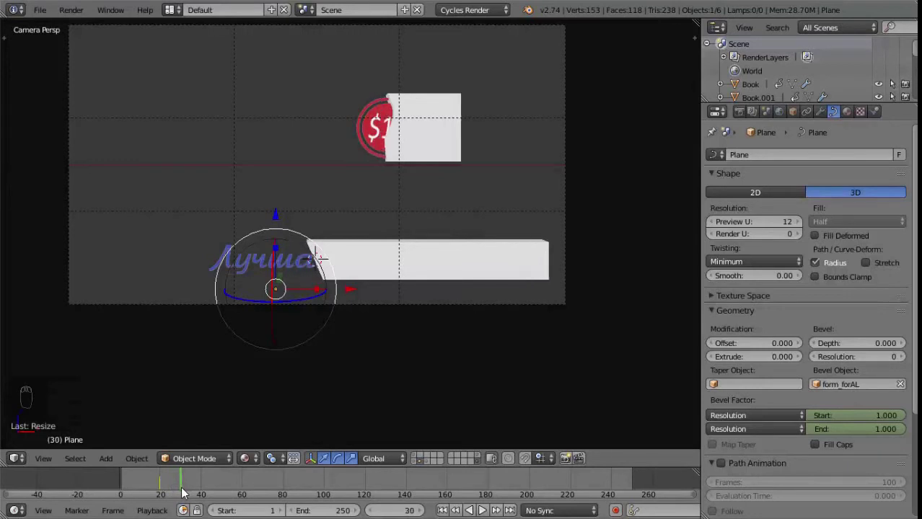
{"action": "left_click_drag", "start_coordinate": [899, 418], "coordinate": [843, 426]}
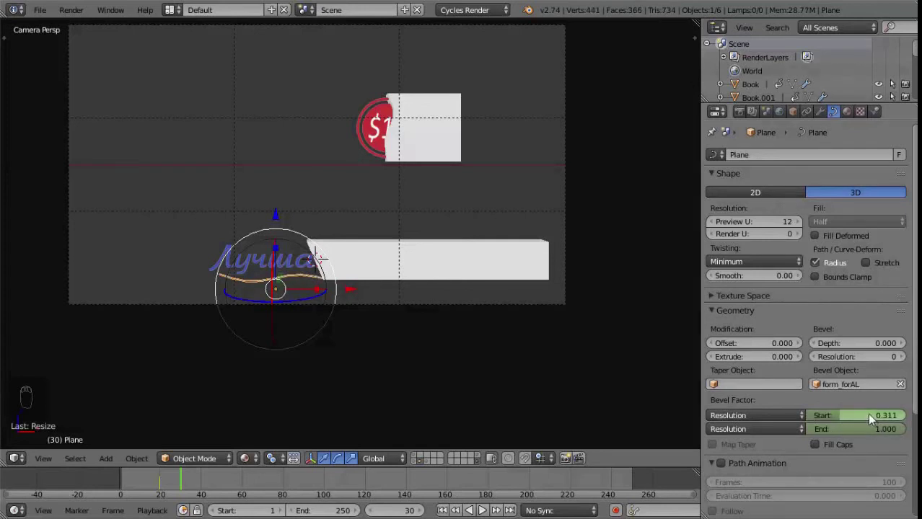
{"action": "key", "text": "i"}
{"action": "key", "text": "i"}
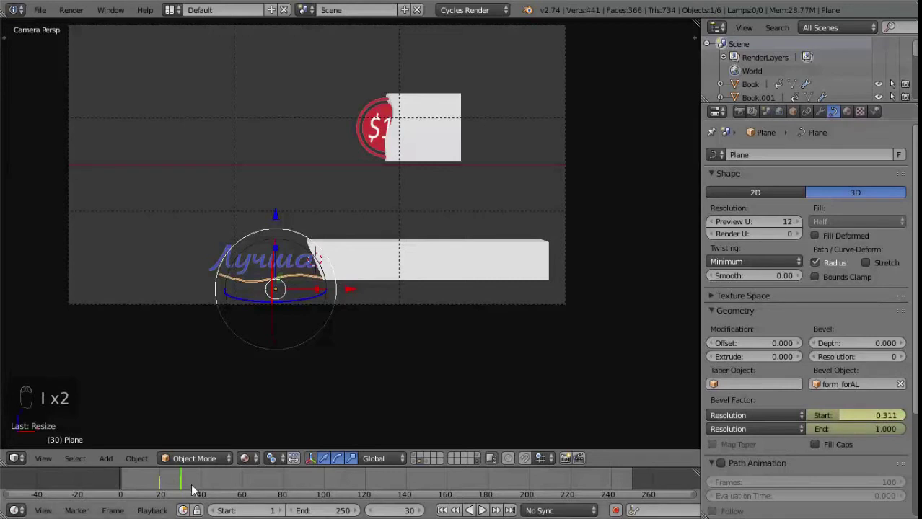
At frame 40 keyframe bevel start 0 and end 0.695, then edit the current frame number
{"action": "left_click_drag", "start_coordinate": [184, 485], "coordinate": [207, 488]}
{"action": "left_click_drag", "start_coordinate": [829, 418], "coordinate": [905, 442]}
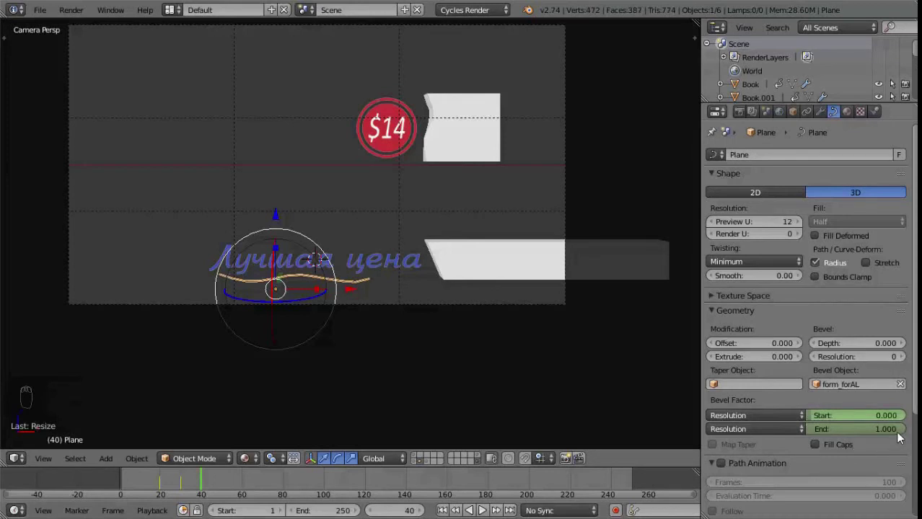
{"action": "left_click_drag", "start_coordinate": [903, 434], "coordinate": [879, 437]}
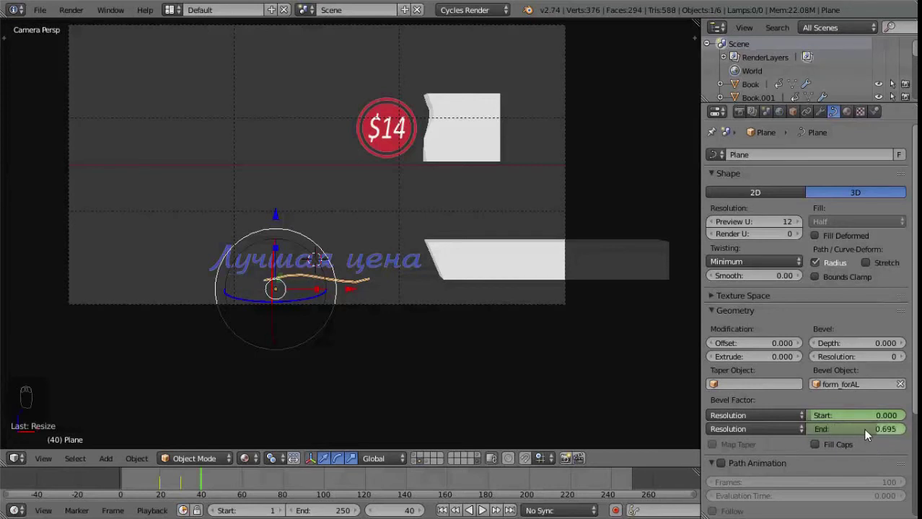
{"action": "key", "text": "i"}
{"action": "key", "text": "i"}
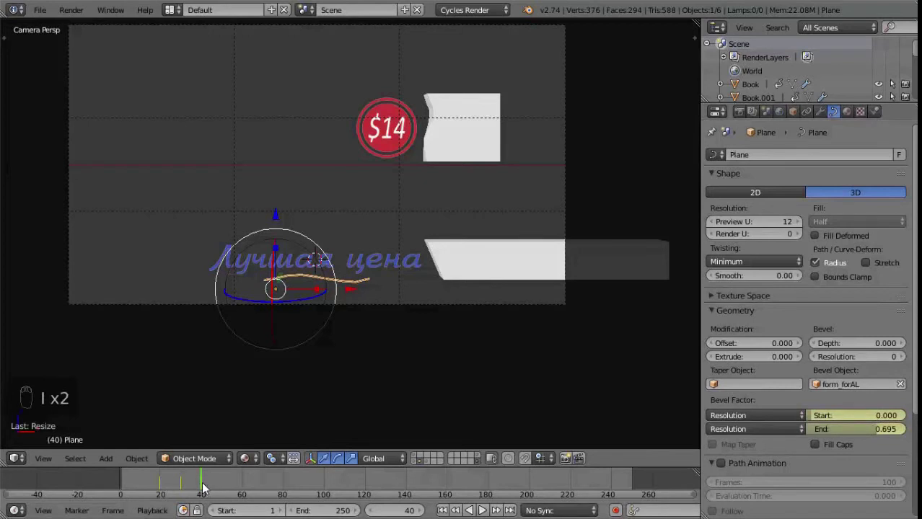
{"action": "left_click", "coordinate": [199, 489]}
{"action": "double_click", "coordinate": [220, 492]}
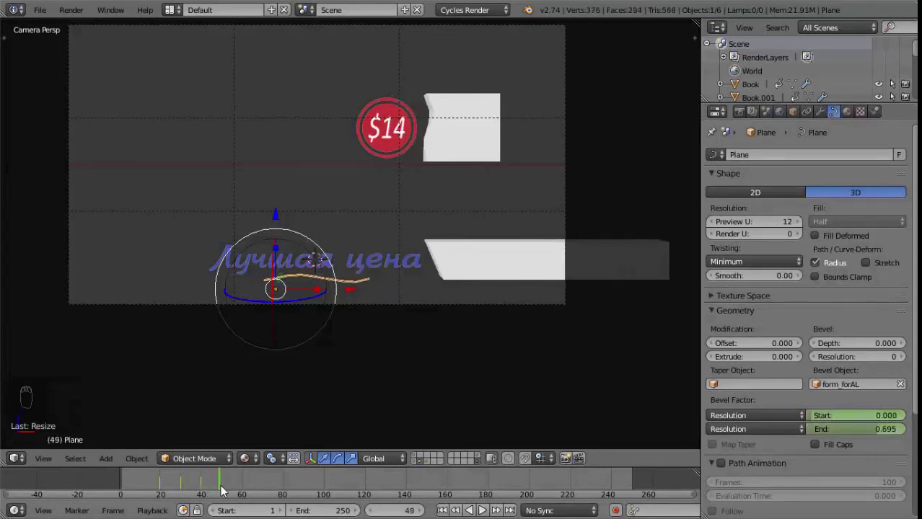
Extend the underline to full length and keyframe the final bevel end value
{"action": "left_click_drag", "start_coordinate": [875, 435], "coordinate": [852, 423]}
{"action": "key", "text": "i"}
{"action": "key", "text": "i"}
Play the animation to preview the underline, then split the 3D View into two areas
{"action": "left_click_drag", "start_coordinate": [193, 487], "coordinate": [465, 305]}
{"action": "key", "text": "alt+a"}
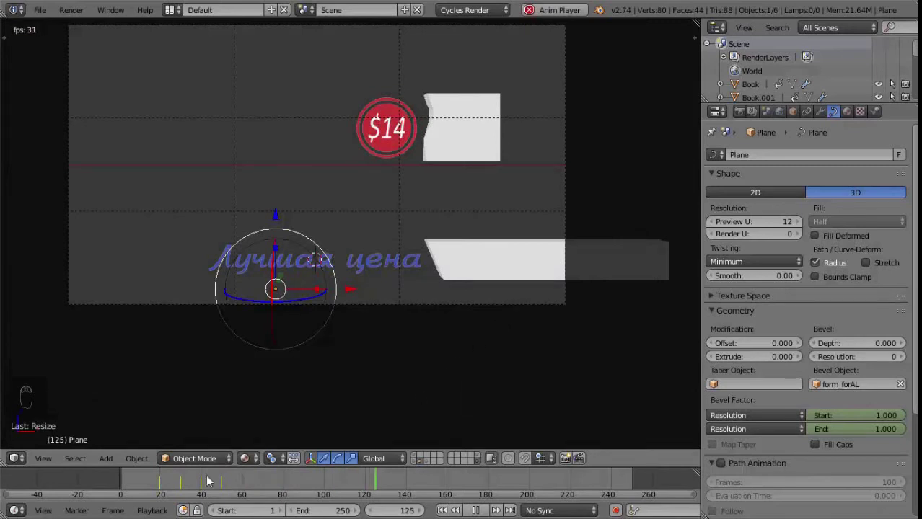
{"action": "left_click_drag", "start_coordinate": [134, 477], "coordinate": [498, 396]}
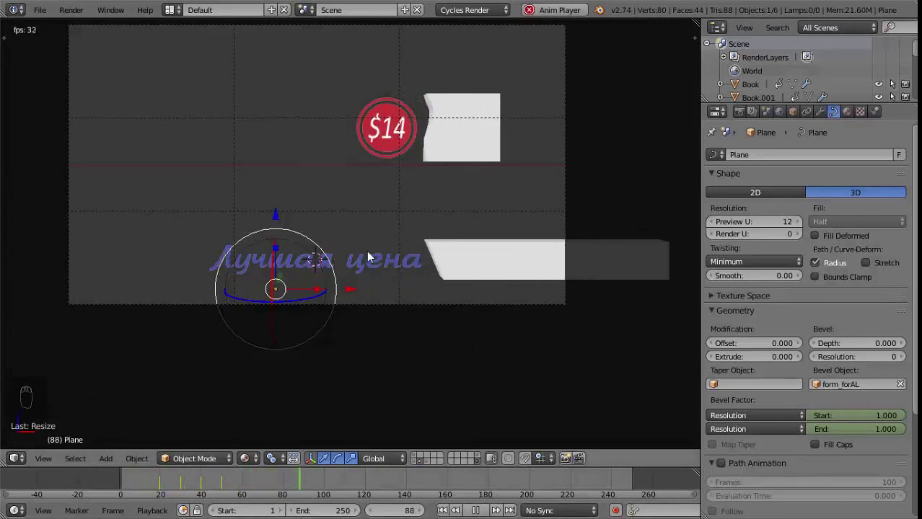
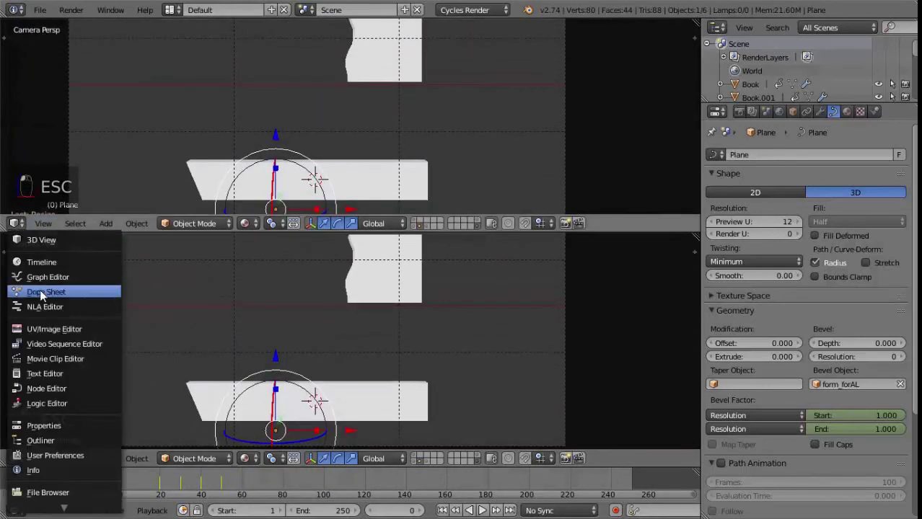
Show the dope sheet in the top area and rename the underline Plane to action_line
{"action": "left_click", "coordinate": [236, 249]}
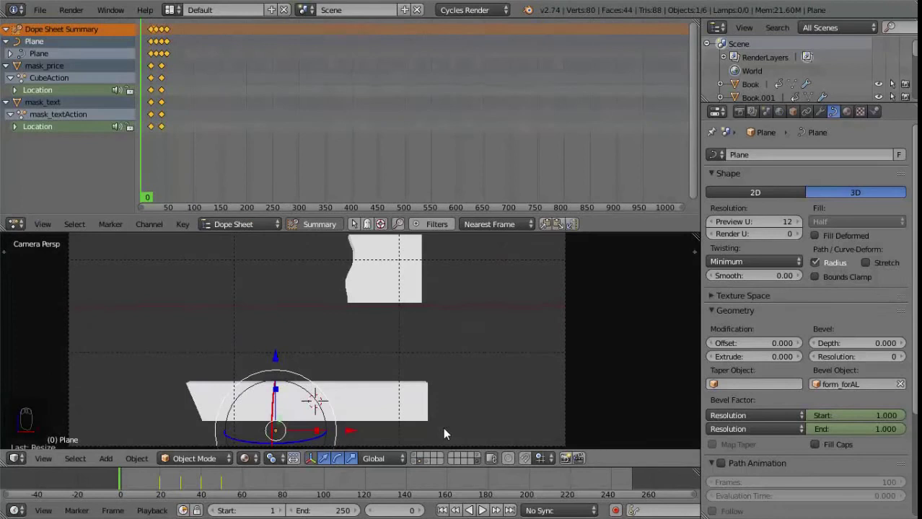
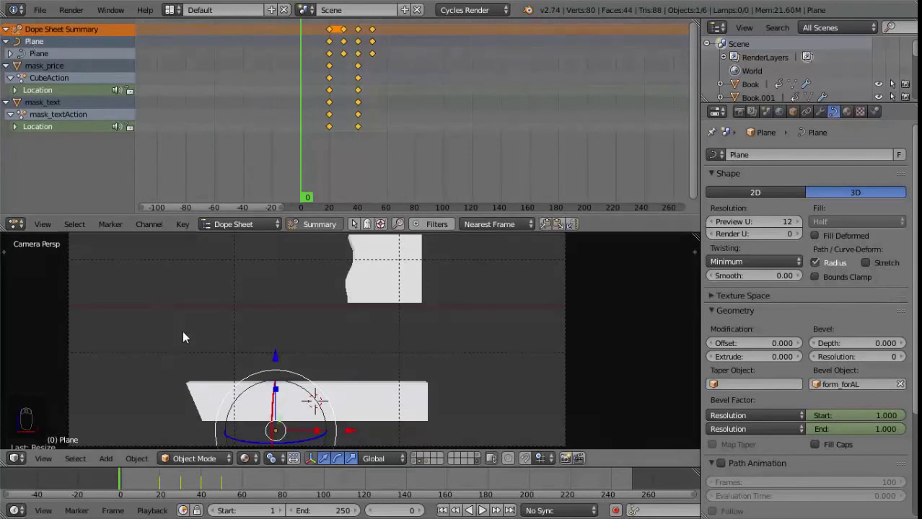
{"action": "left_click", "coordinate": [184, 484]}
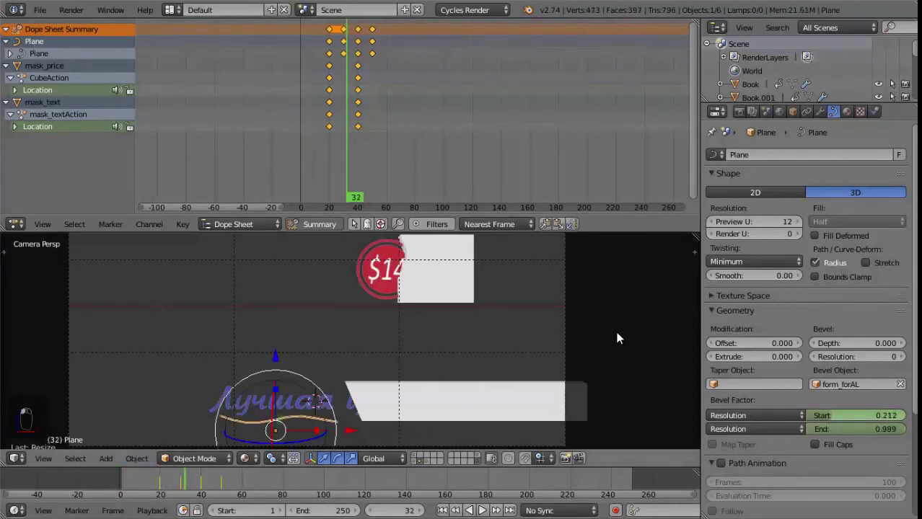
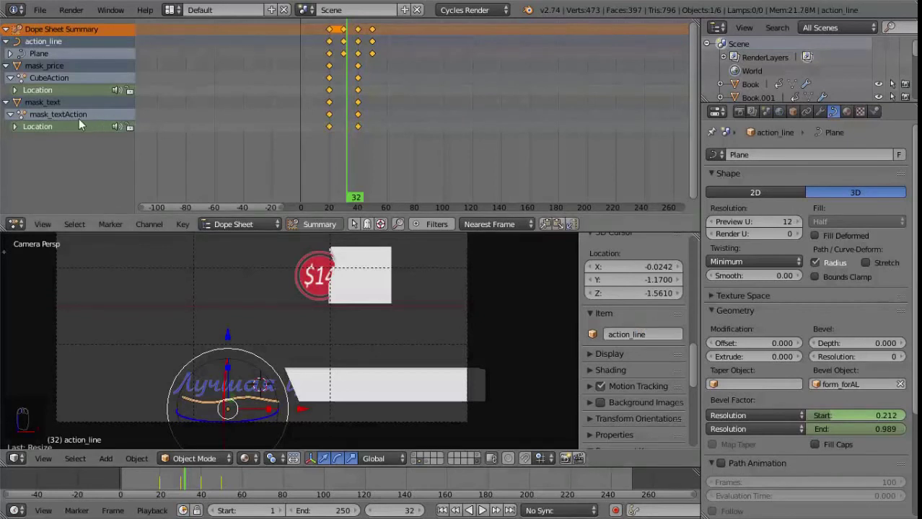
Fit all keyframes in the dope sheet and move to frame 35
{"action": "left_click_drag", "start_coordinate": [13, 46], "coordinate": [302, 56]}
{"action": "key", "text": "a"}
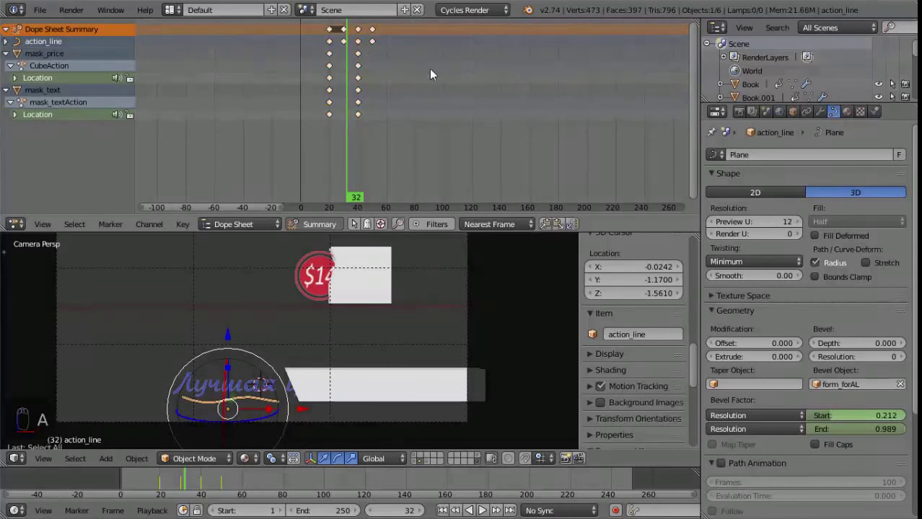
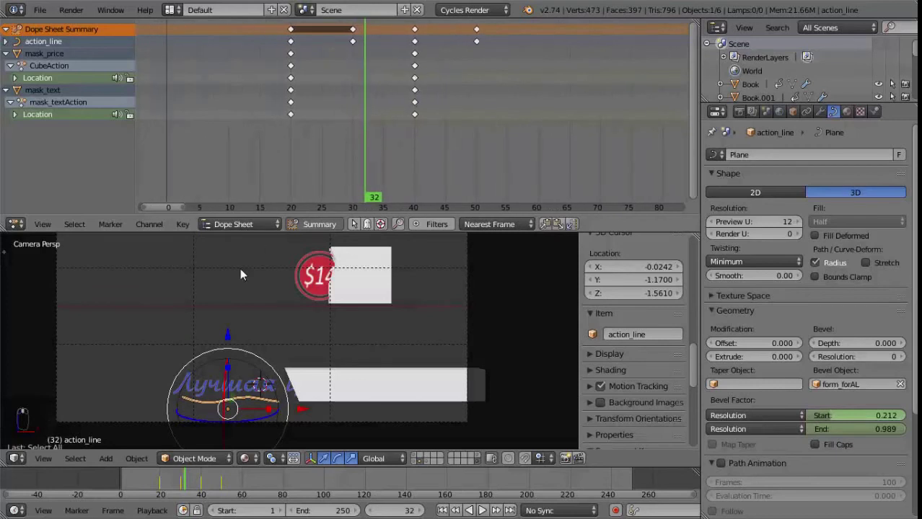
{"action": "left_click_drag", "start_coordinate": [188, 489], "coordinate": [184, 486]}
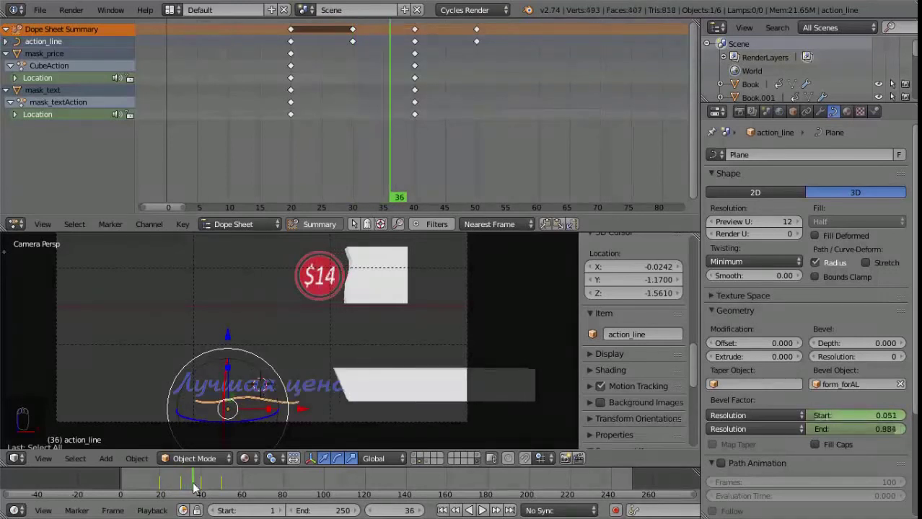
{"action": "left_click_drag", "start_coordinate": [419, 49], "coordinate": [492, 59]}
Move the underline's later bevel keyframes to frames 35 and 40 and play back the animation
{"action": "key", "text": "s"}
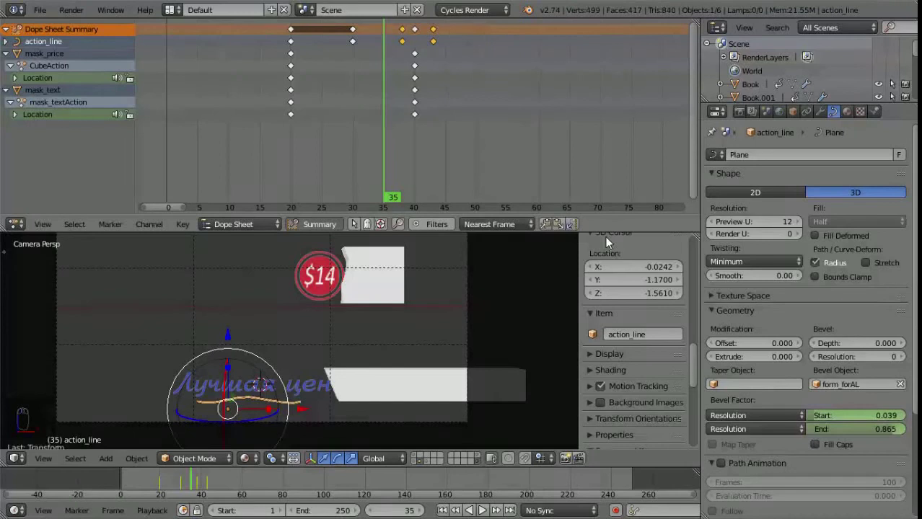
{"action": "key", "text": "g"}
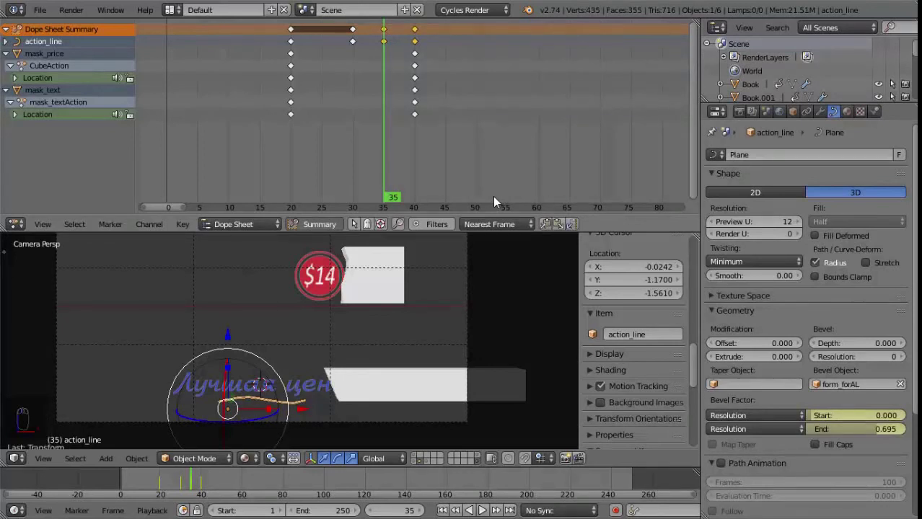
{"action": "left_click_drag", "start_coordinate": [168, 481], "coordinate": [339, 353]}
{"action": "key", "text": "alt+a"}
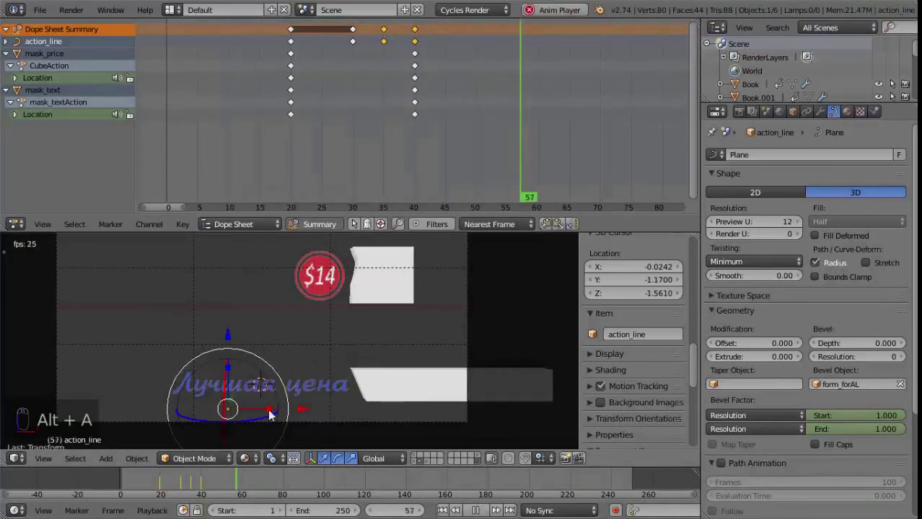
{"action": "left_click_drag", "start_coordinate": [141, 486], "coordinate": [200, 490]}
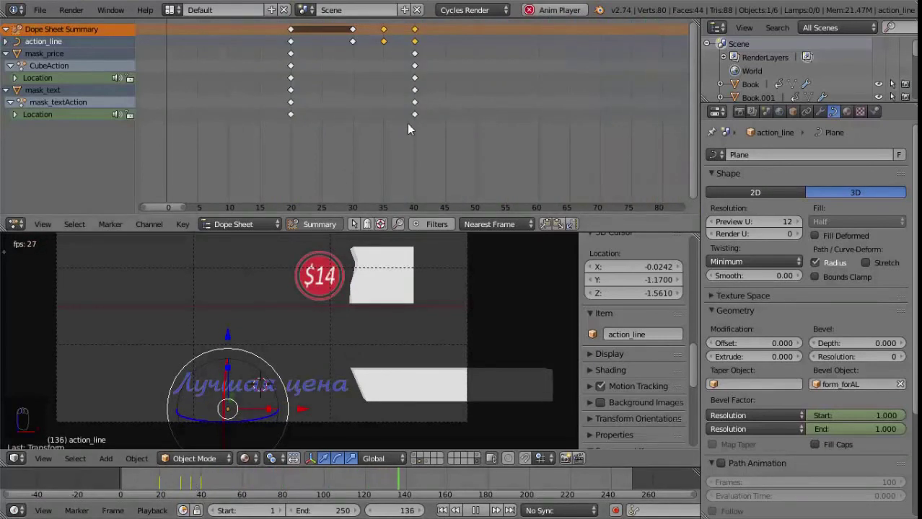
{"action": "key", "text": "Escape"}
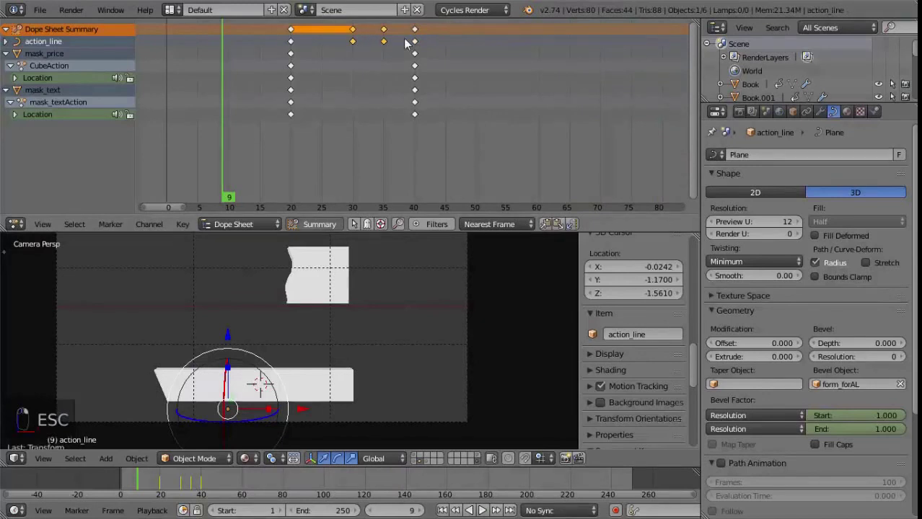
{"action": "key", "text": "g"}
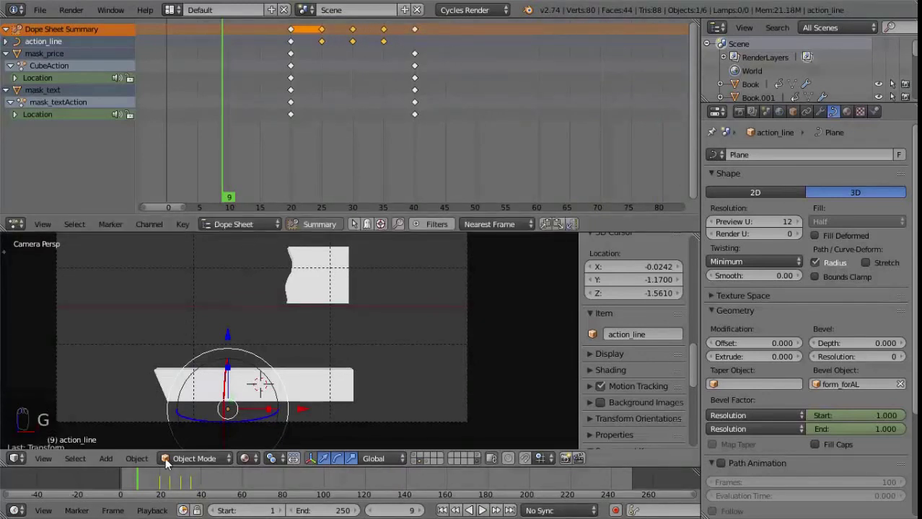
{"action": "key", "text": "alt+a"}
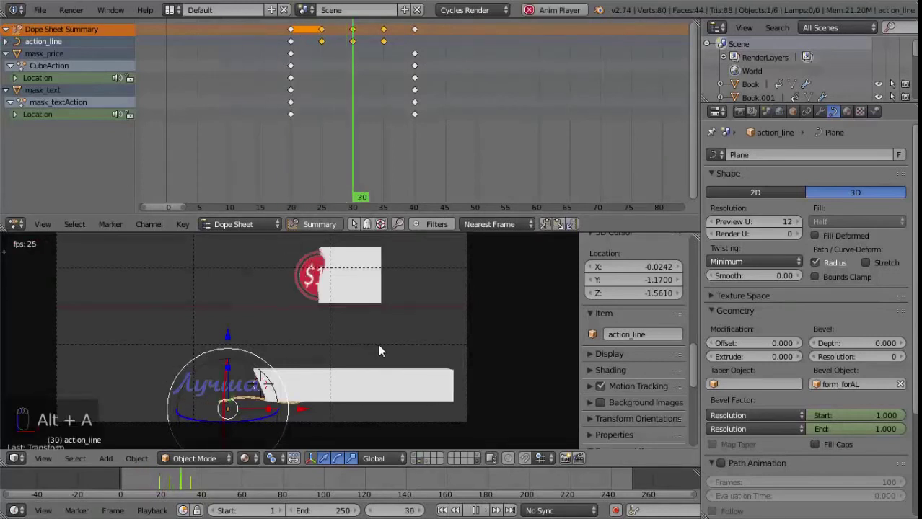
{"action": "left_click_drag", "start_coordinate": [149, 480], "coordinate": [170, 483]}
{"action": "left_click", "coordinate": [141, 482]}
{"action": "left_click_drag", "start_coordinate": [150, 482], "coordinate": [388, 159]}
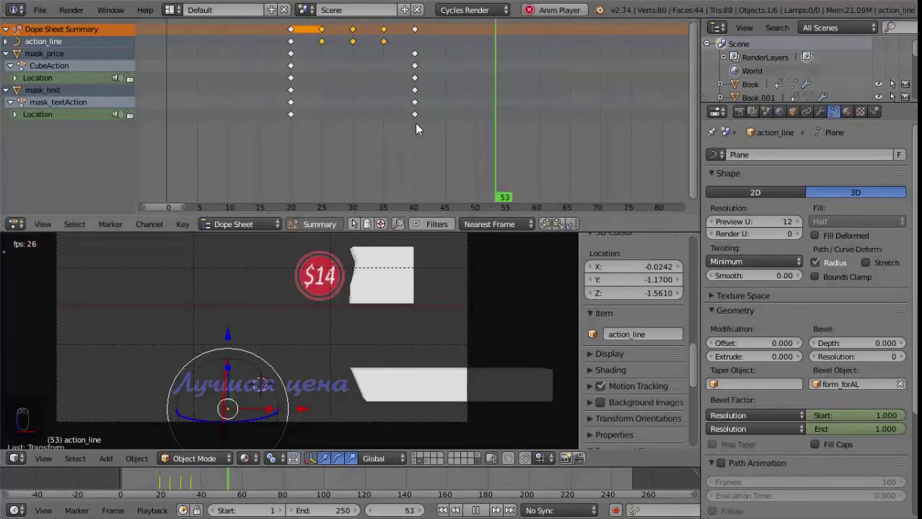
{"action": "key", "text": "Escape"}
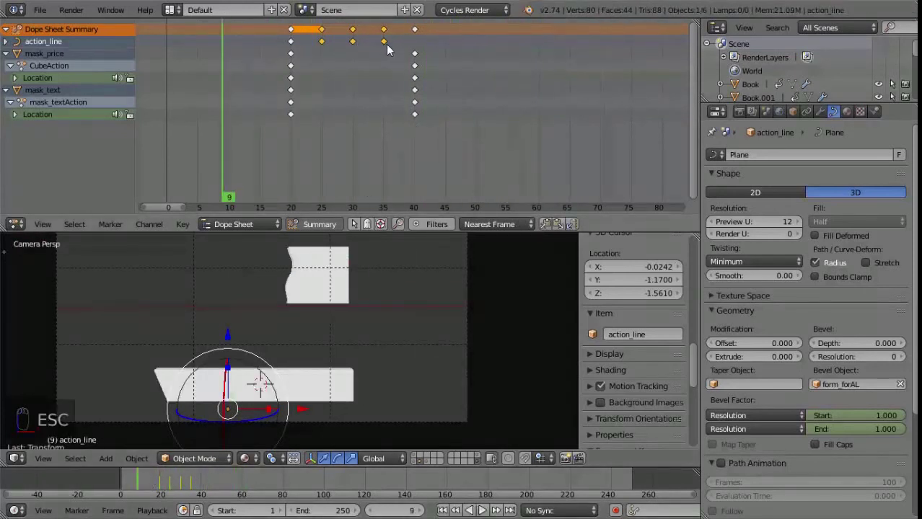
{"action": "key", "text": "g"}
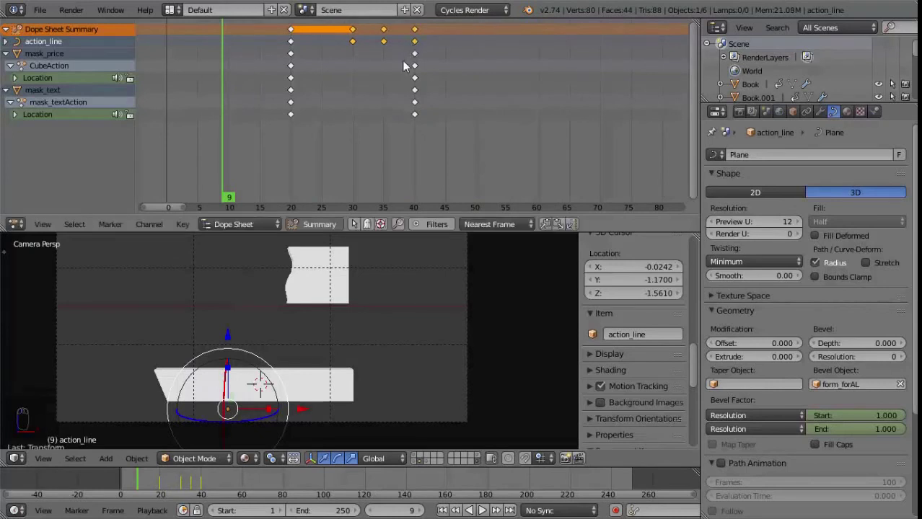
{"action": "left_click_drag", "start_coordinate": [161, 482], "coordinate": [214, 483]}
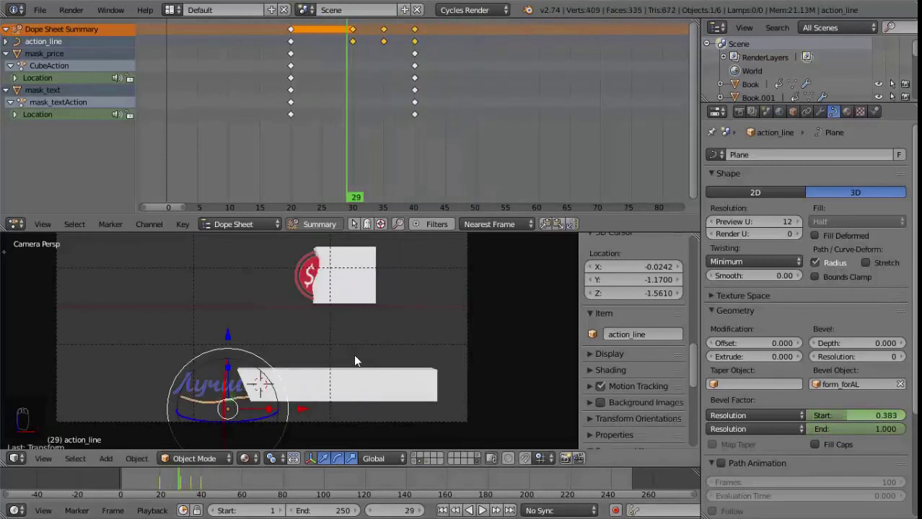
{"action": "key", "text": "m"}
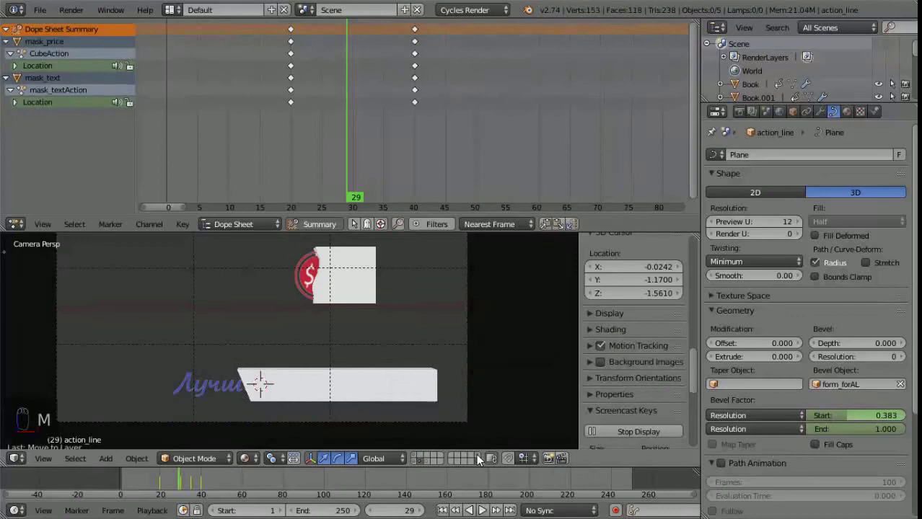
Scrub the timeline to review the explosion rings' keyframes around frame 53
{"action": "left_click_drag", "start_coordinate": [431, 465], "coordinate": [223, 483]}
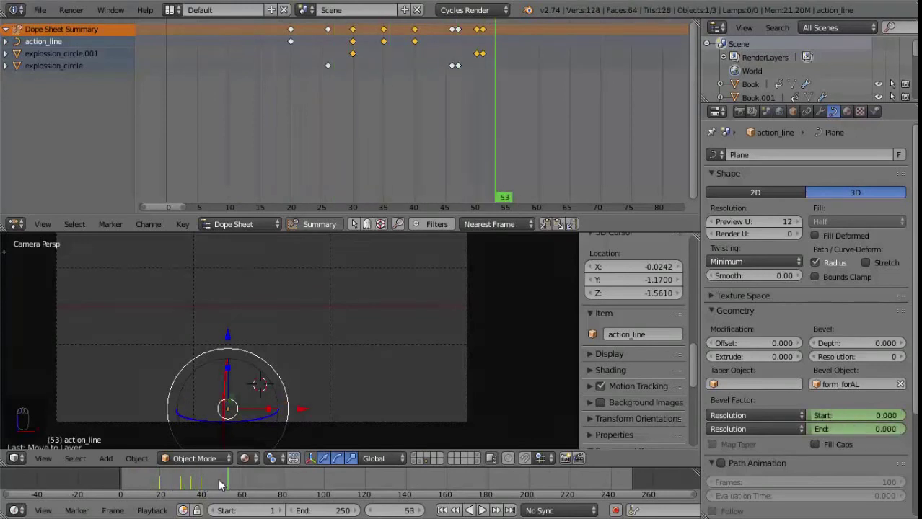
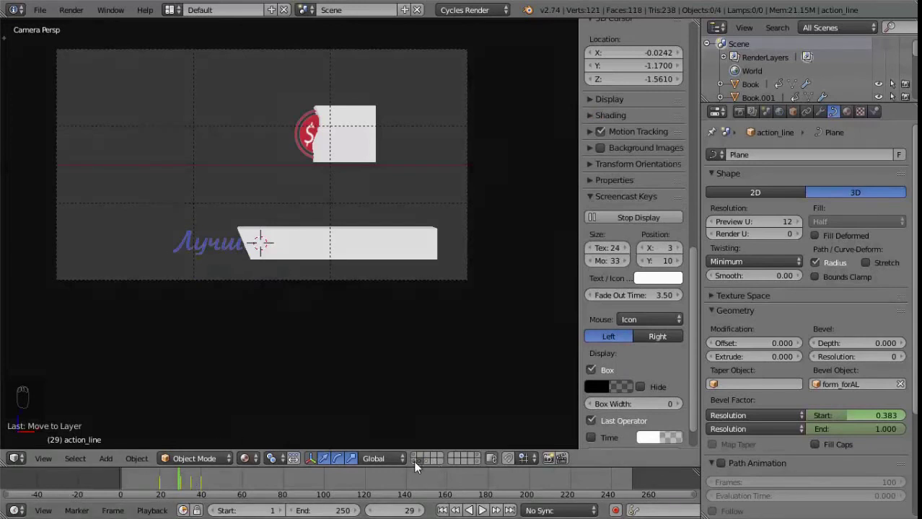
Scrub to frame 70 and select the $14 price badge to show its Basis and Key 1 shape keys
{"action": "left_click_drag", "start_coordinate": [418, 470], "coordinate": [300, 480]}
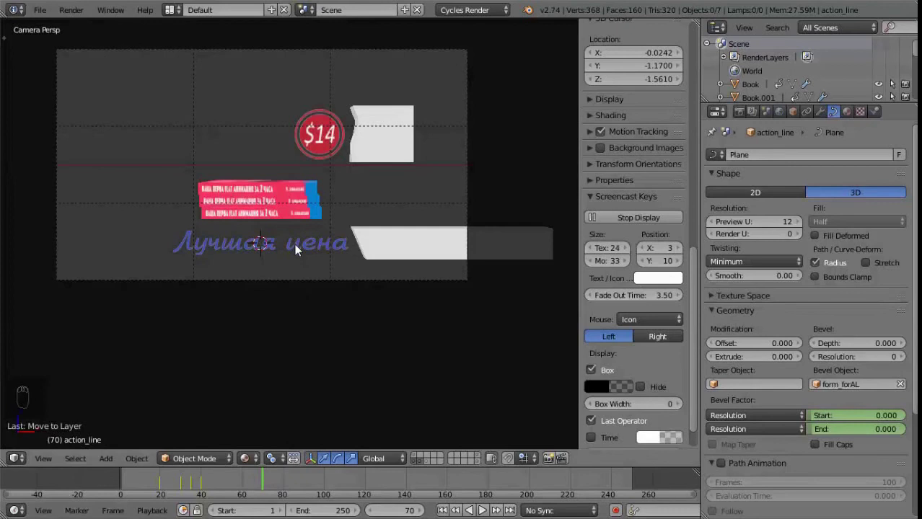
{"action": "left_click_drag", "start_coordinate": [297, 248], "coordinate": [717, 249]}
{"action": "left_click_drag", "start_coordinate": [720, 248], "coordinate": [723, 341]}
{"action": "left_click_drag", "start_coordinate": [328, 139], "coordinate": [893, 287]}
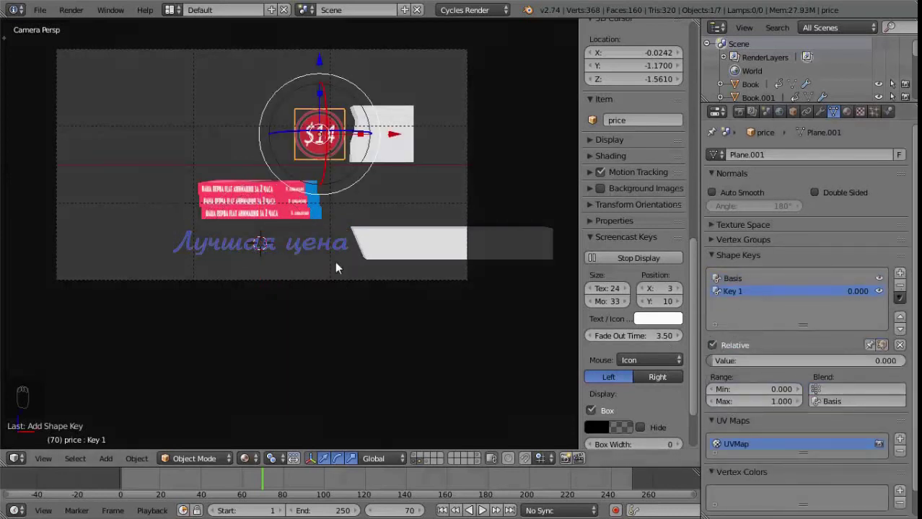
Enter Edit Mode on the badge, view it orthographically and test a rotation
{"action": "key", "text": "Tab"}
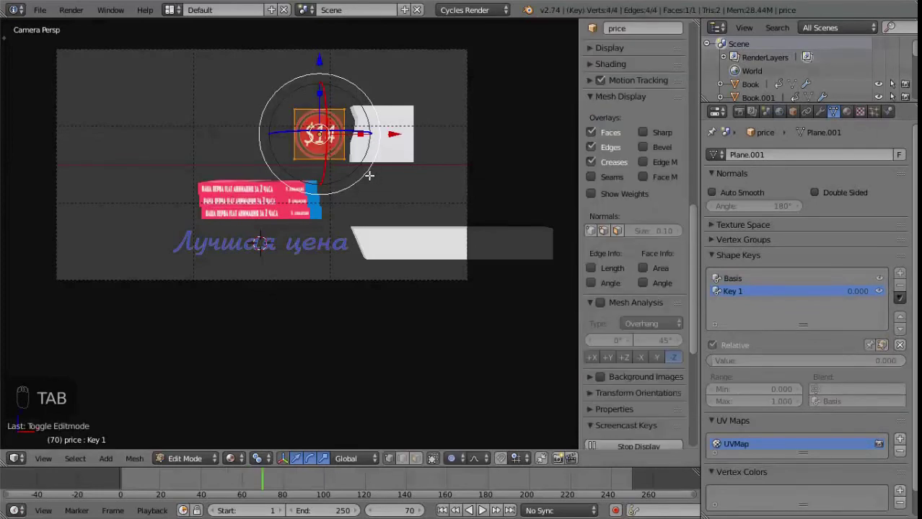
{"action": "key", "text": "KP_0"}
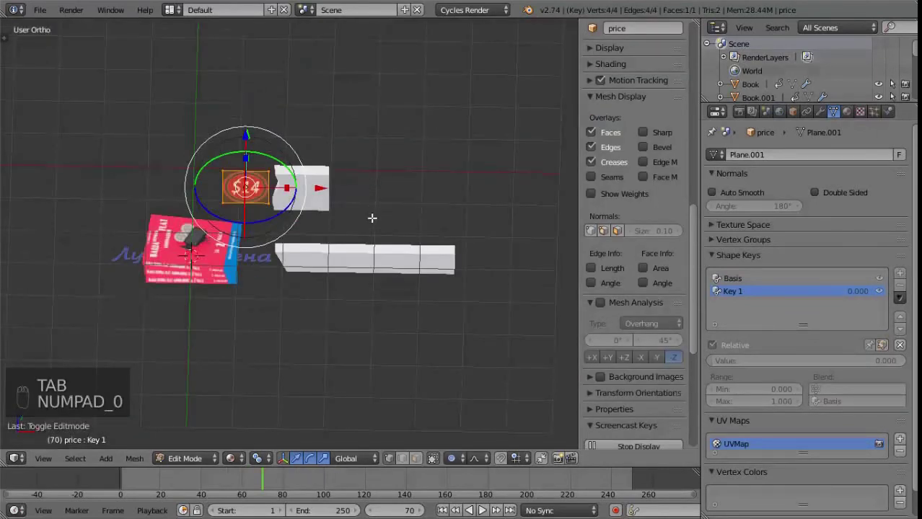
{"action": "key", "text": "s"}
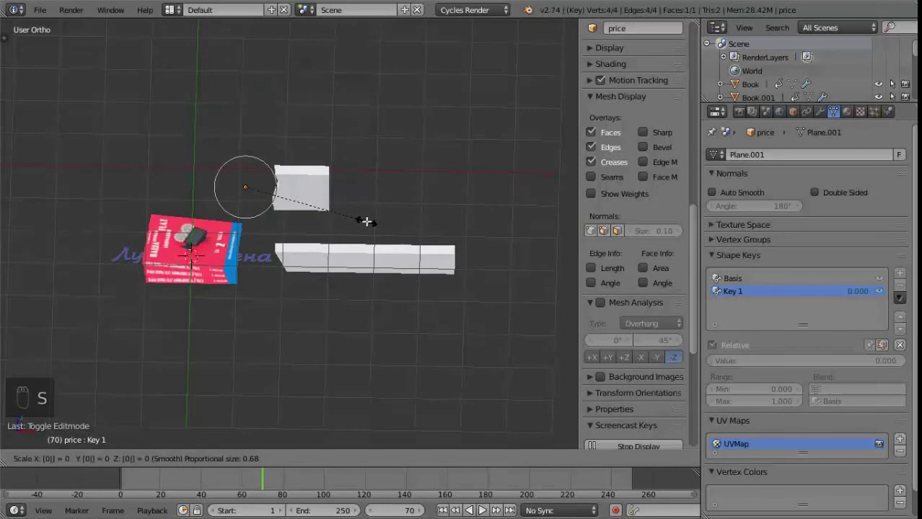
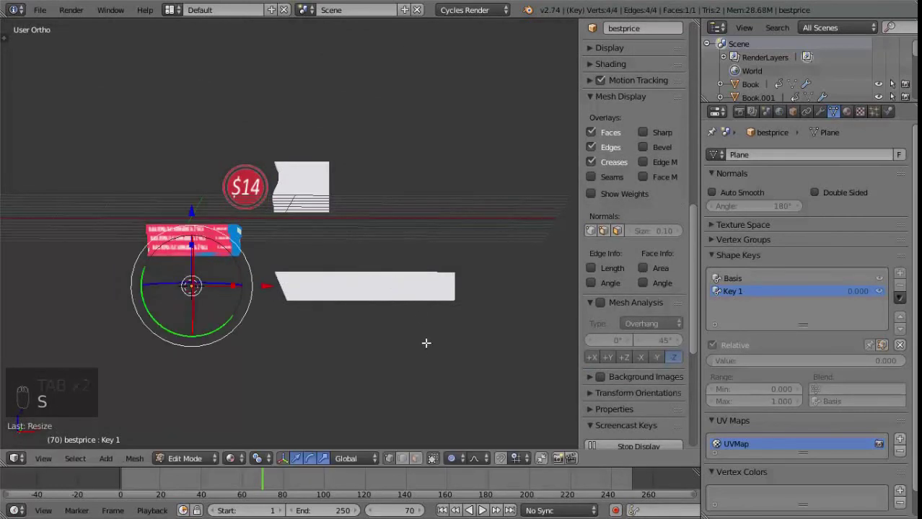
Select the bestprice text plane, return to camera view and leave Edit Mode to show its shape keys
{"action": "key", "text": "KP_1"}
{"action": "key", "text": "KP_0"}
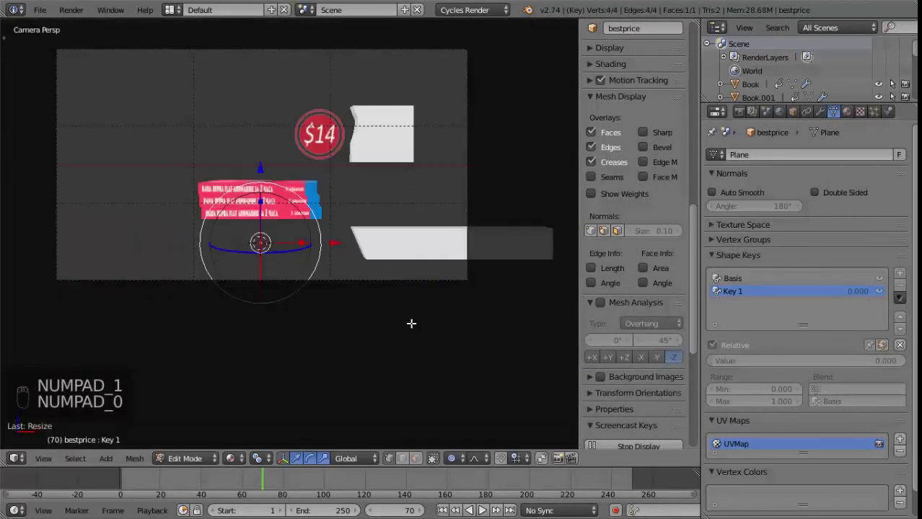
{"action": "key", "text": "Tab"}
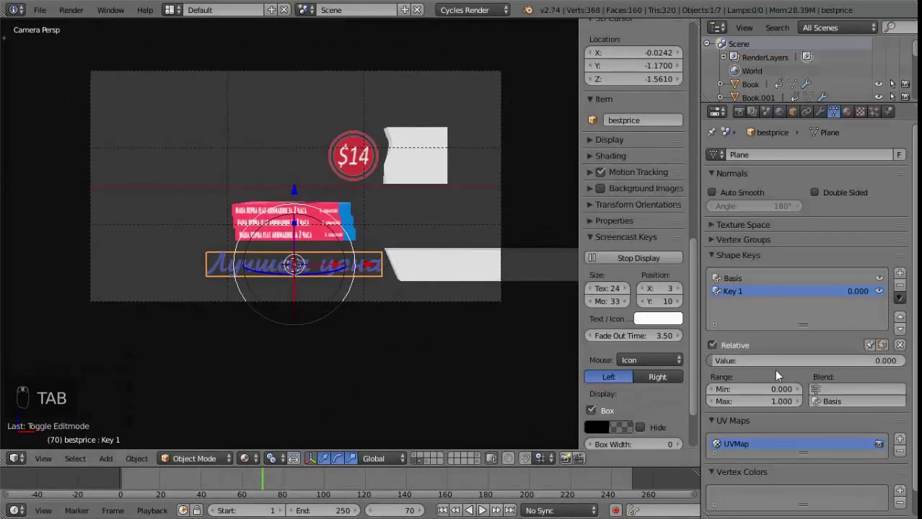
Keyframe Key 1 on the slogan and the $14 badge, then scrub to frame 80 to watch the badge collapse
{"action": "key", "text": "i"}
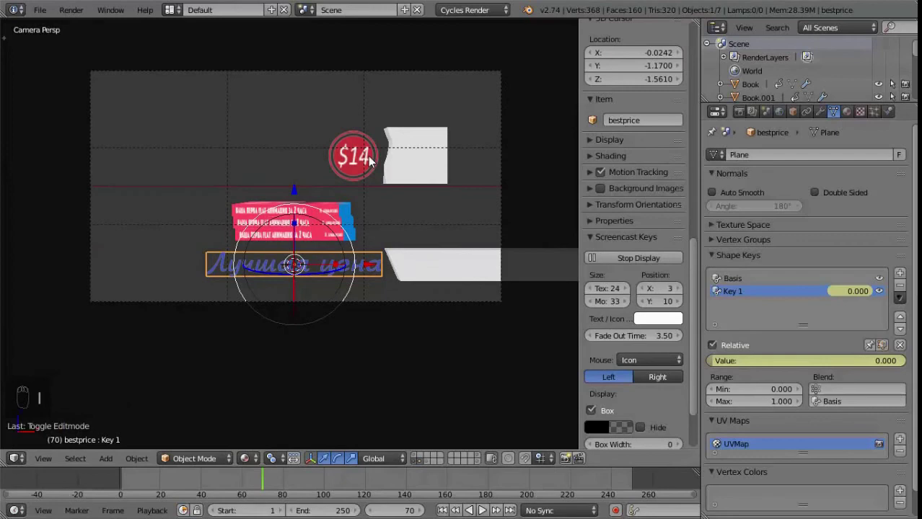
{"action": "left_click_drag", "start_coordinate": [378, 162], "coordinate": [279, 479]}
{"action": "key", "text": "i"}
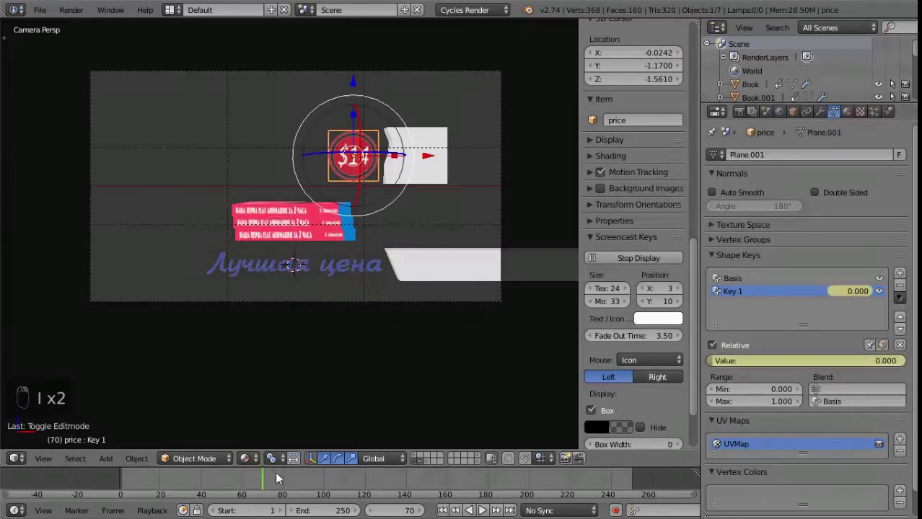
{"action": "left_click_drag", "start_coordinate": [278, 482], "coordinate": [307, 485]}
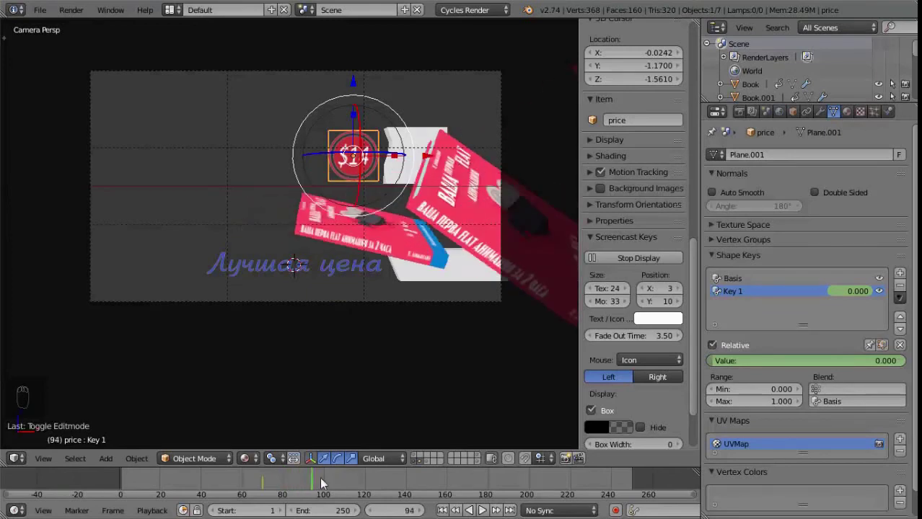